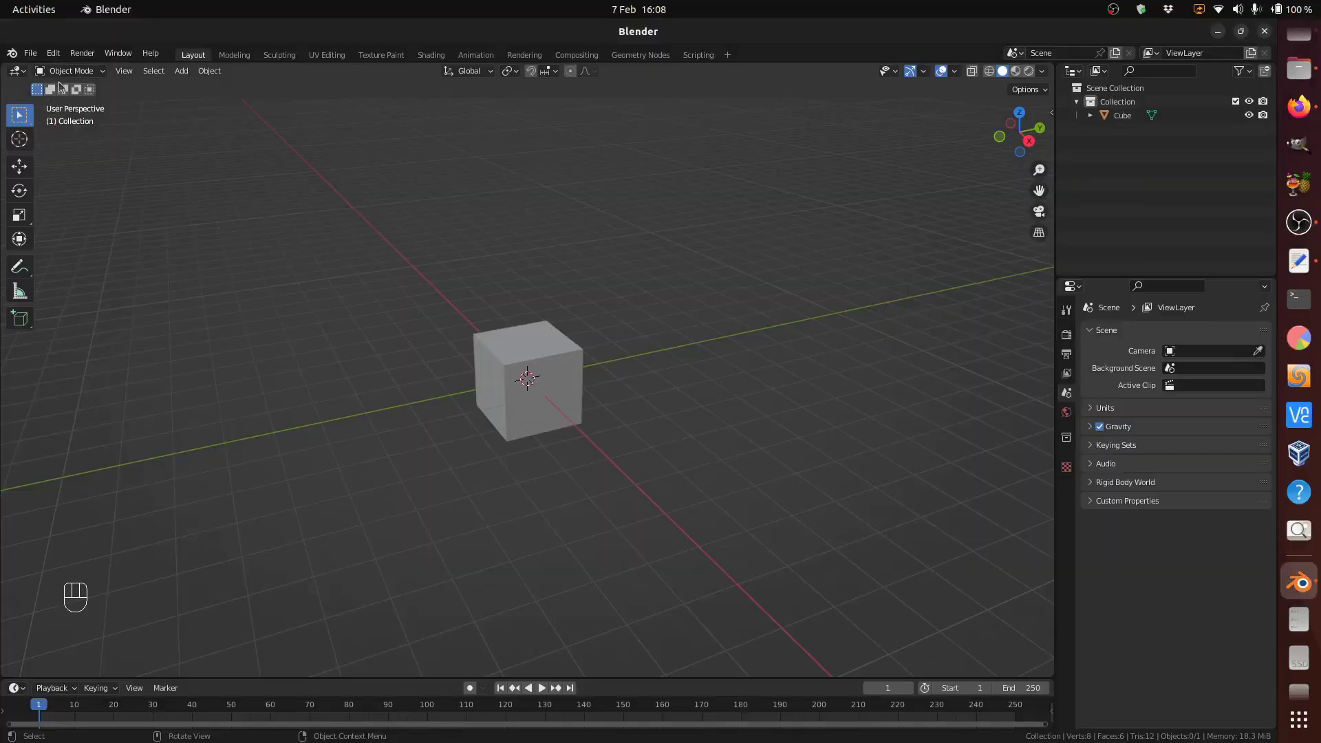
Step: Close the add-on Preferences window after searching for node tools
left_click_drag(62, 59, 110, 255)
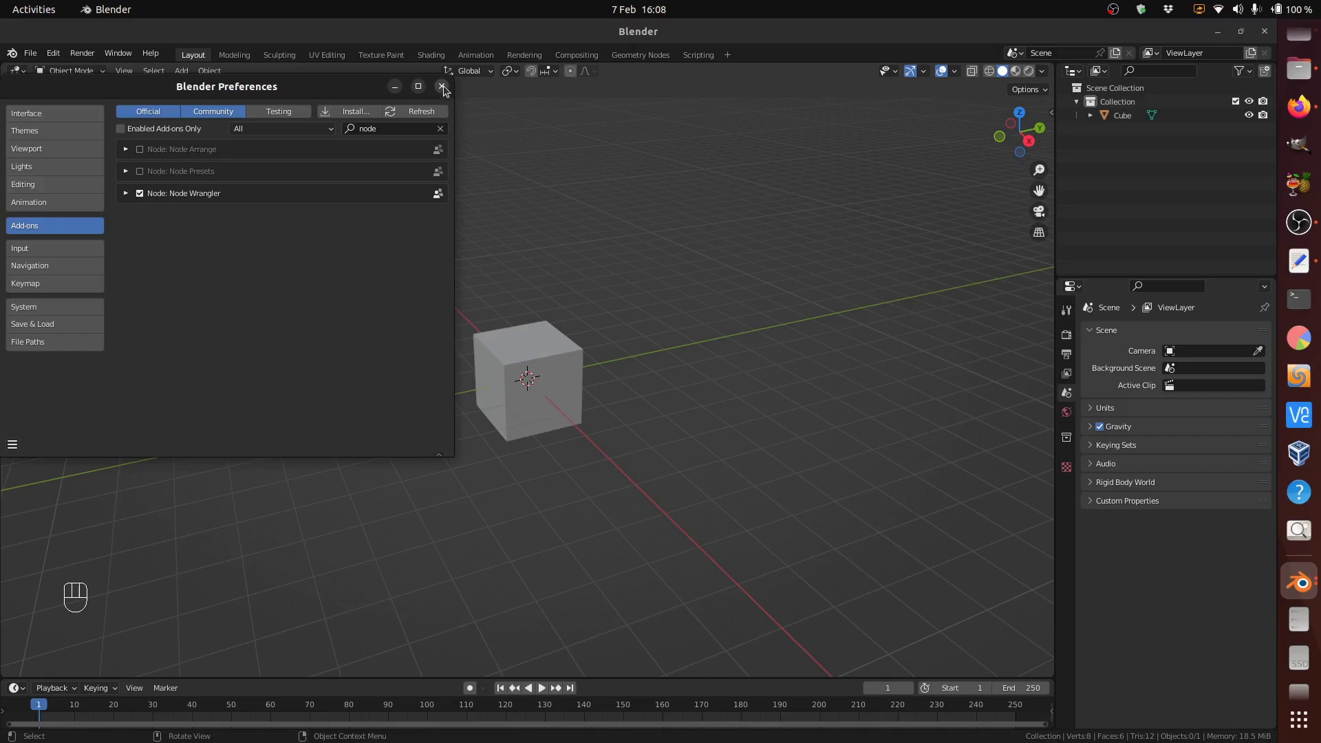
left_click(869, 454)
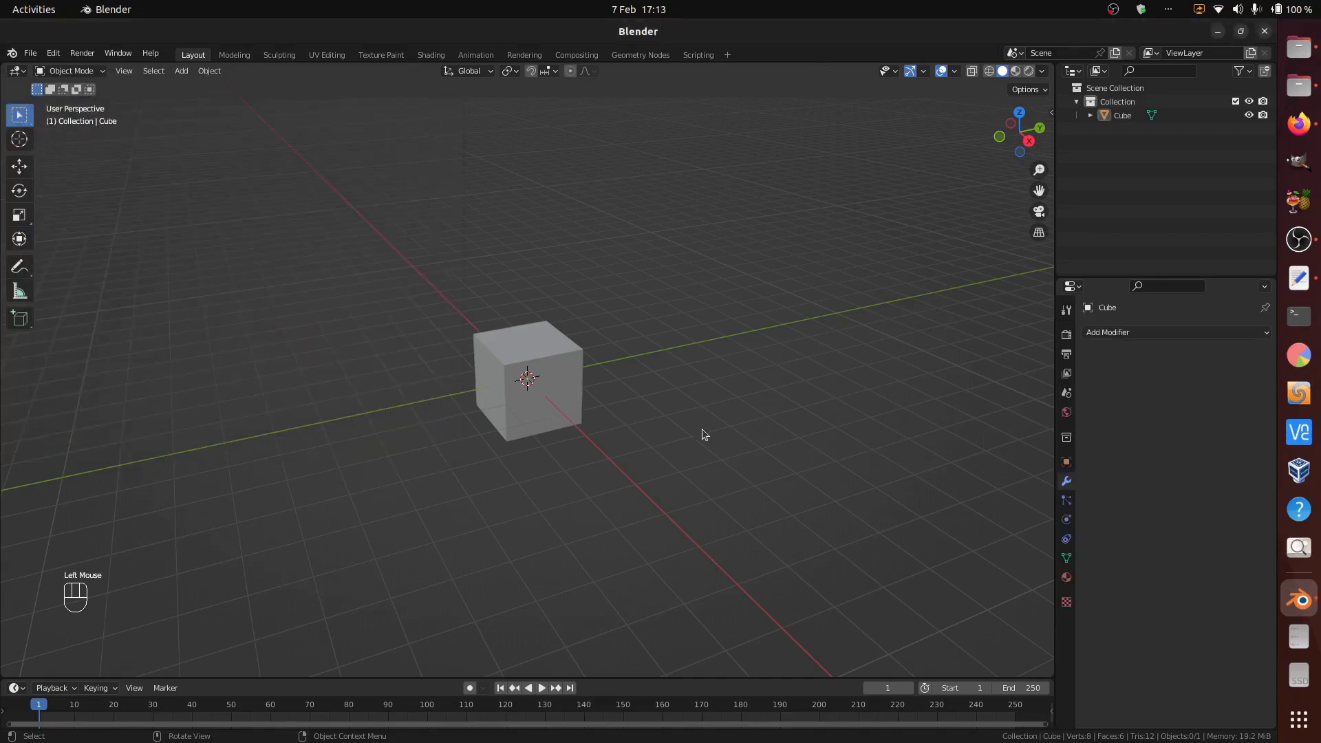
Step: Select the Cube, split the viewport and create a new Geometry Nodes tree for it
left_click(572, 383)
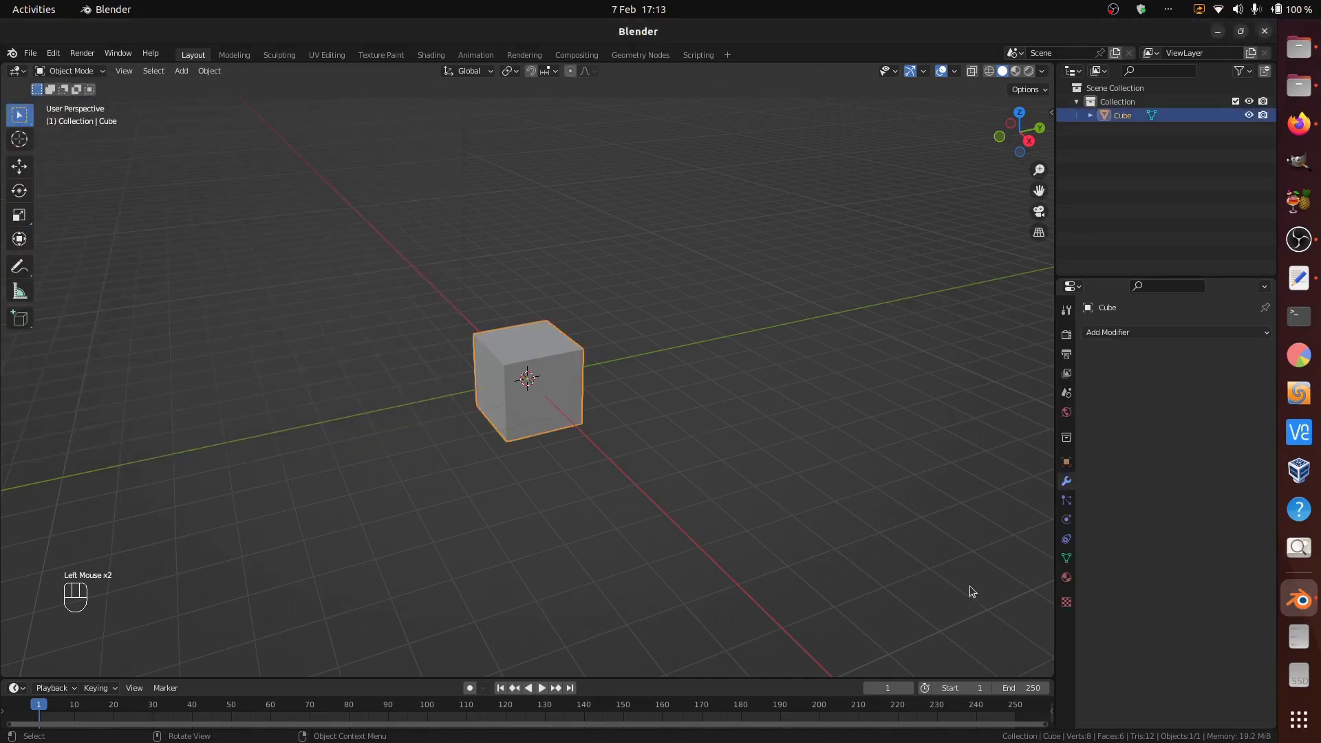
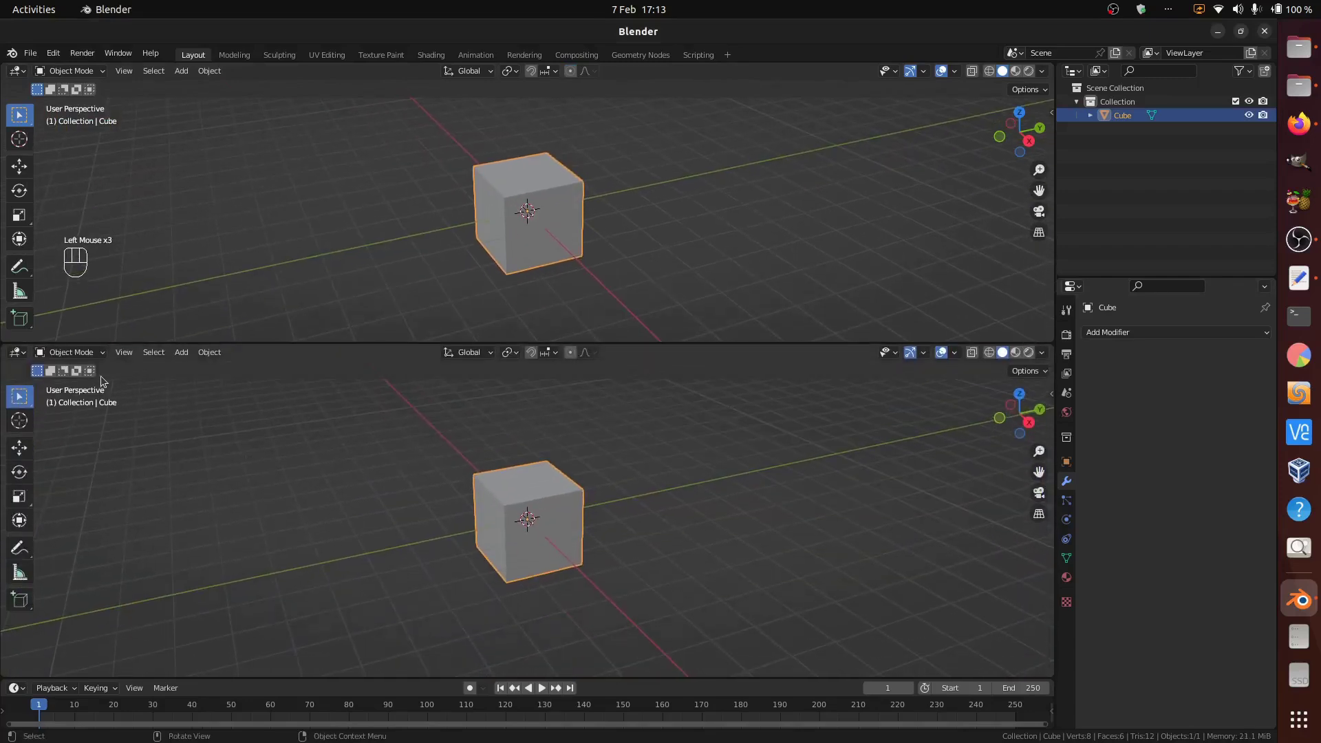
left_click_drag(23, 355, 59, 475)
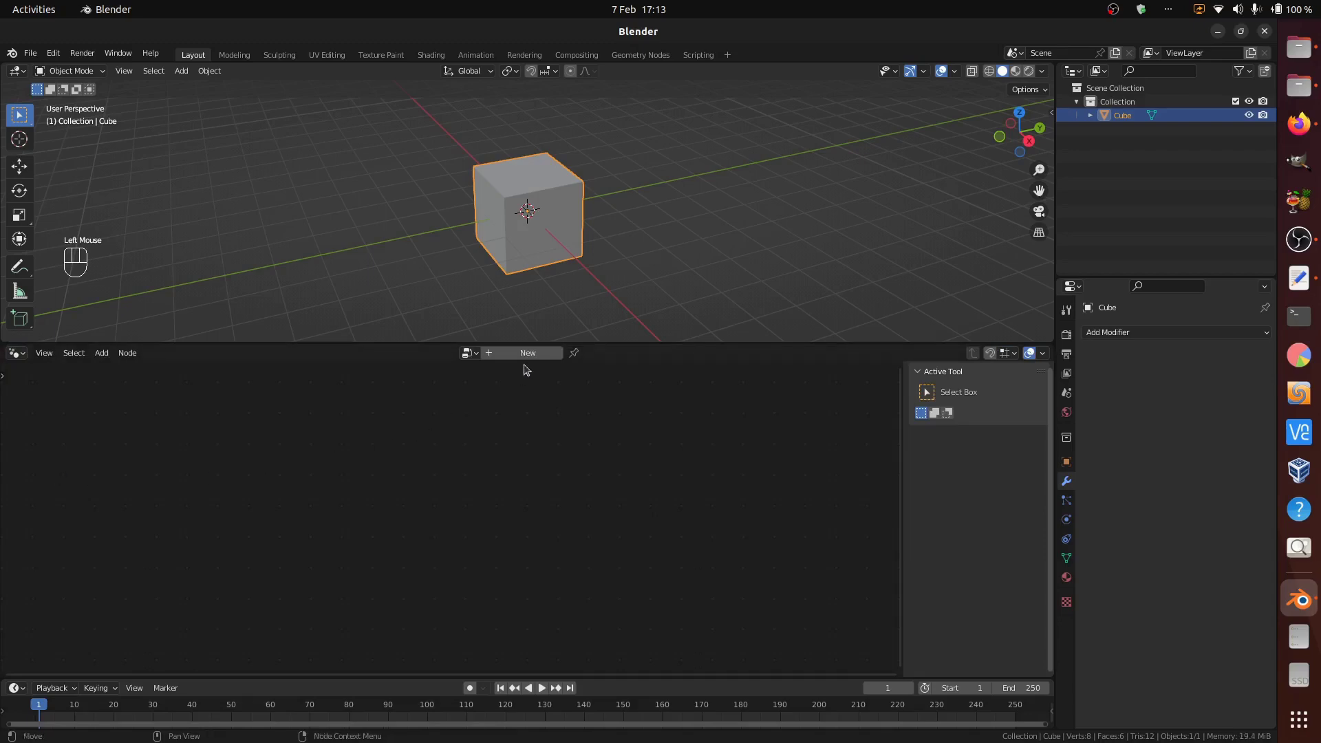
left_click(528, 357)
Step: Zoom into the node editor and reposition the Group Output node
left_click(255, 572)
left_click_drag(534, 636, 346, 535)
key("g")
scroll("up", 3)
scroll("up", 3)
left_click(342, 450)
left_click_drag(343, 452, 129, 365)
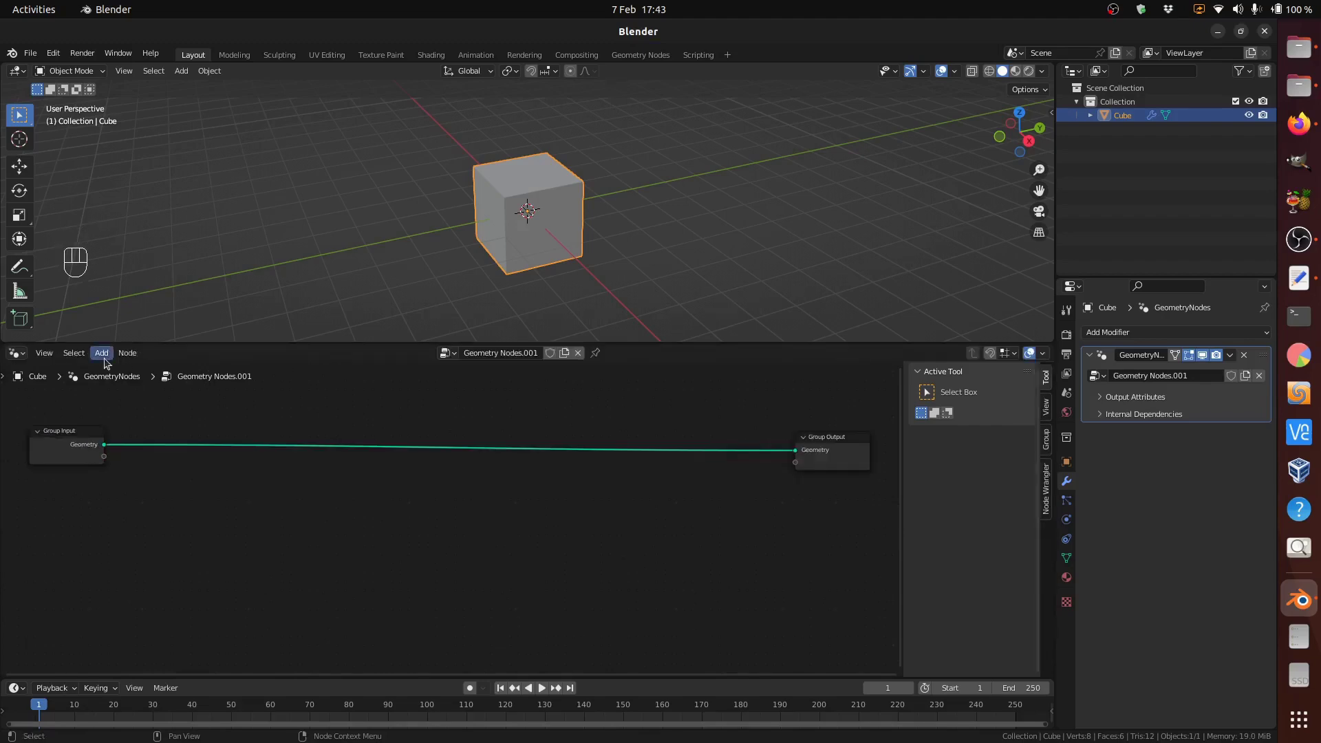
left_click_drag(109, 357, 133, 369)
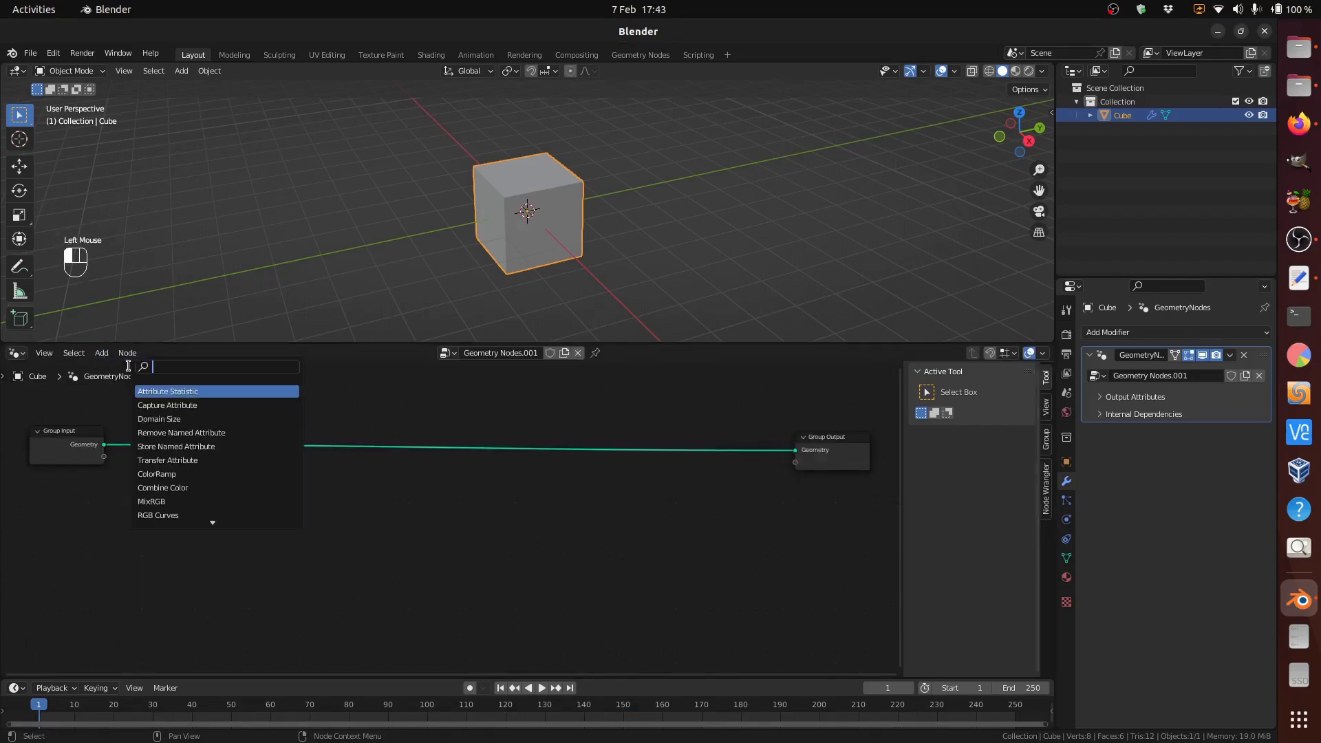
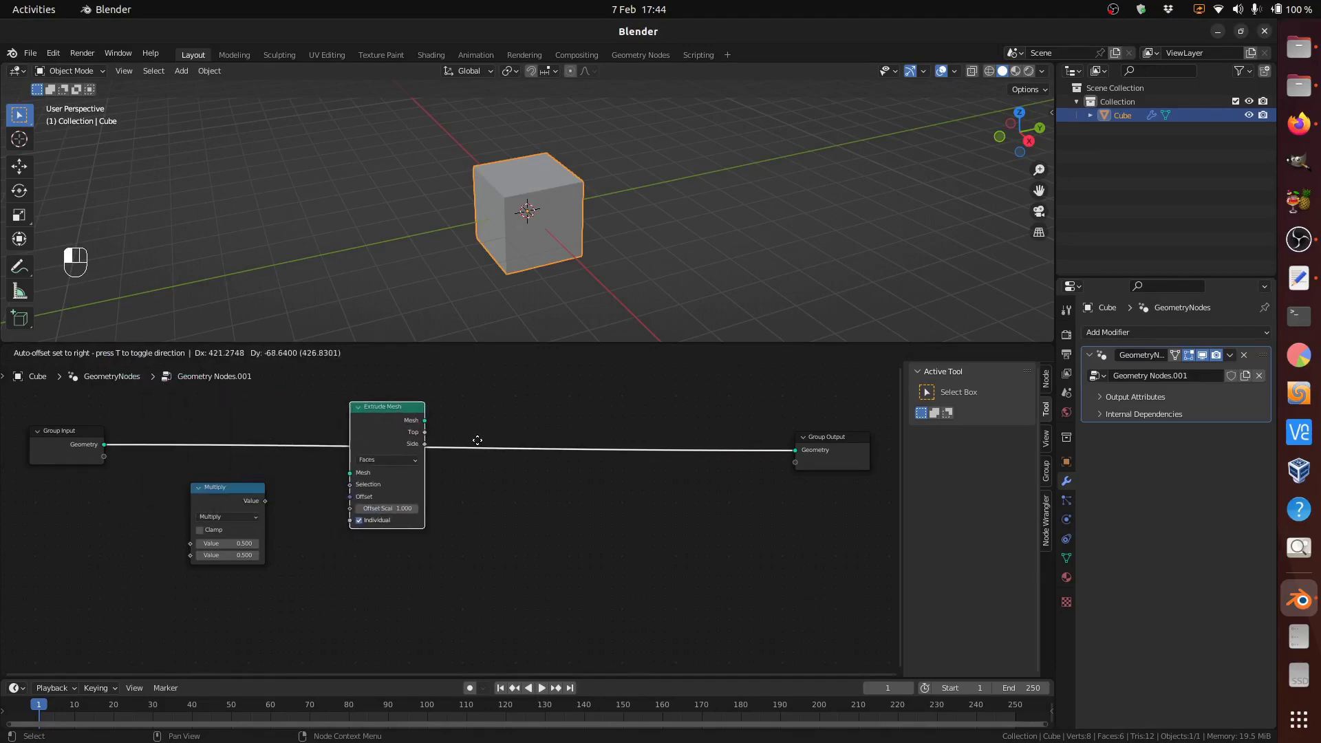
Step: Insert Extrude Mesh with an Offset Scale value, then Scale Elements using the Top faces as selection
left_click_drag(480, 443, 274, 505)
left_click_drag(327, 503, 354, 510)
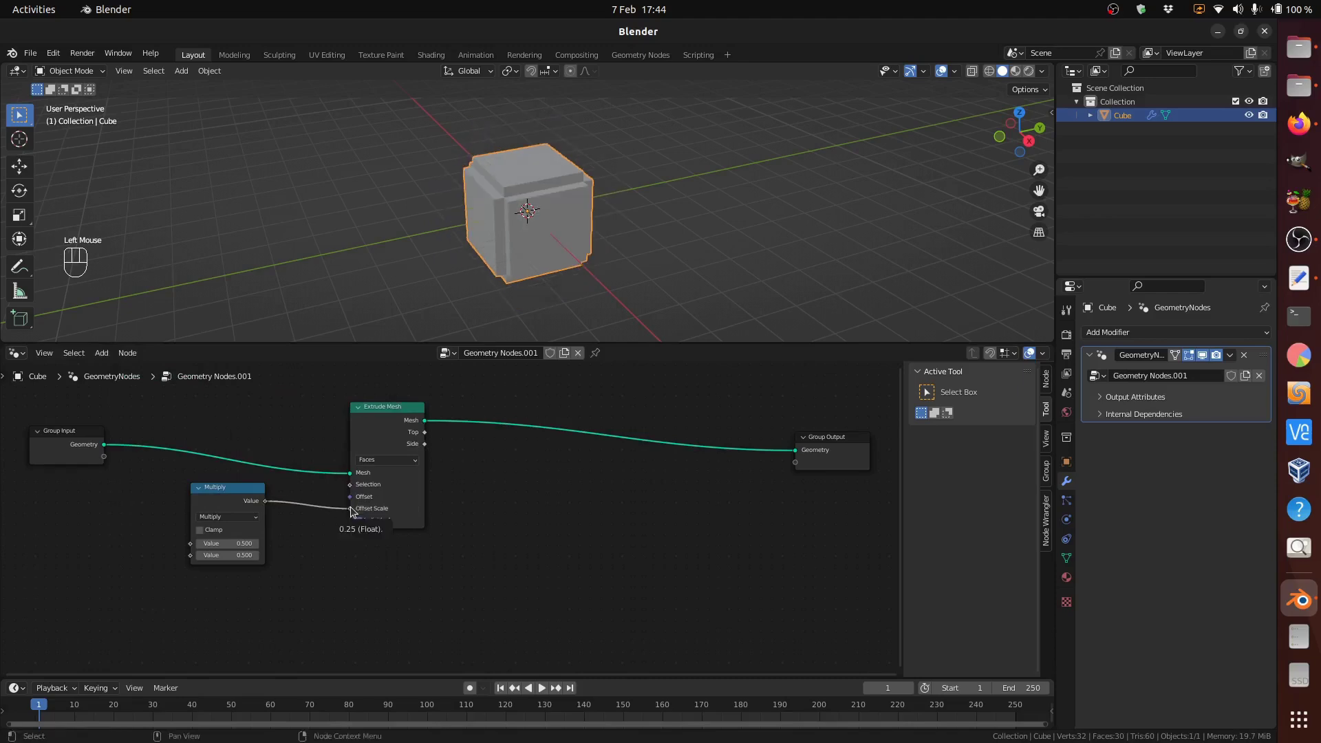
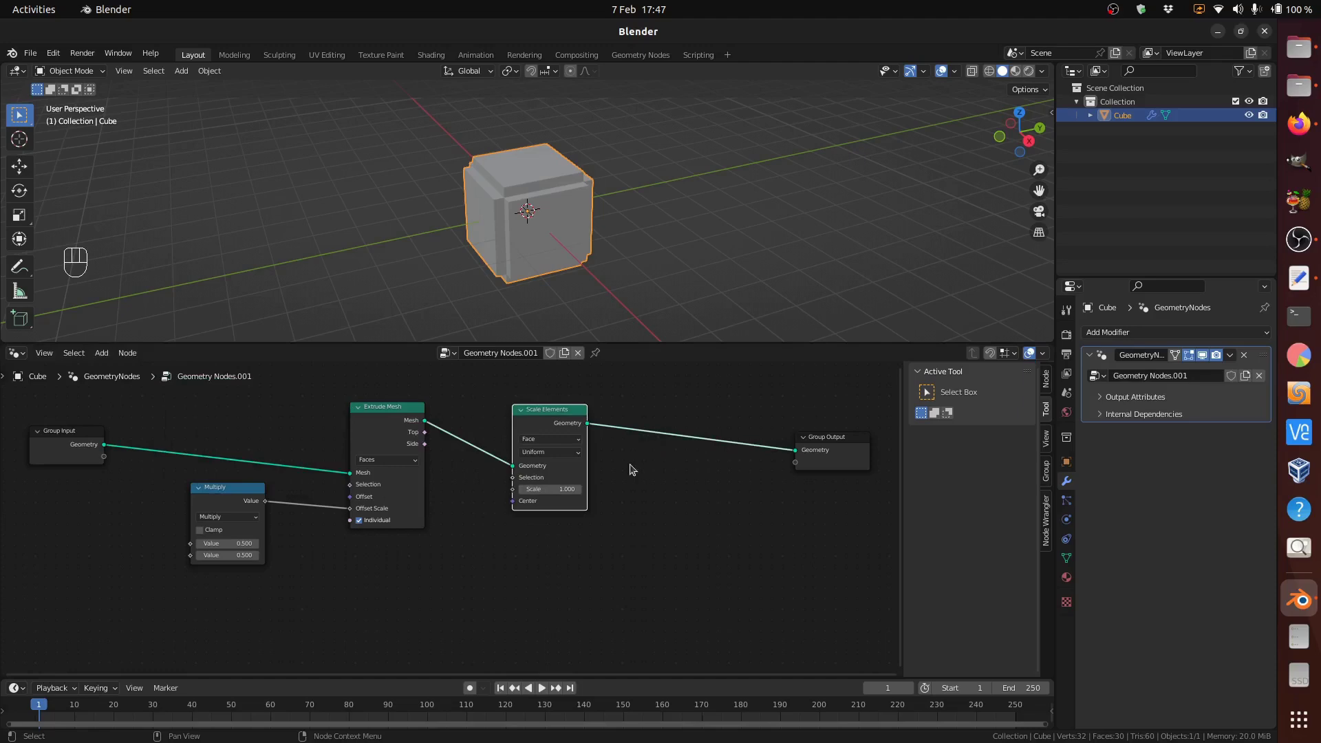
left_click_drag(430, 437, 523, 481)
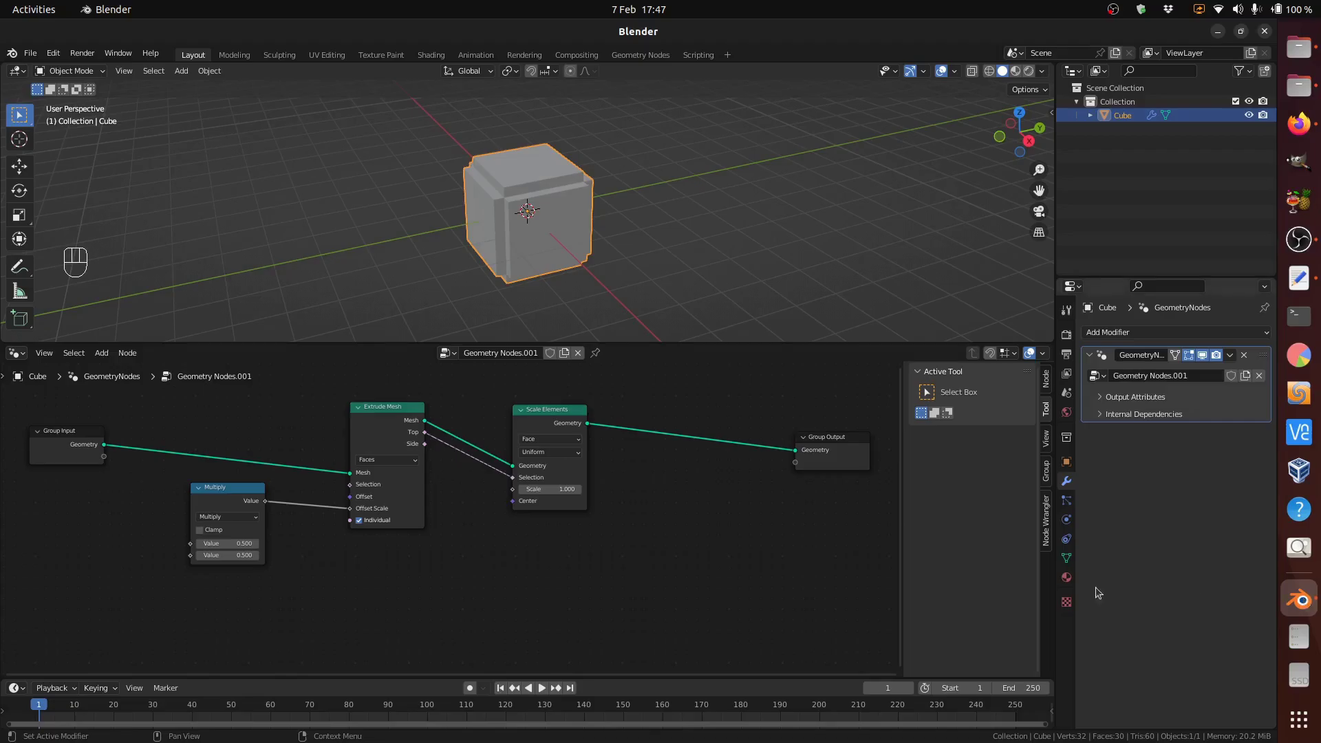
Step: Duplicate Extrude Mesh before Group Output and feed the first extrusion's Top into its Selection
left_click(385, 410)
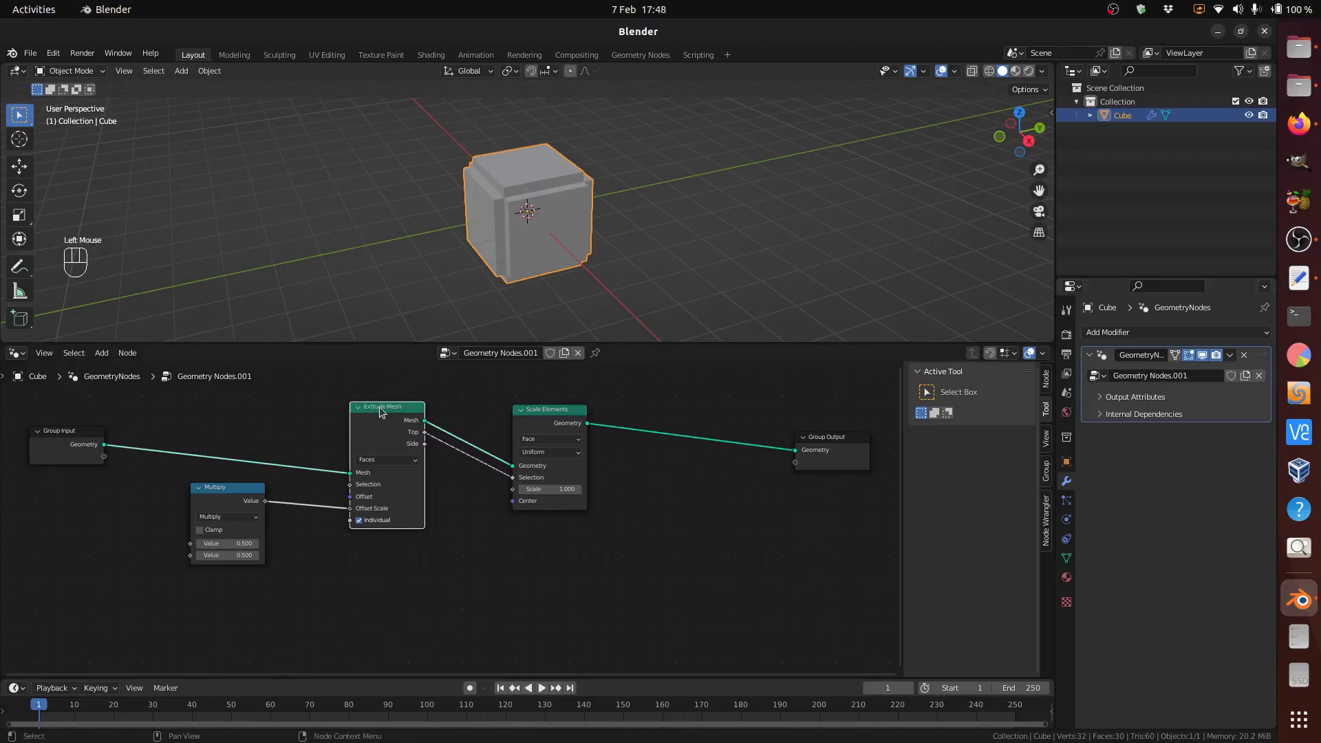
key("shift+d")
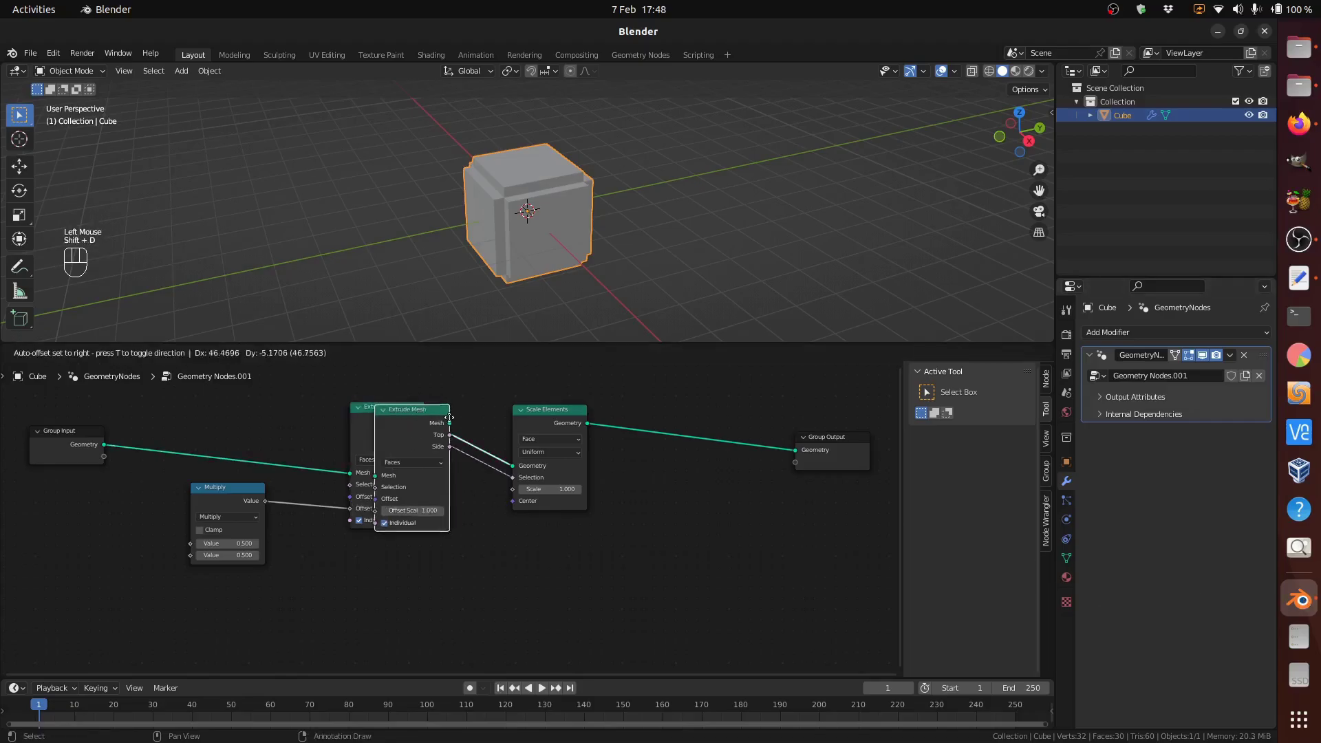
left_click(691, 406)
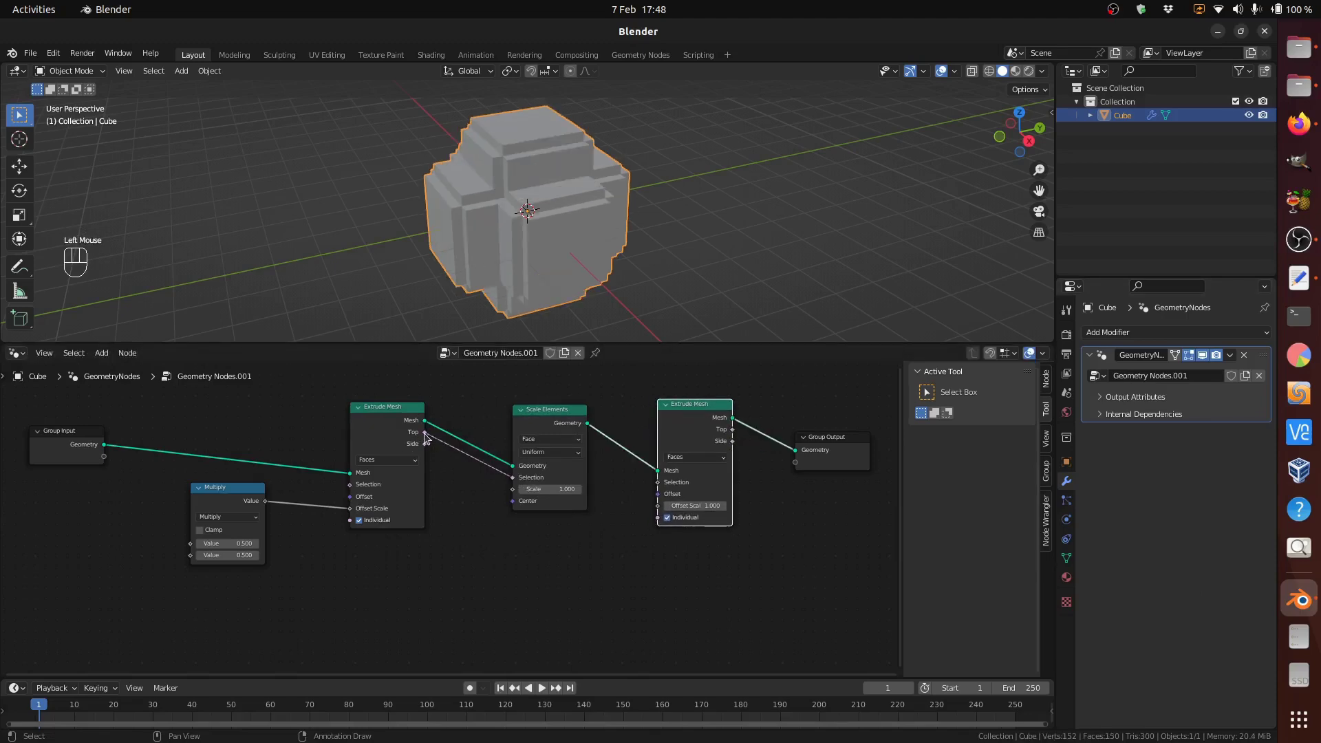
left_click(428, 435)
left_click_drag(620, 478, 663, 484)
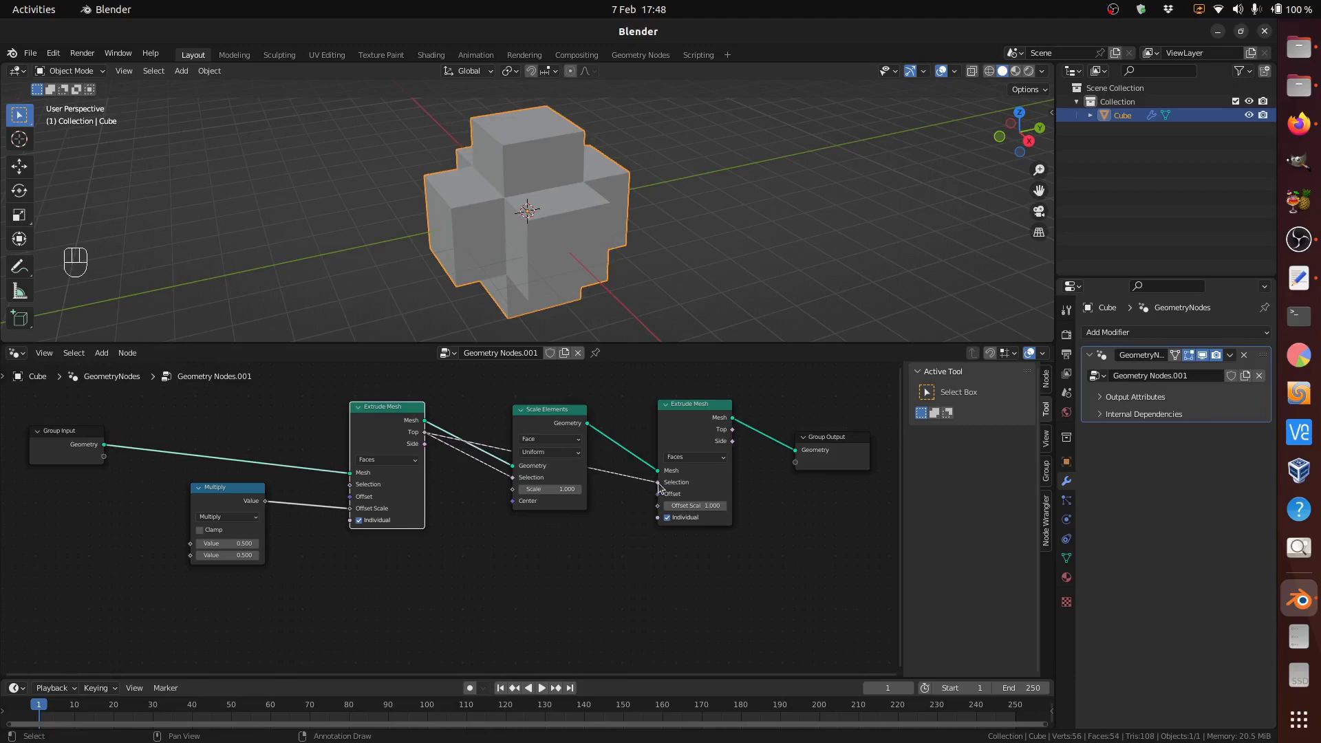
left_click(709, 626)
left_click_drag(808, 574, 526, 614)
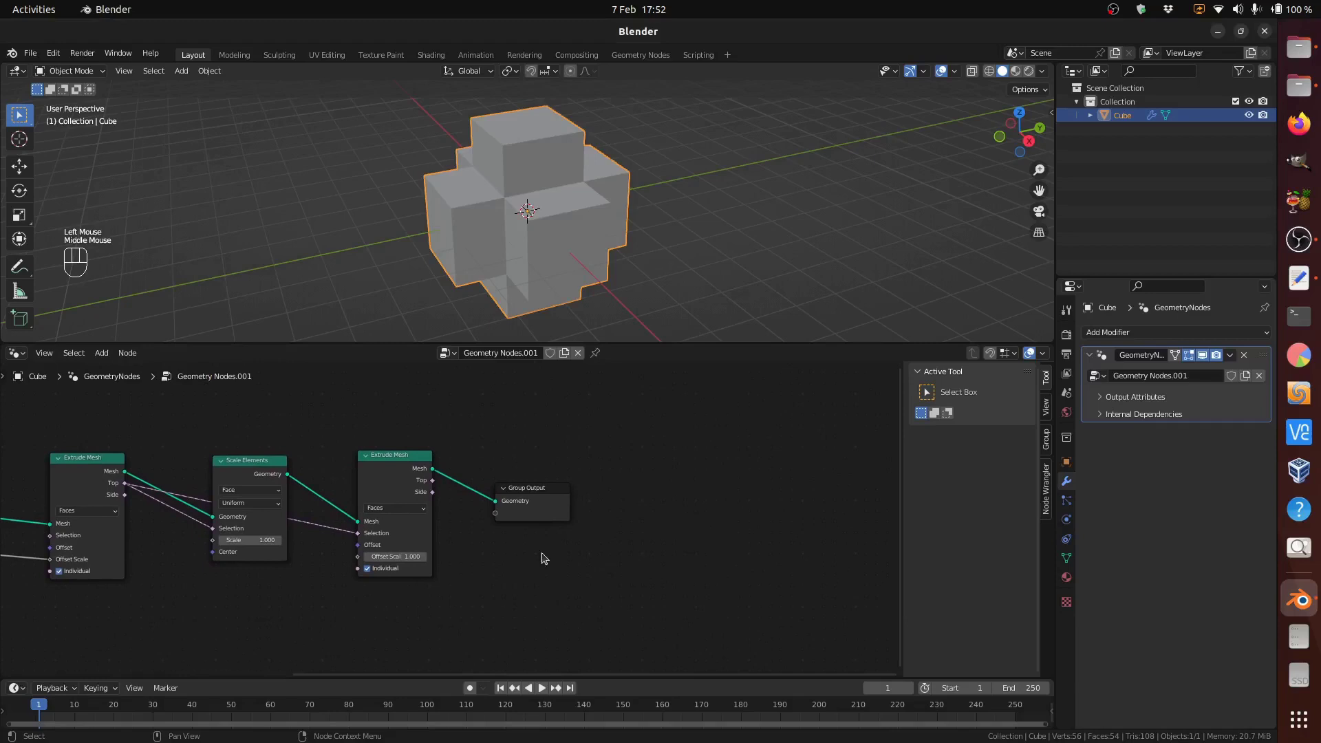
Step: Move Group Output right and add a Boolean Math Or node fed by the Top and Side faces
left_click(548, 493)
left_click_drag(540, 494, 185, 436)
left_click_drag(108, 355, 106, 354)
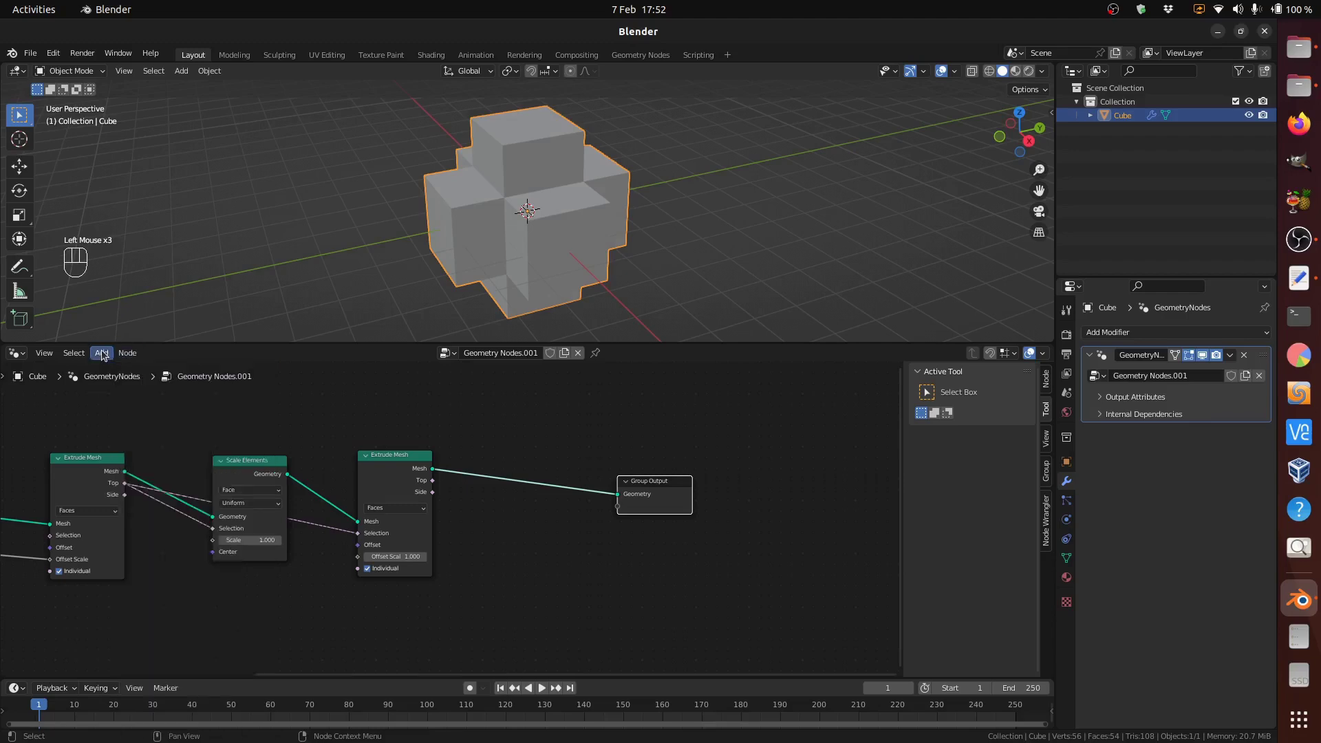
left_click_drag(106, 354, 527, 568)
key("o")
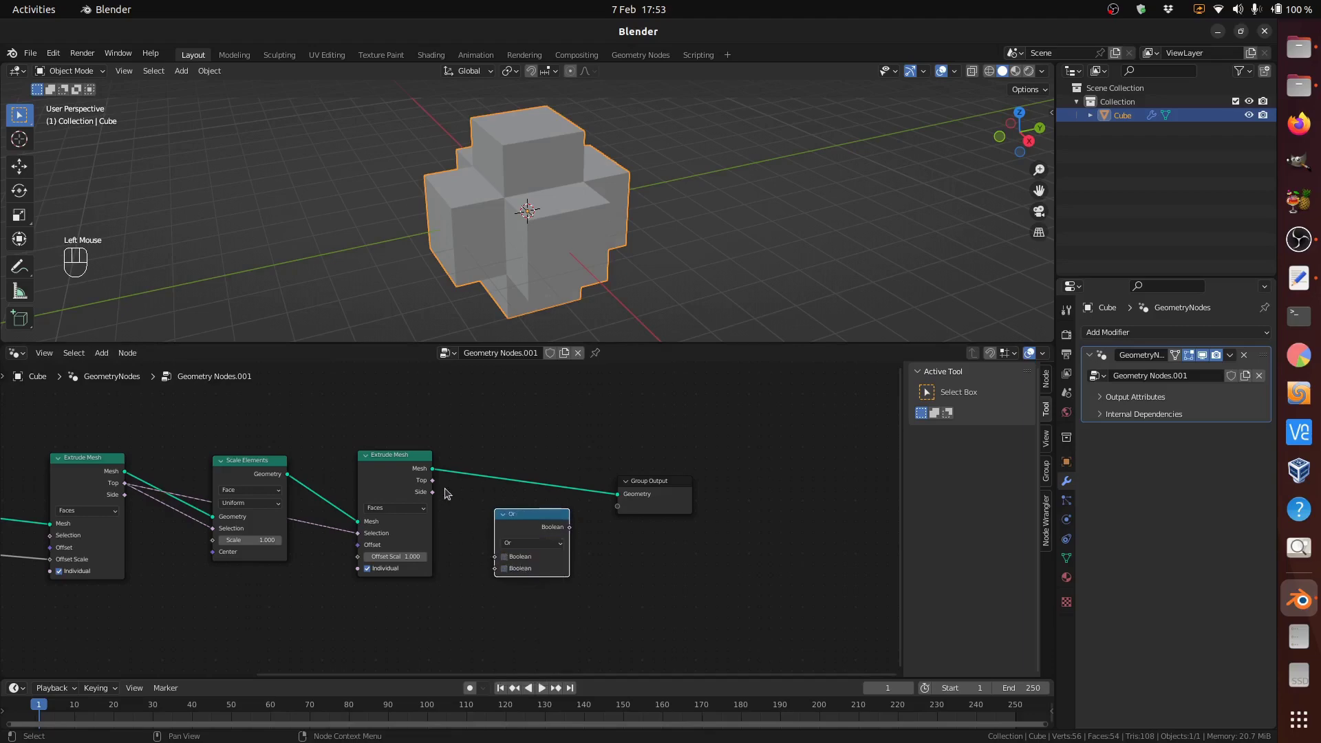
left_click(437, 482)
left_click_drag(443, 488, 479, 533)
left_click_drag(436, 495, 497, 568)
Step: Duplicate the Multiply node and drive the second extrusion's Offset Scale from it
middle_click(288, 499)
left_click(288, 499)
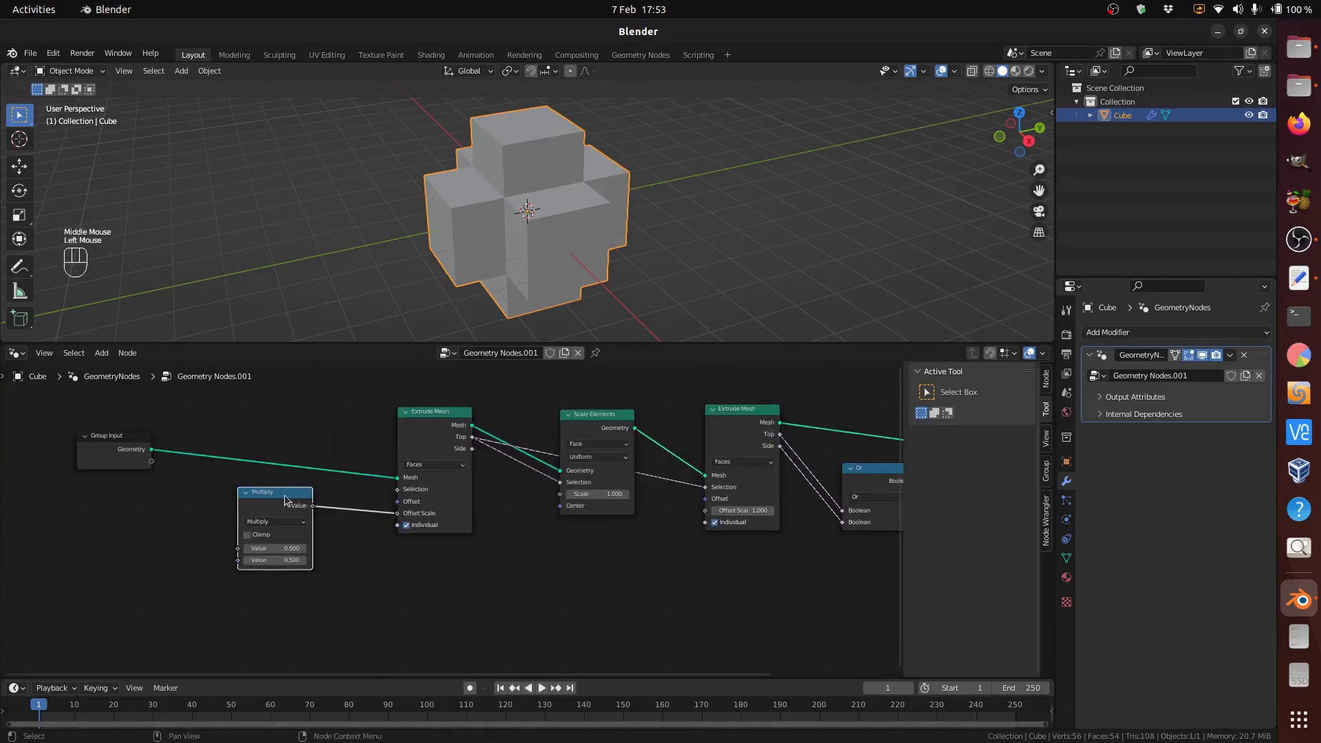
key("shift+d")
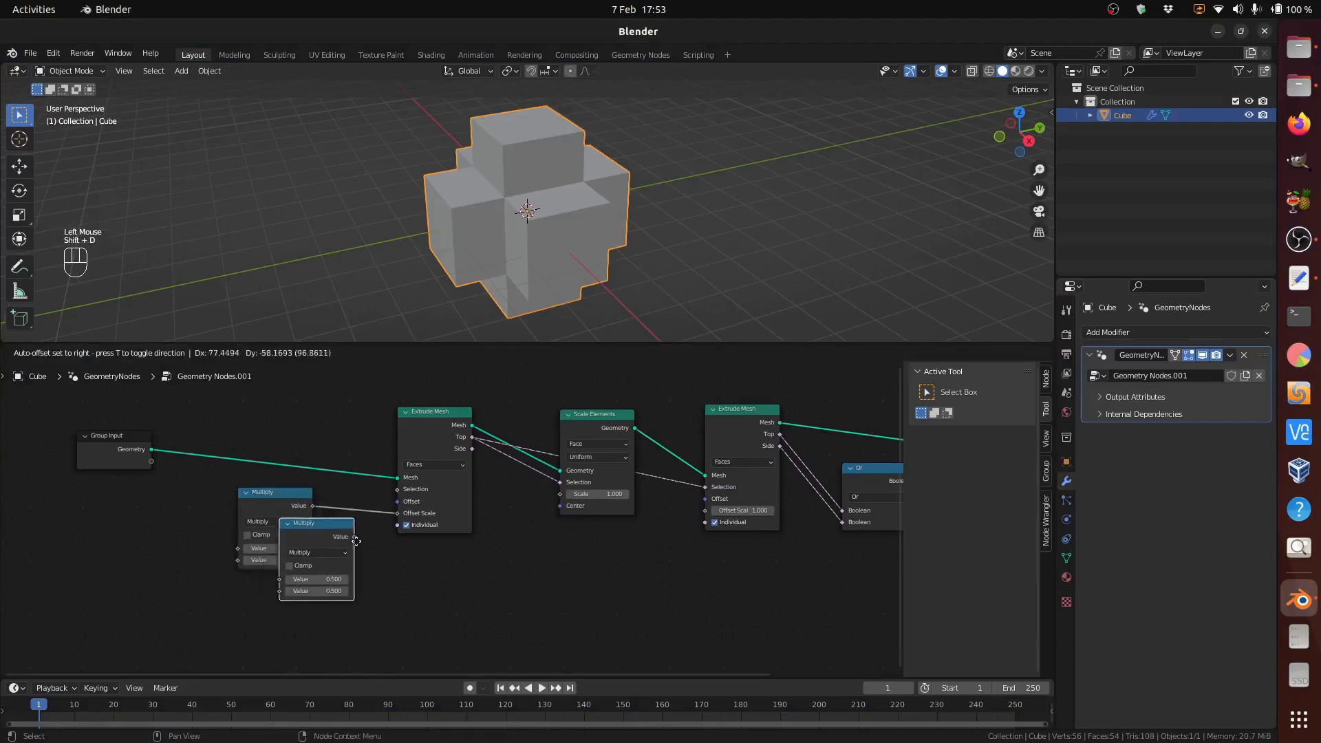
left_click_drag(584, 557, 624, 572)
left_click_drag(612, 569, 710, 514)
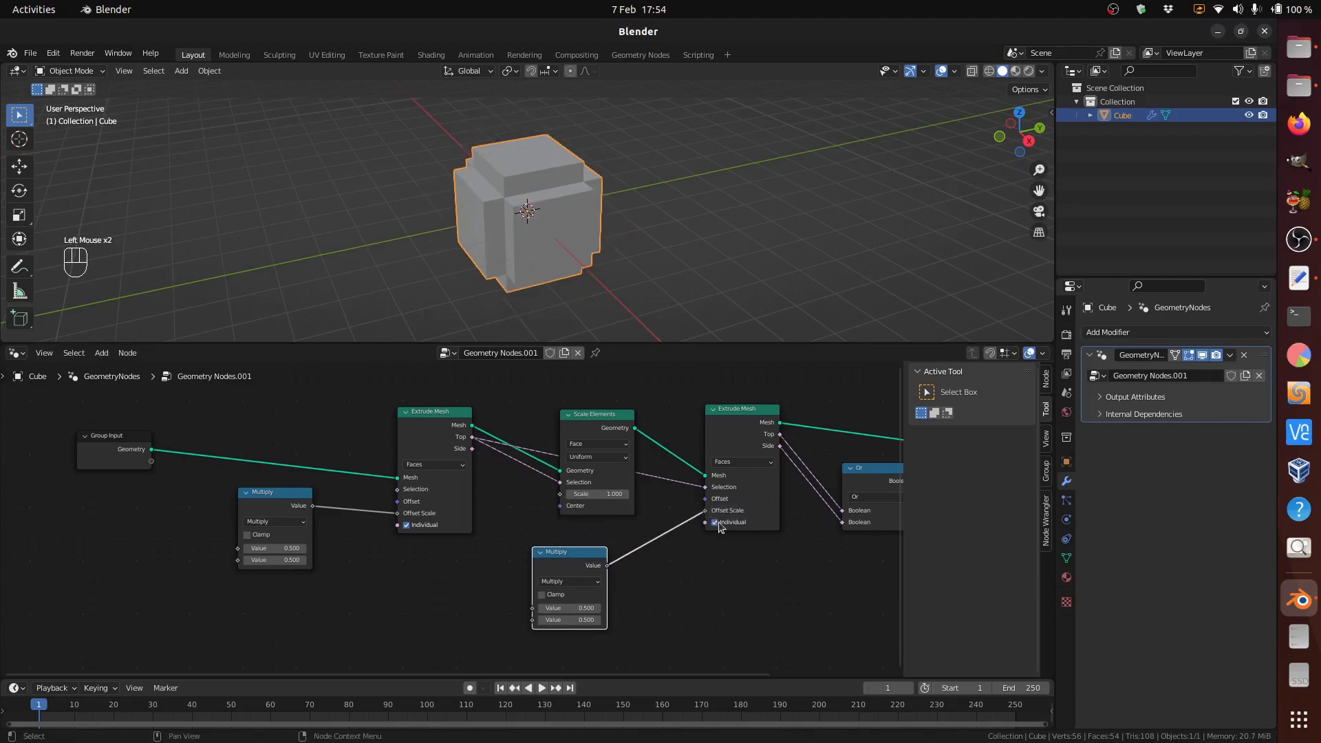
scroll("down", 3)
scroll("down", 3)
left_click_drag(749, 577, 461, 558)
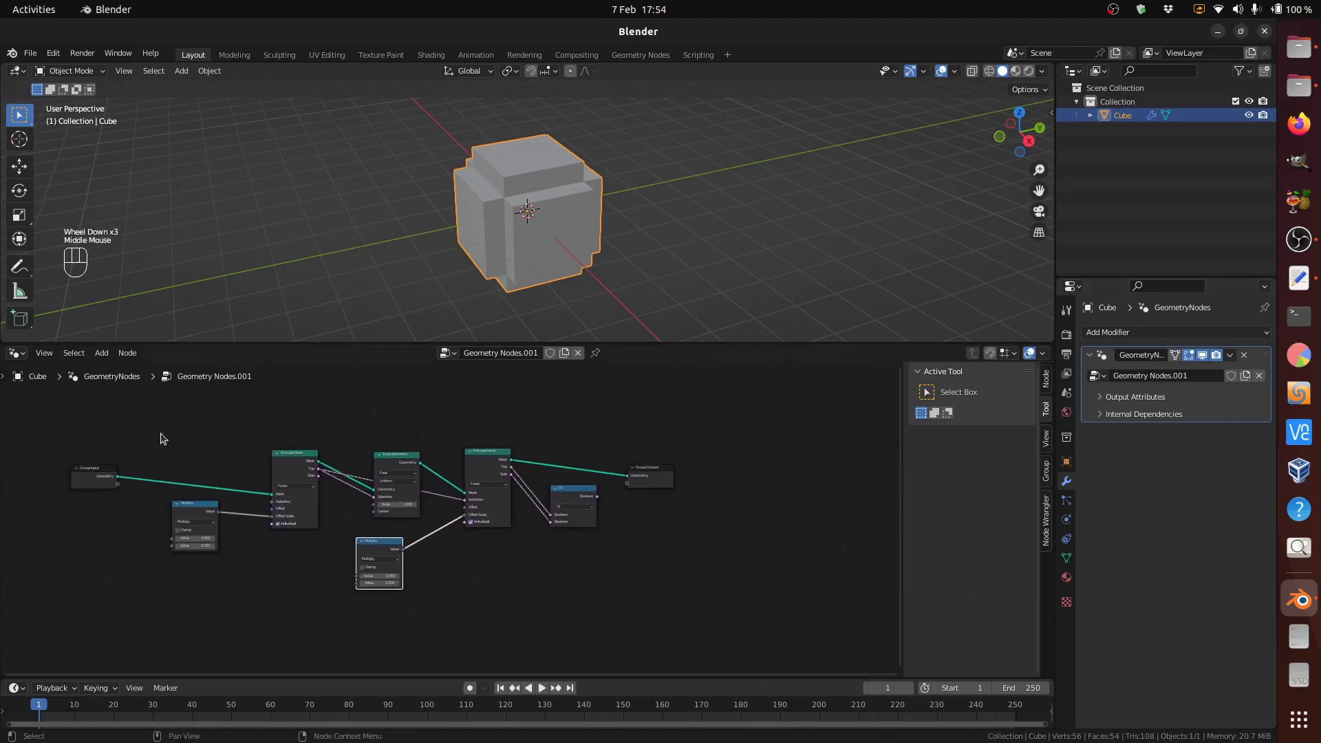
left_click_drag(163, 412, 611, 610)
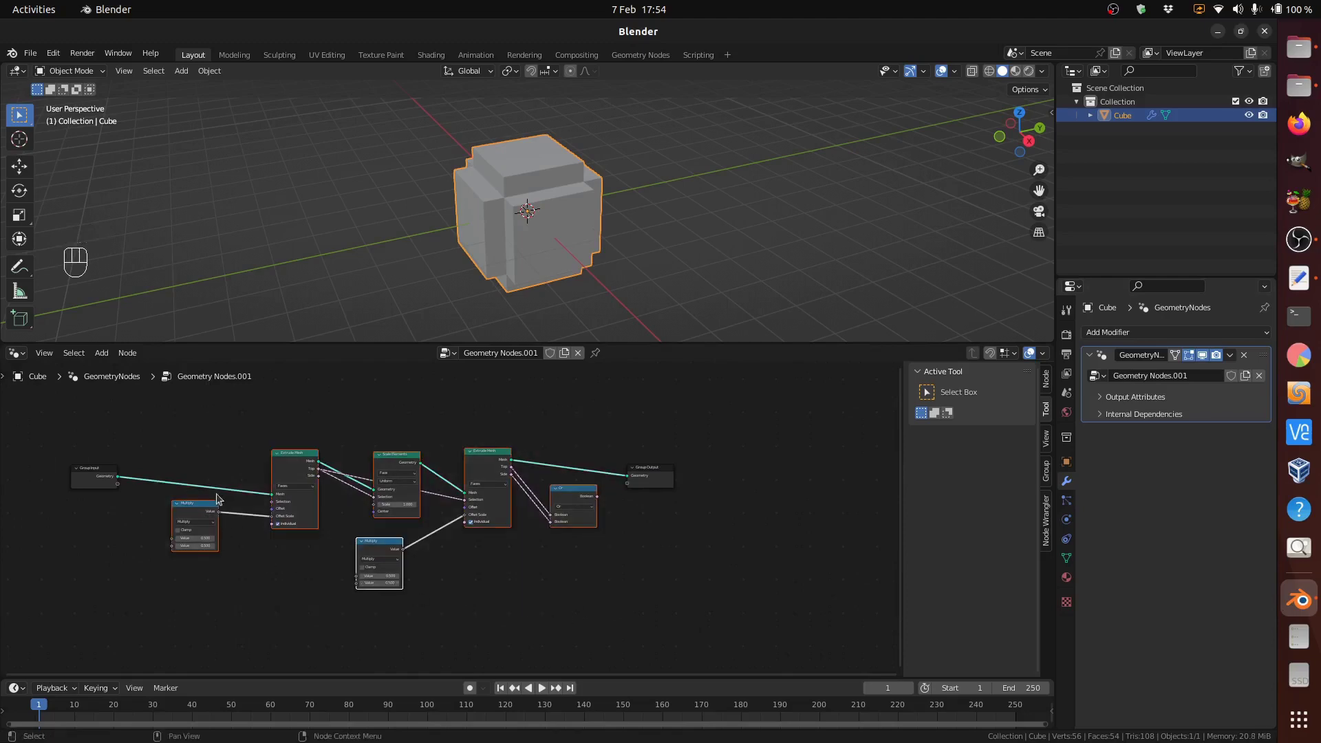
Step: Expose a 1st extrude group input and wire it from Group Input into the Multiply node
left_click_drag(130, 355, 236, 517)
scroll("up", 3)
left_click_drag(218, 537, 495, 544)
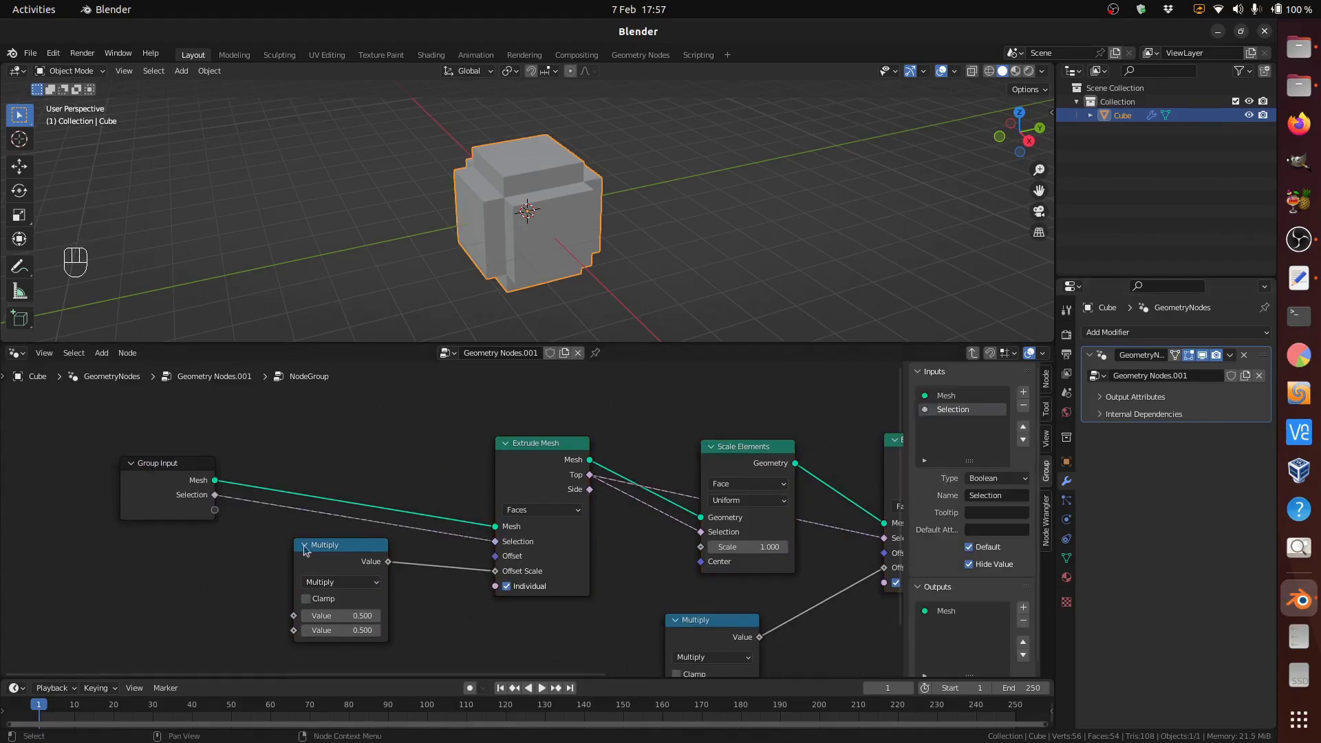
left_click_drag(223, 515, 927, 403)
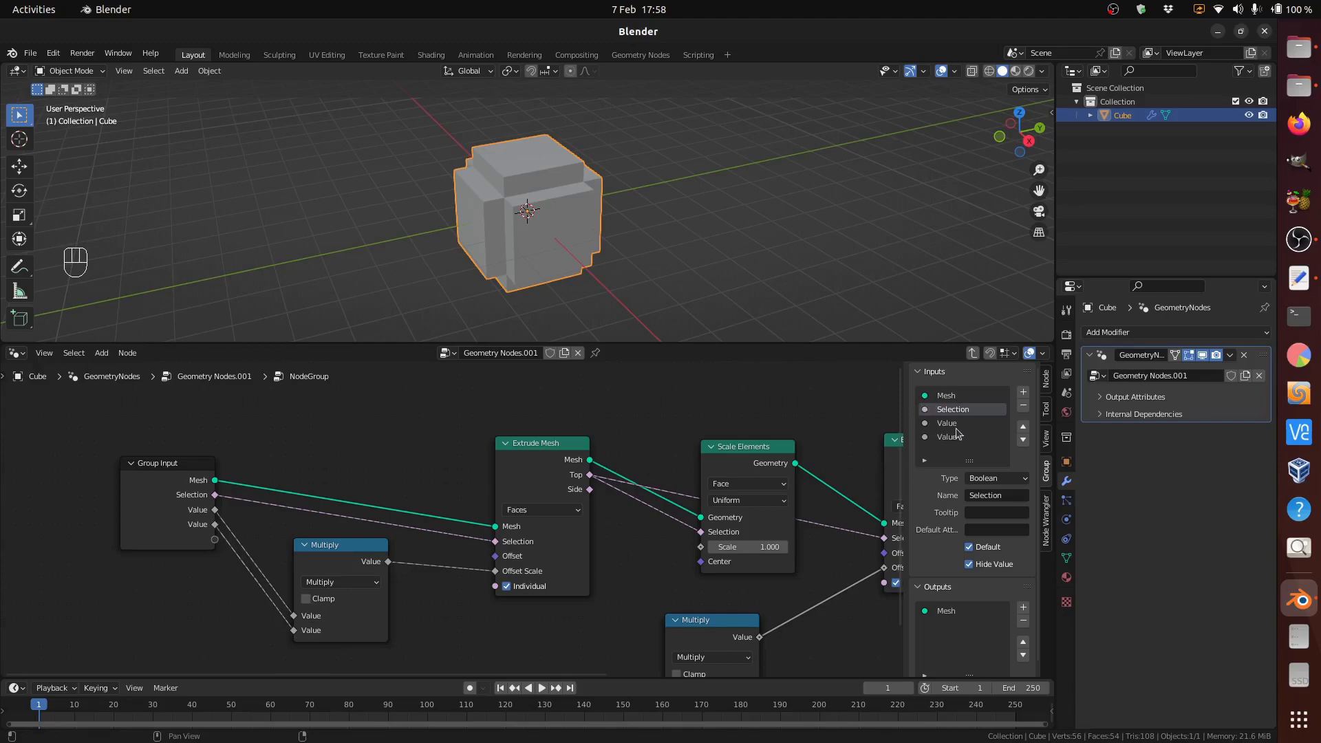
left_click_drag(955, 427, 991, 486)
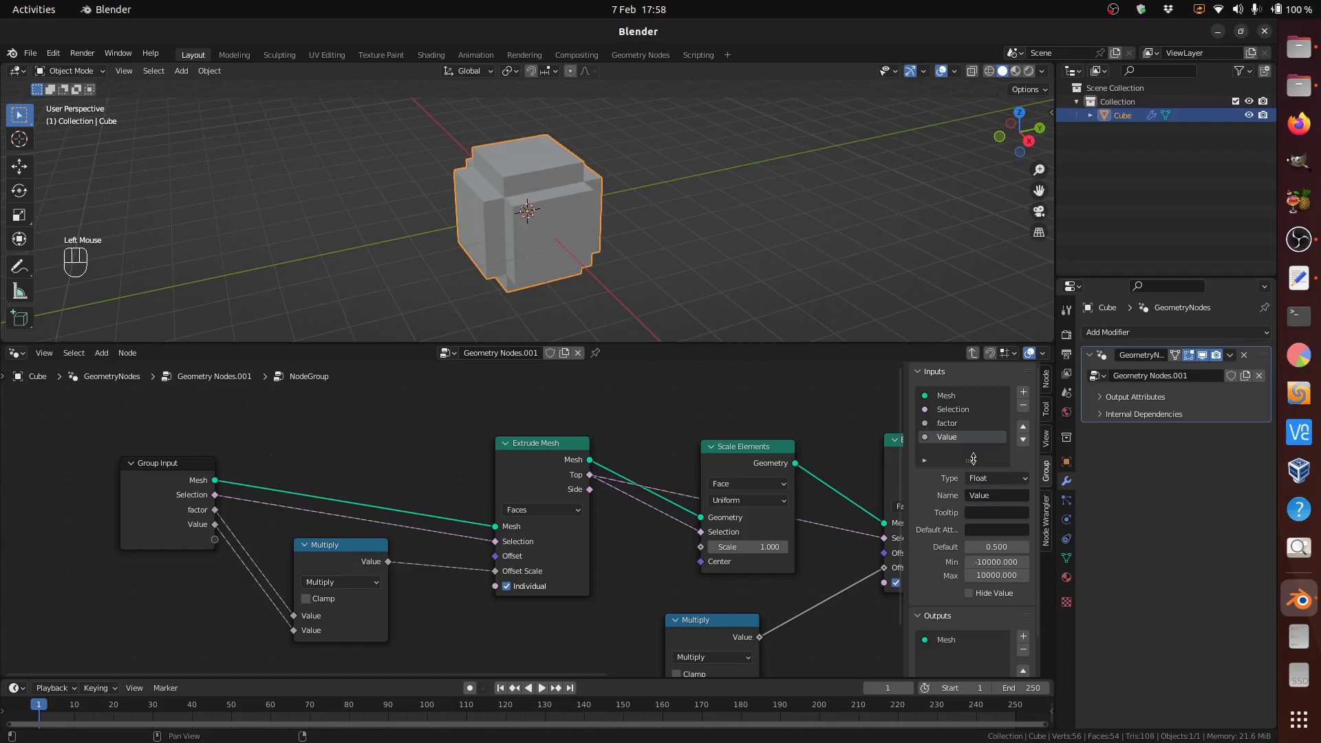
left_click_drag(993, 501, 992, 501)
left_click_drag(552, 648, 478, 602)
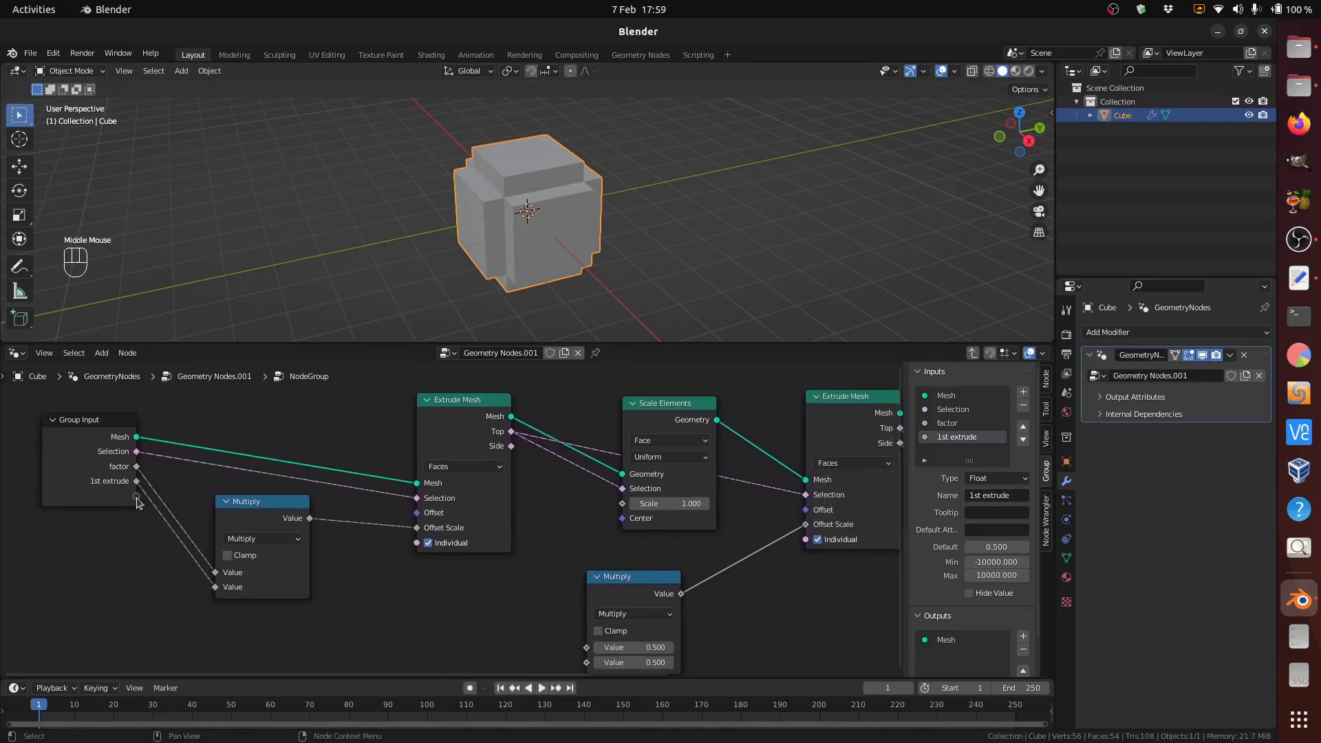
left_click_drag(141, 500, 630, 507)
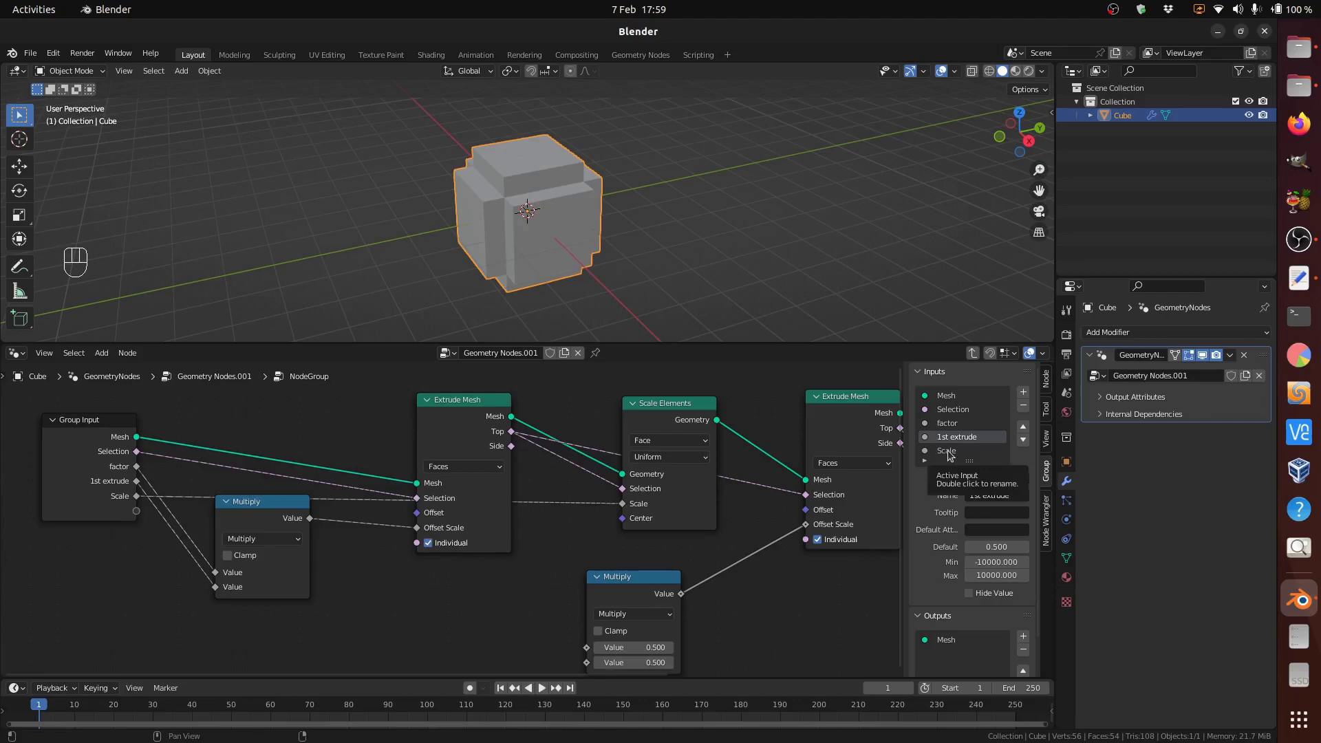
Step: Add extrude Scale and 2nd extrude group inputs and feed both into the Multiply node
scroll("down", 3)
left_click_drag(951, 410, 994, 459)
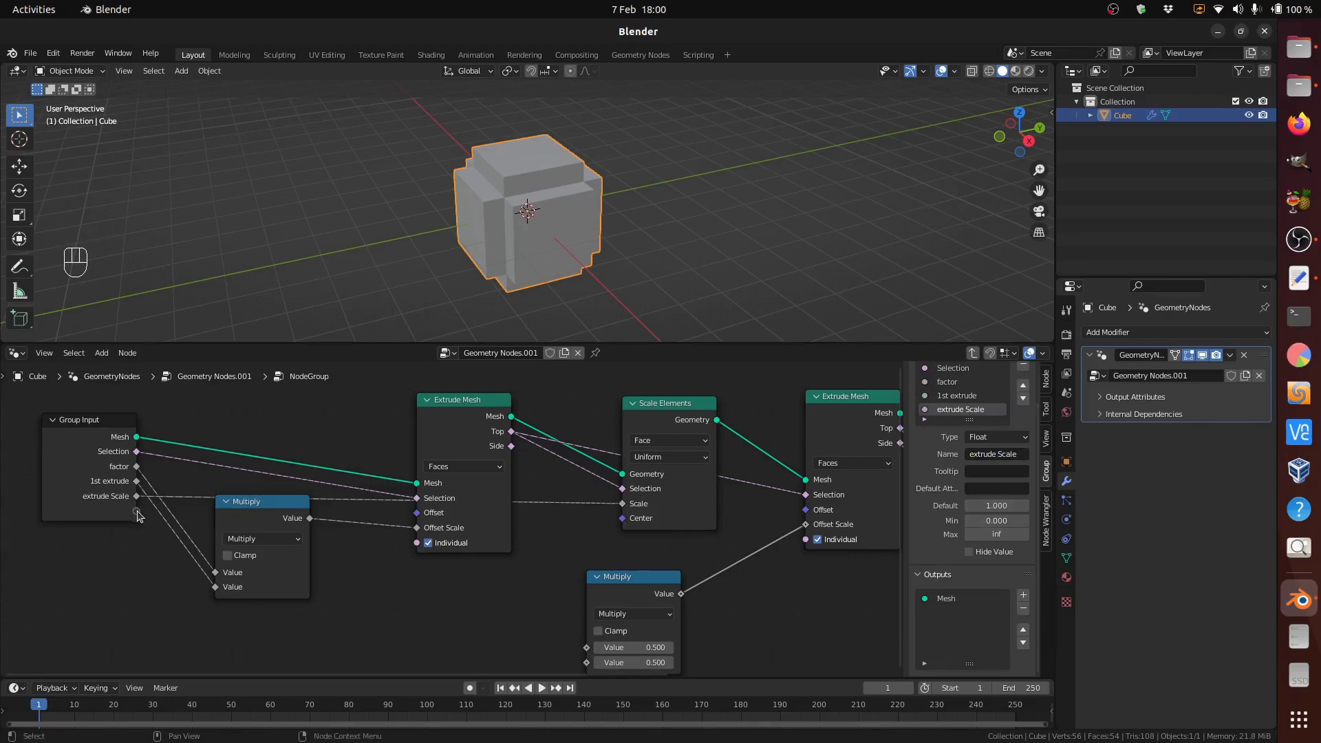
left_click_drag(143, 514, 592, 629)
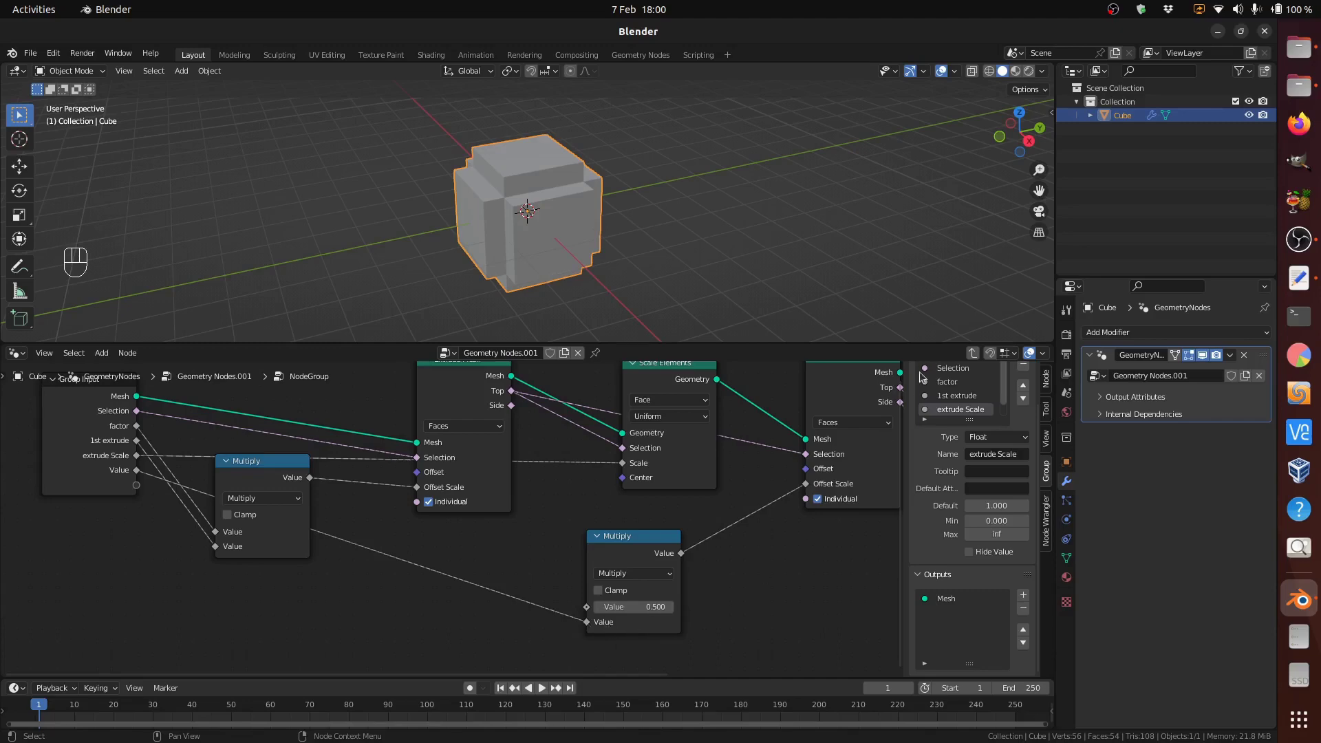
scroll("down", 3)
left_click(957, 416)
scroll("down", 3)
left_click_drag(1001, 458, 181, 435)
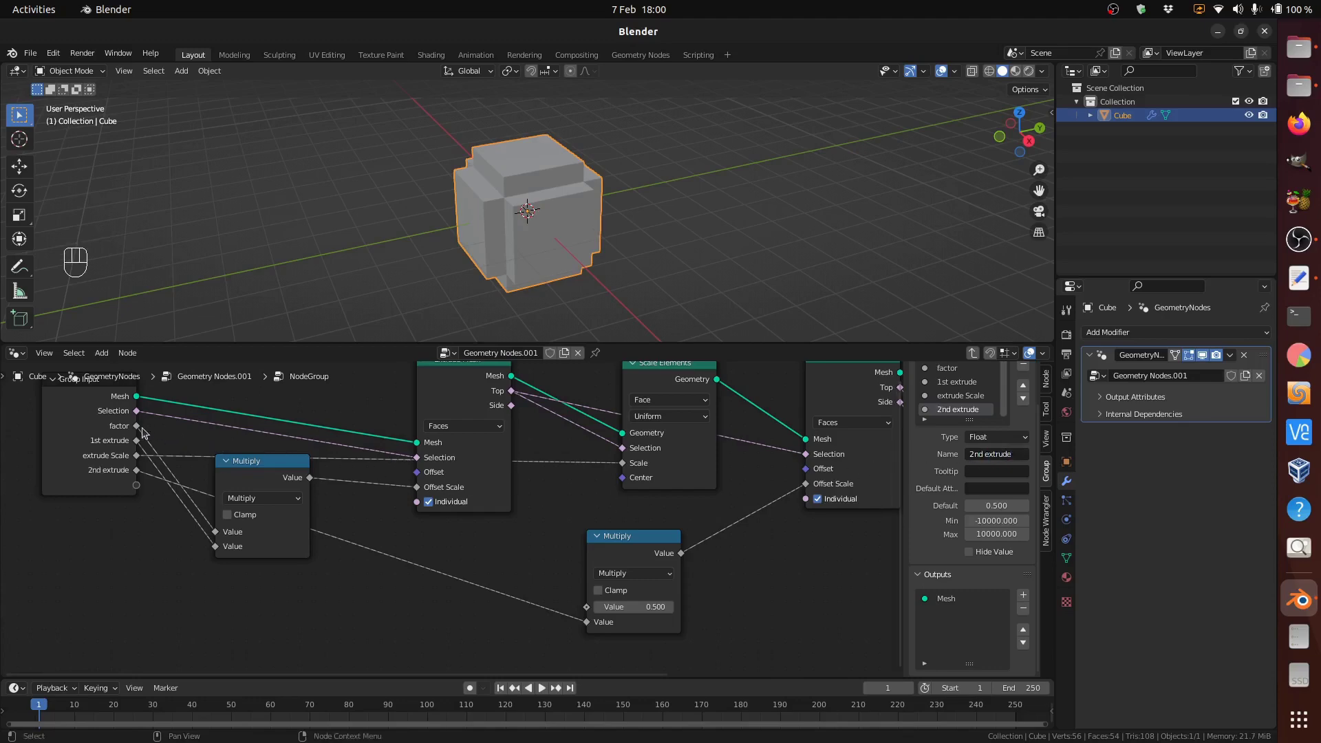
left_click_drag(142, 430, 589, 610)
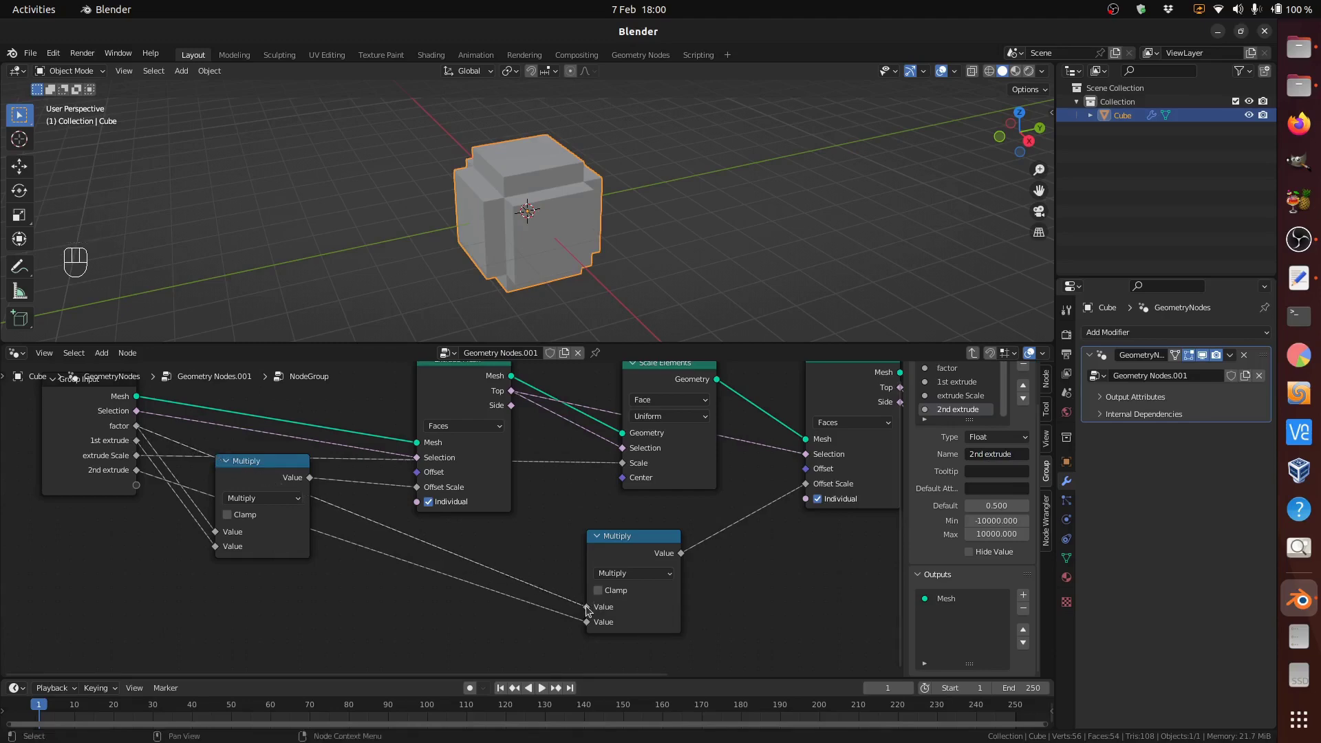
Step: Duplicate Multiply below the Or node and feed two group inputs into the copy
left_click(526, 551)
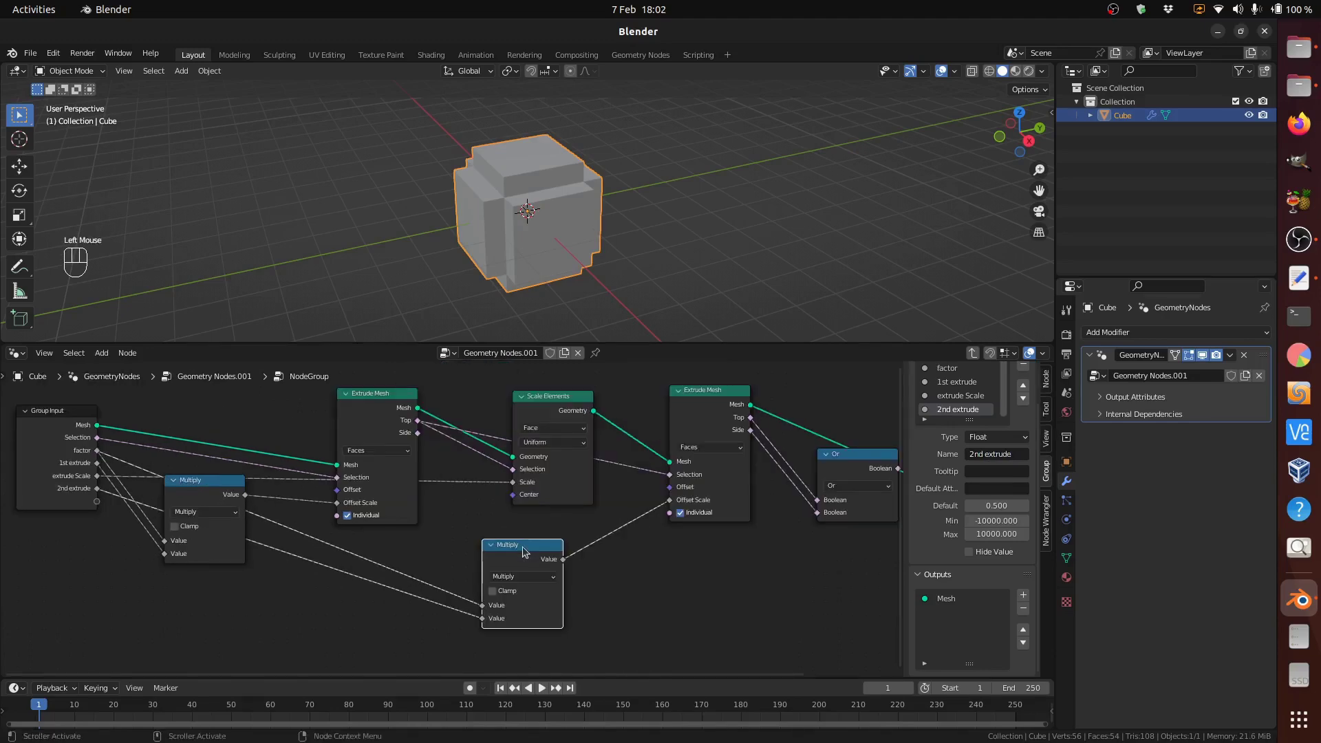
key("shift+d")
left_click(695, 586)
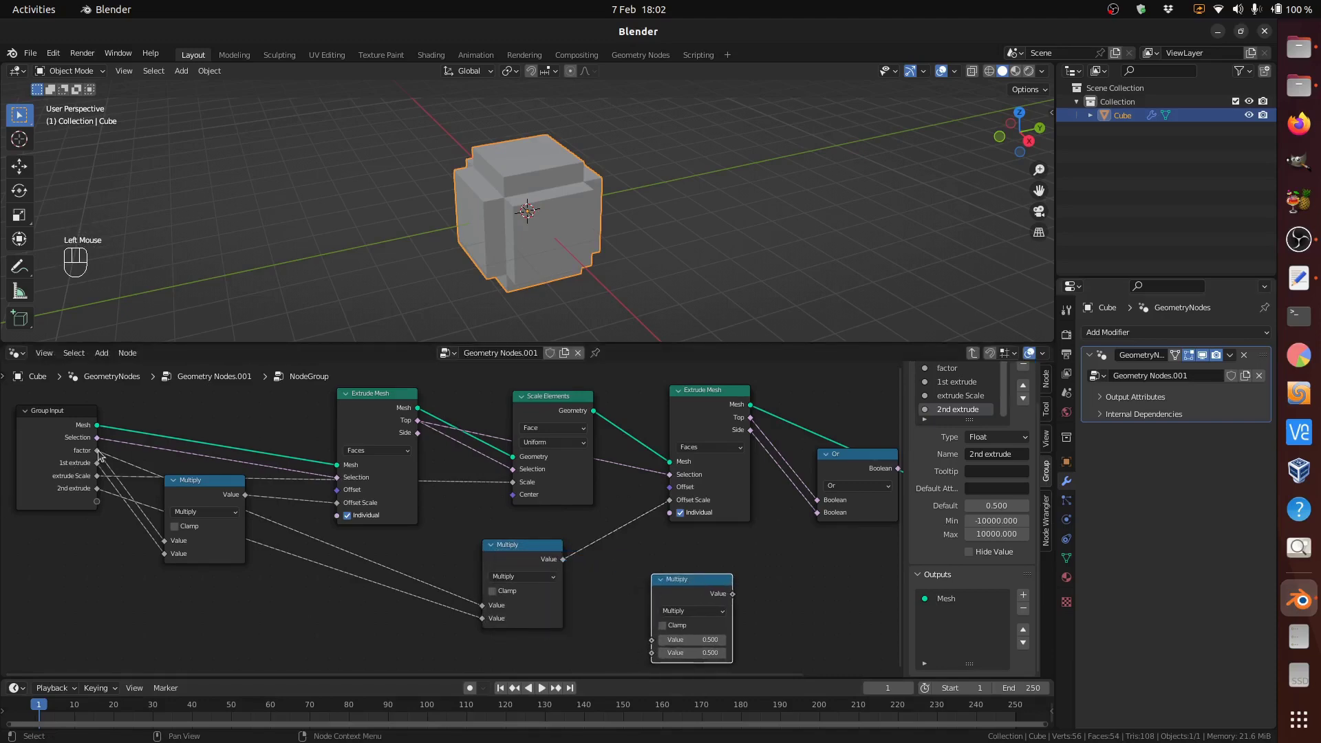
left_click_drag(101, 455, 508, 639)
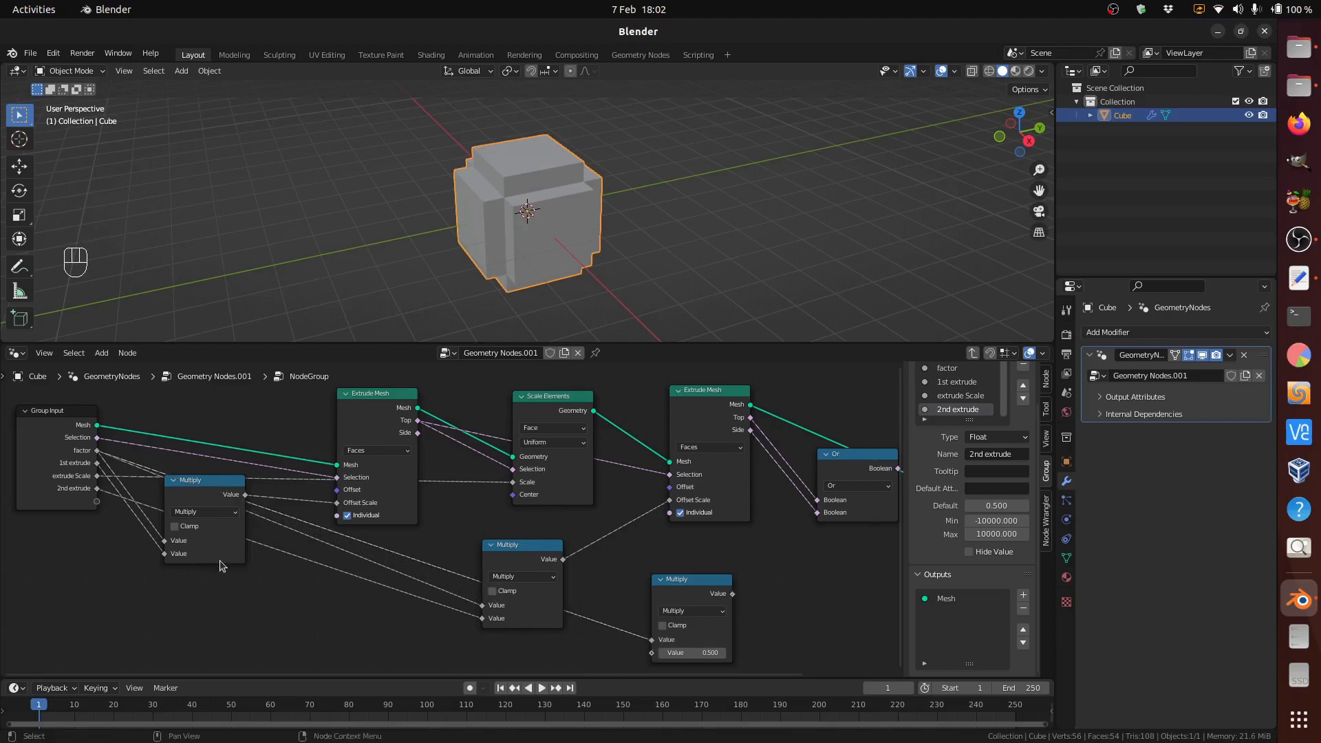
left_click_drag(102, 506, 653, 571)
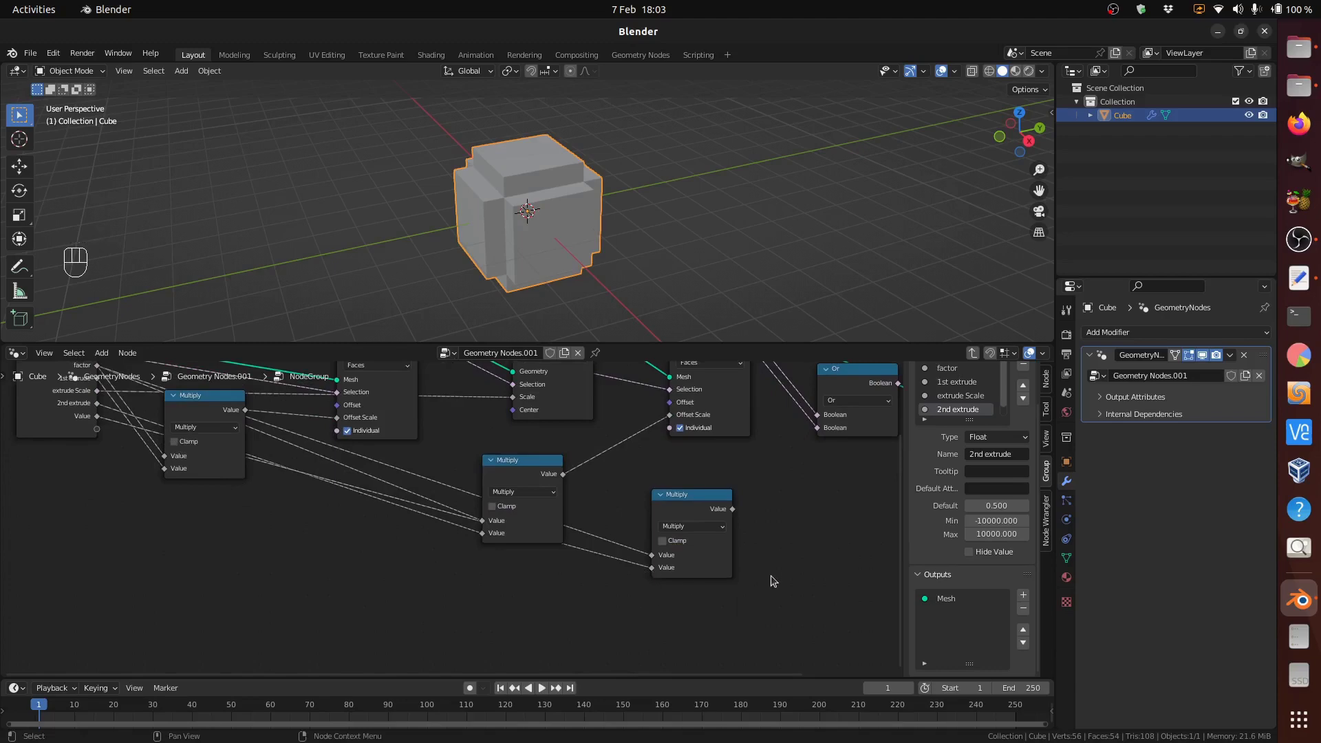
Step: Add a fourth group input named factor scale and bring Group Output into view
scroll("down", 3)
scroll("down", 3)
left_click(960, 412)
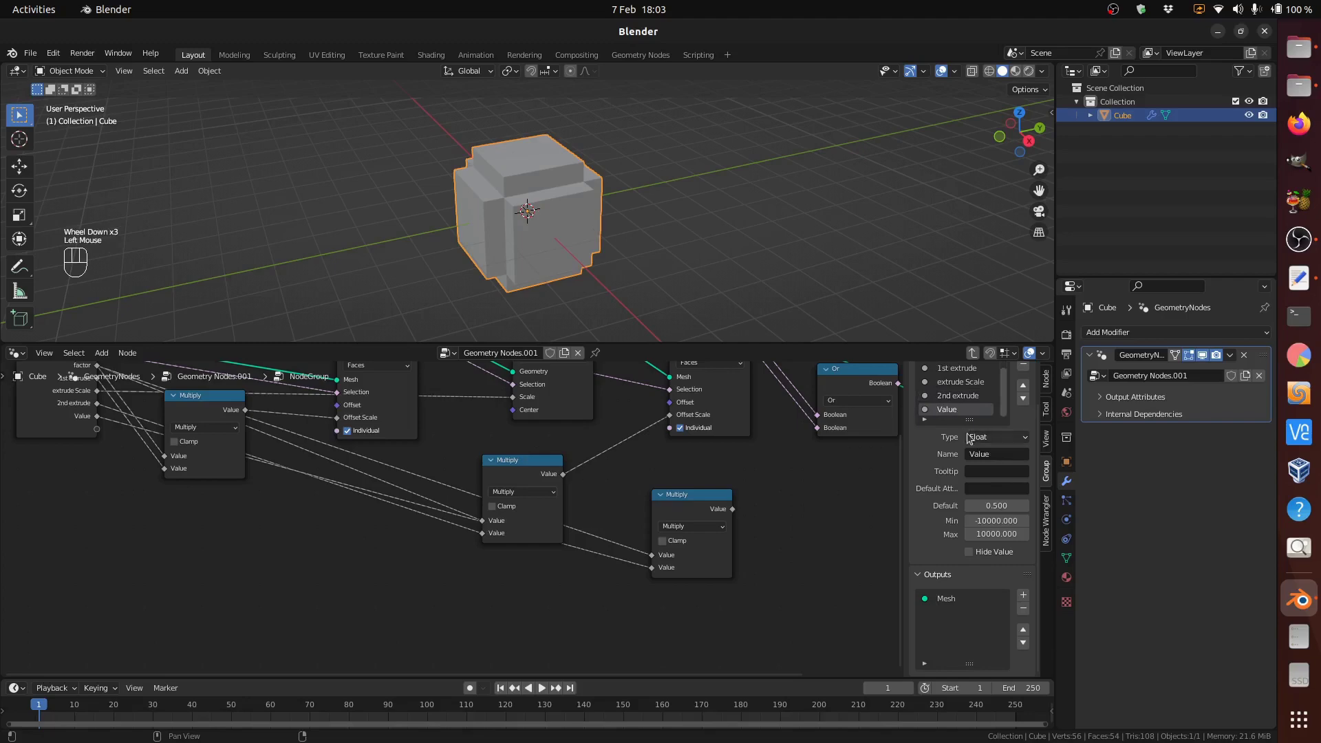
left_click_drag(1006, 456, 1006, 456)
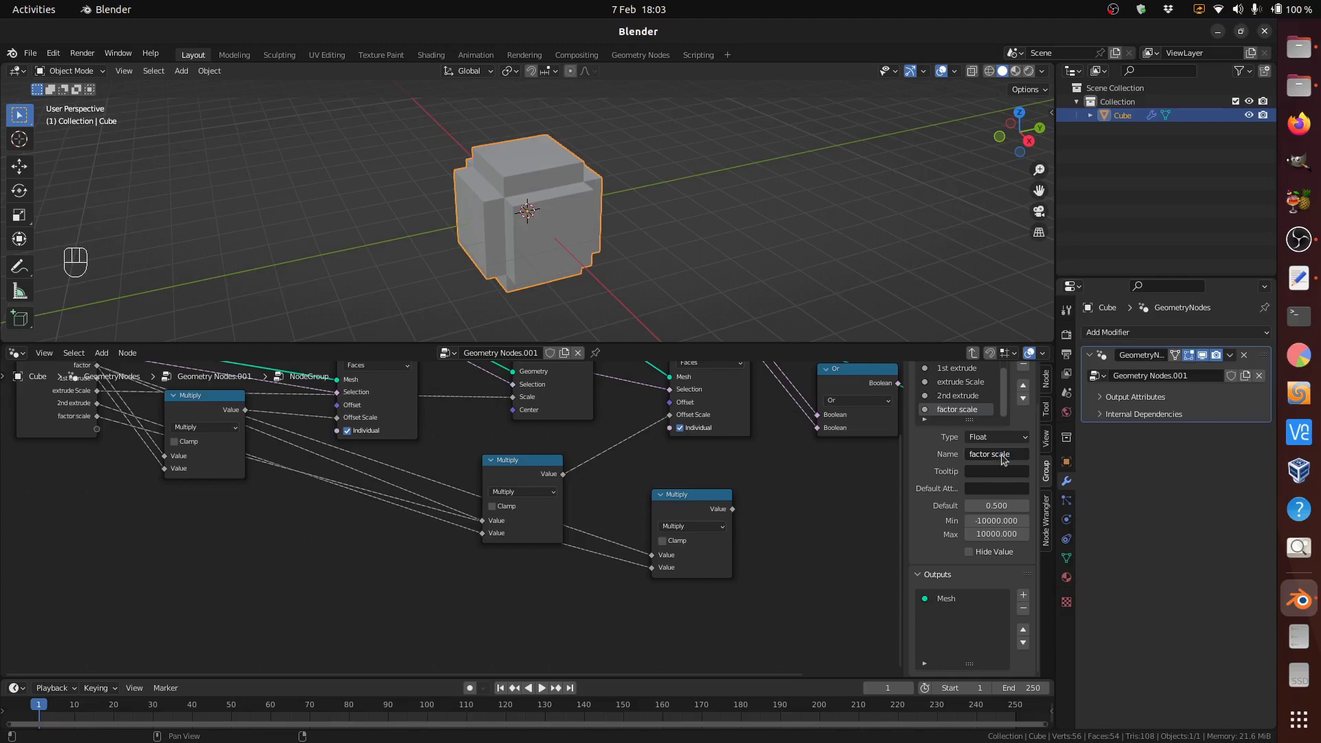
left_click_drag(833, 470, 461, 552)
left_click(581, 475)
left_click_drag(582, 470, 703, 467)
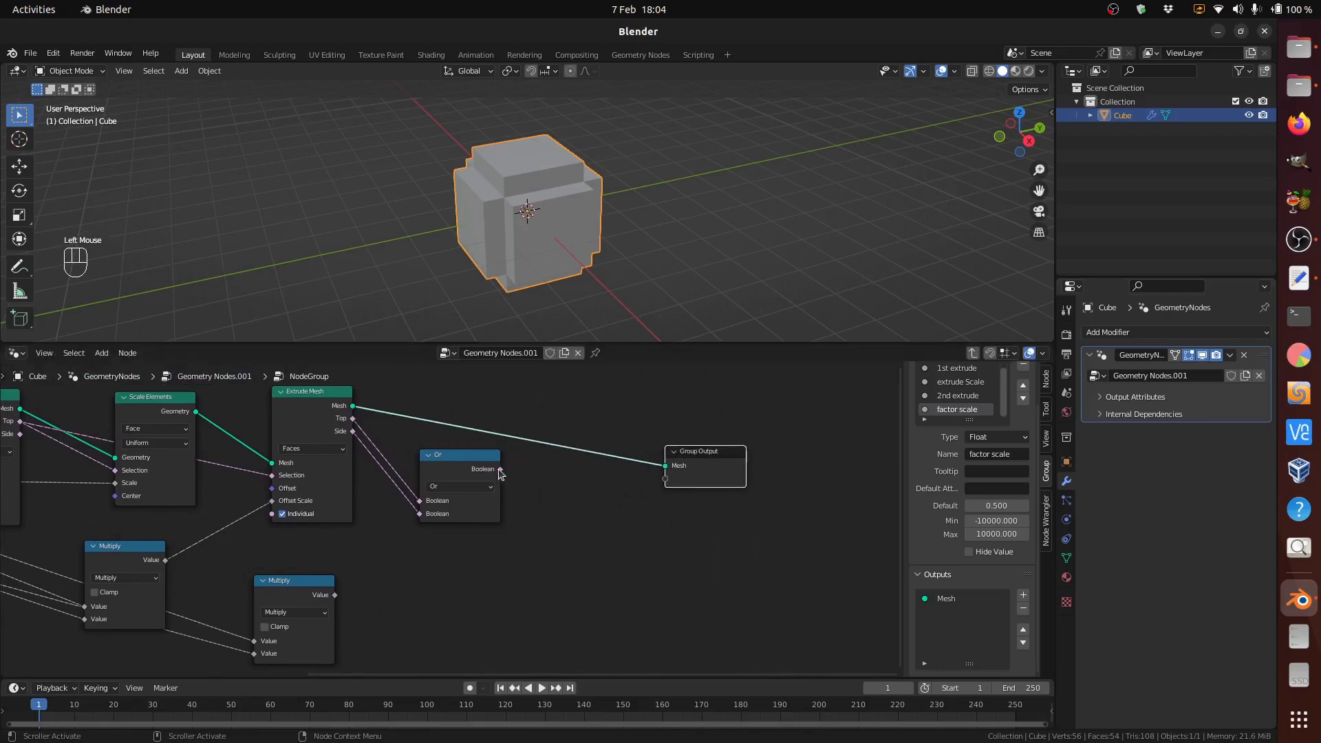
Step: Output the Or result as 'selection' and the second Multiply value as 'factor' from the group
left_click(505, 475)
left_click_drag(514, 477, 665, 485)
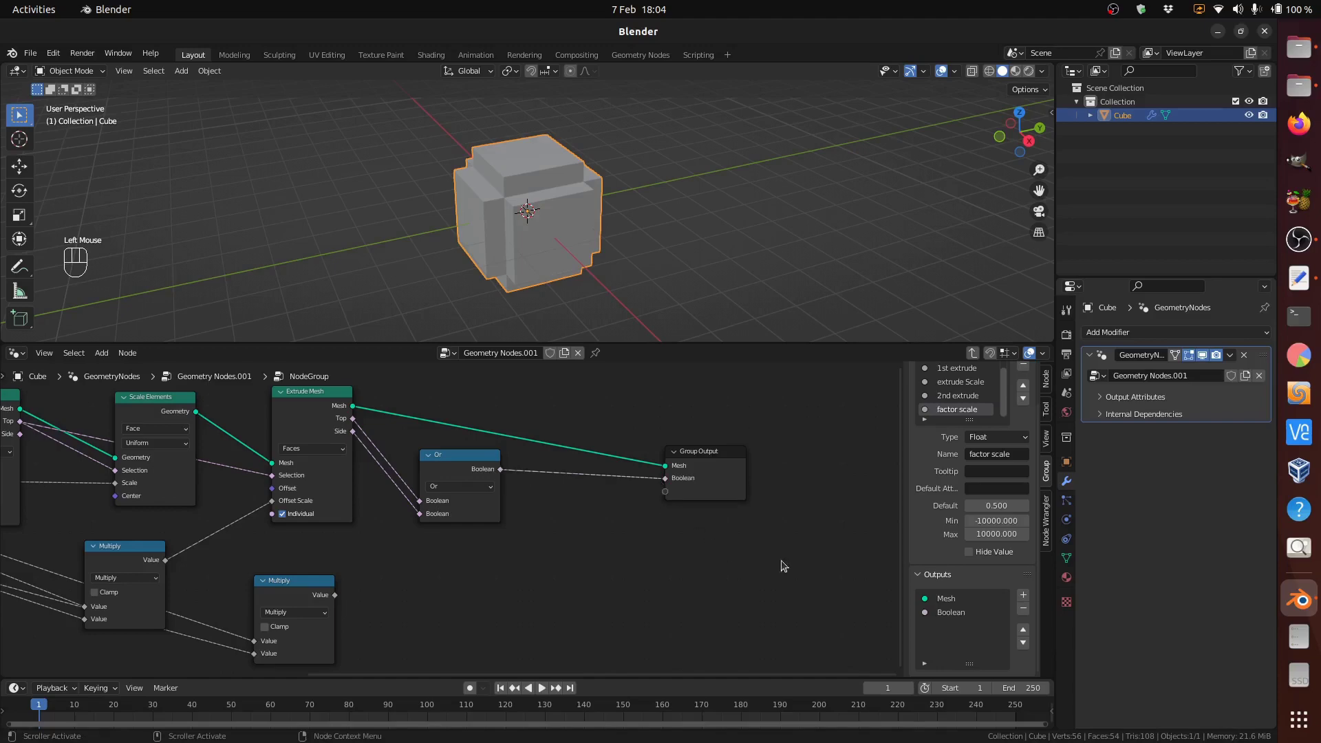
left_click(959, 616)
scroll("down", 3)
scroll("down", 3)
left_click_drag(1015, 583, 1008, 580)
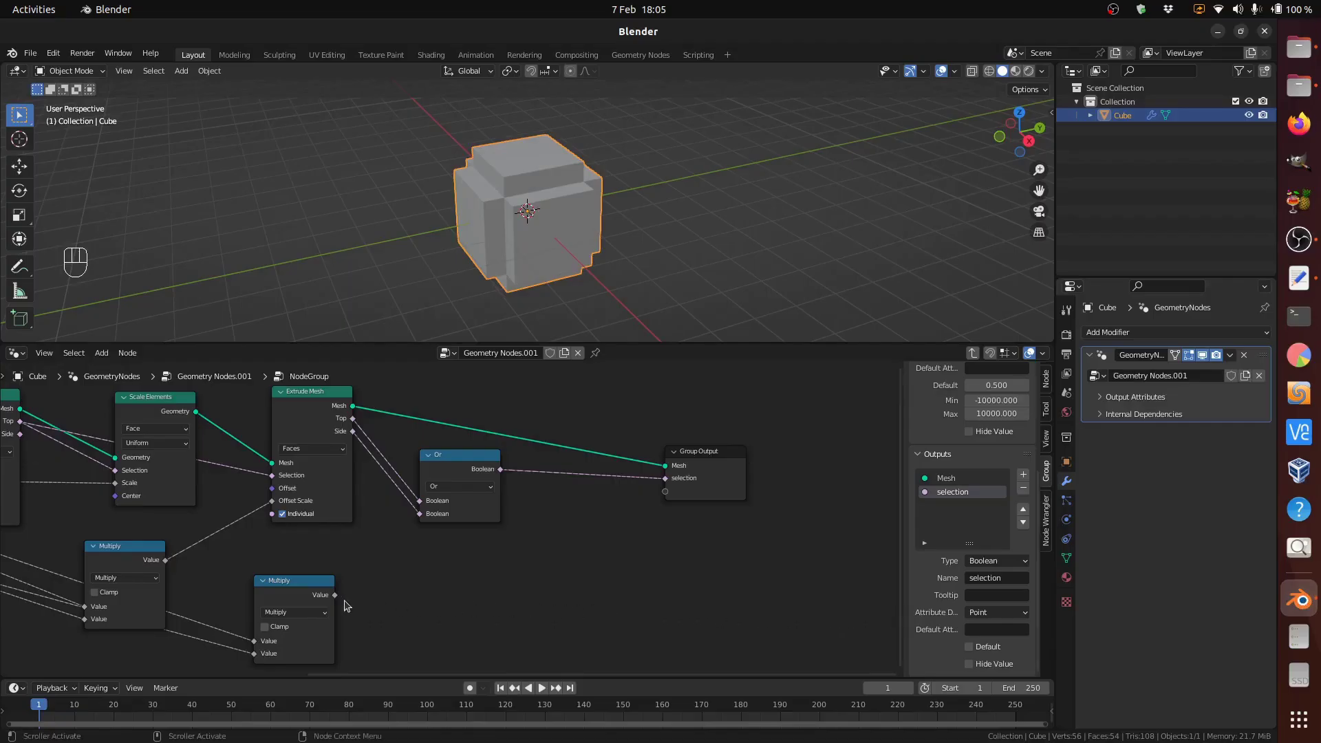
left_click(342, 600)
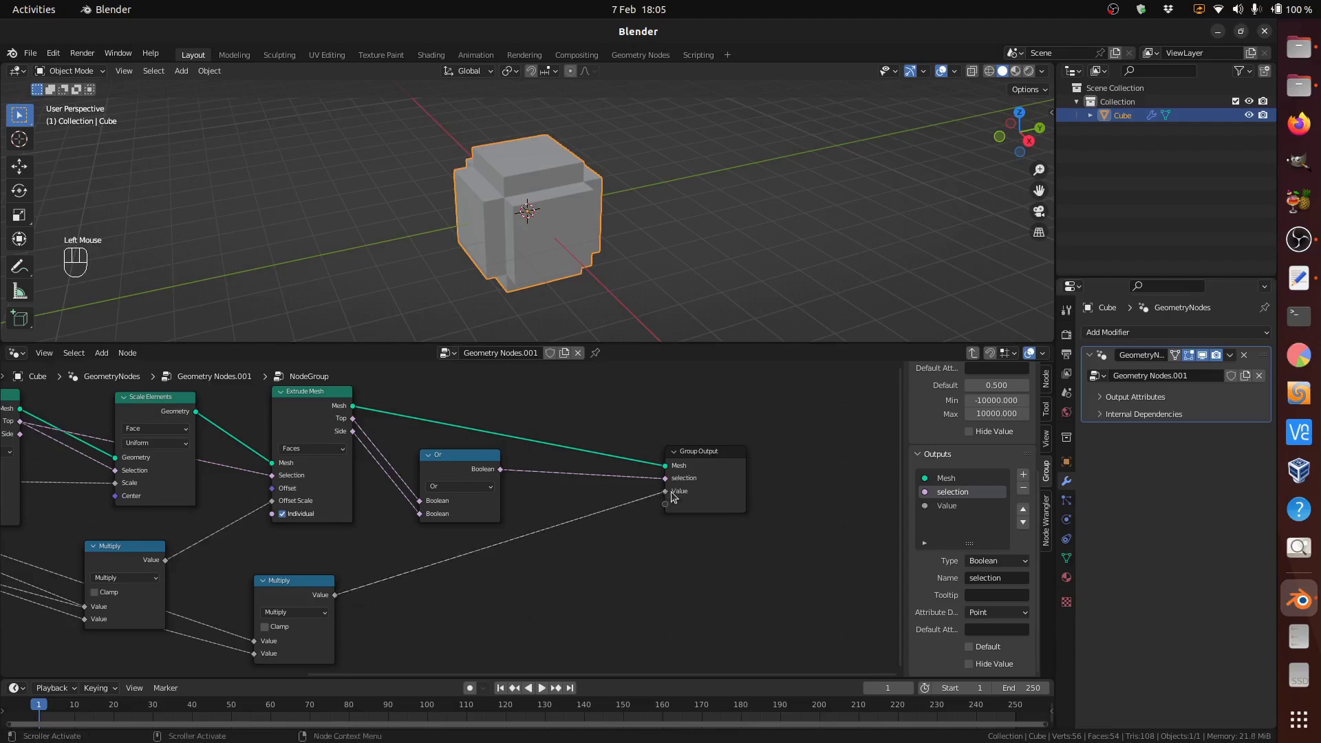
left_click(955, 511)
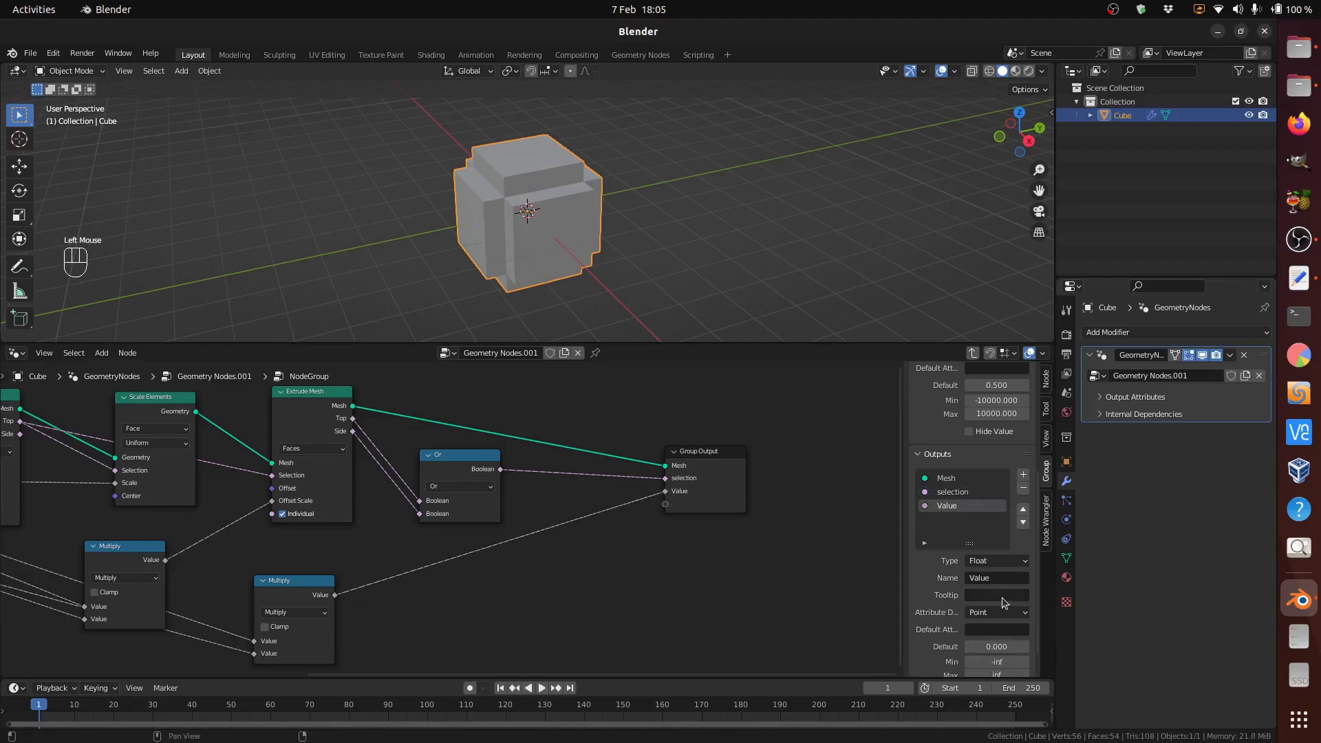
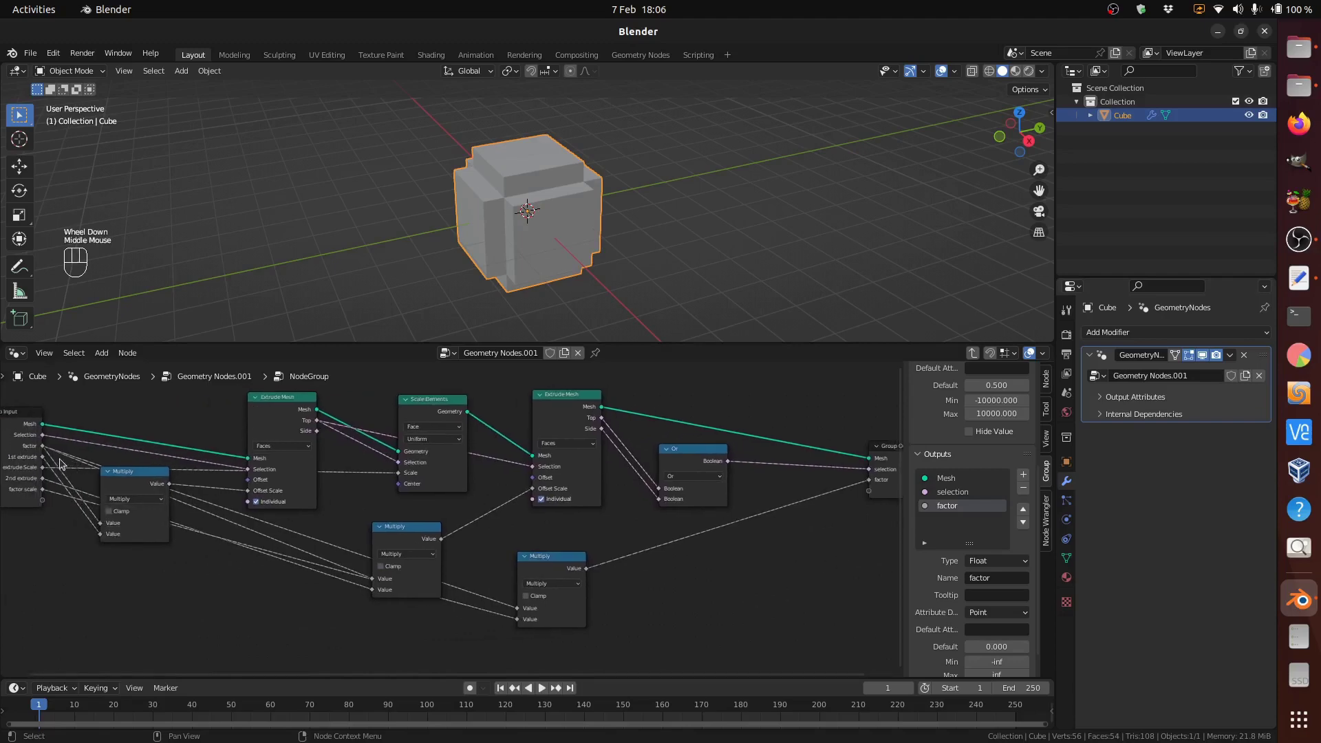
Step: Link Group Input's 1st extrude, extrude Scale and 2nd extrude straight through to Group Output
left_click(47, 461)
left_click_drag(420, 470, 173, 560)
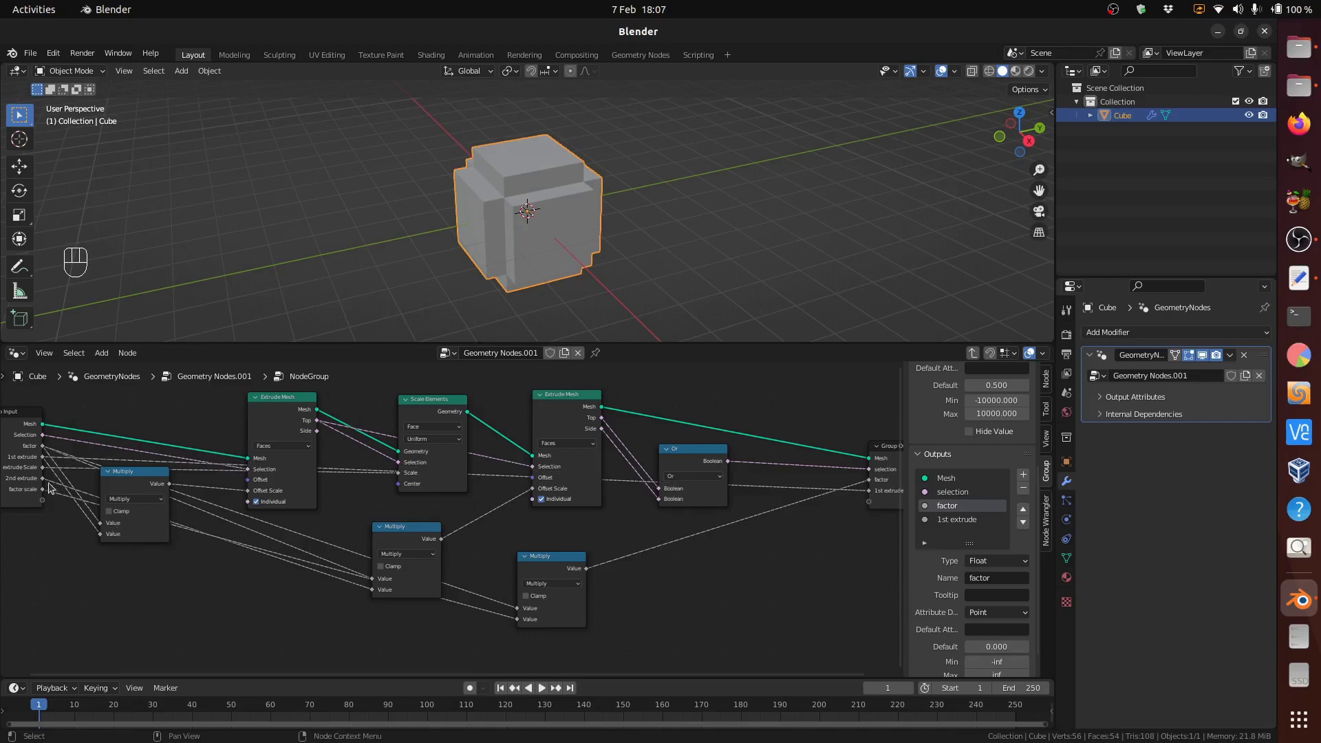
left_click_drag(46, 474, 874, 507)
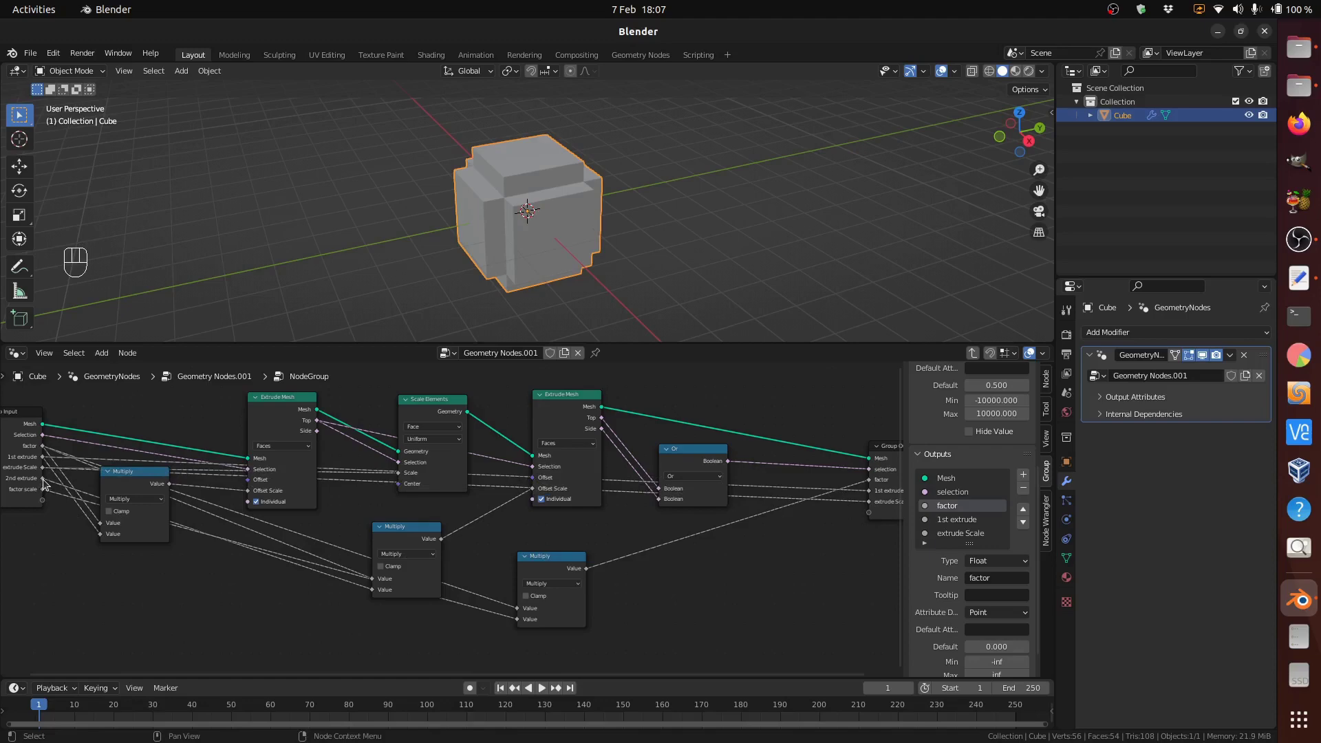
left_click(48, 483)
left_click_drag(403, 509, 876, 516)
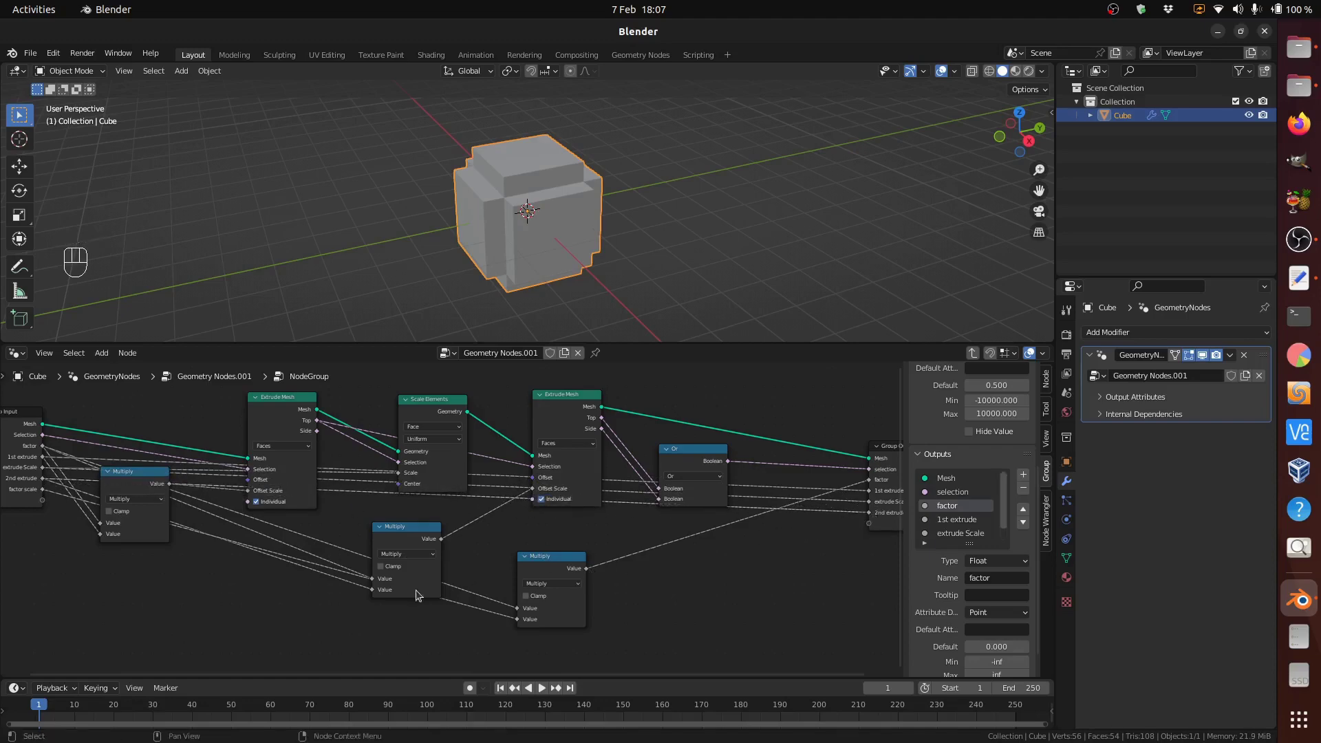
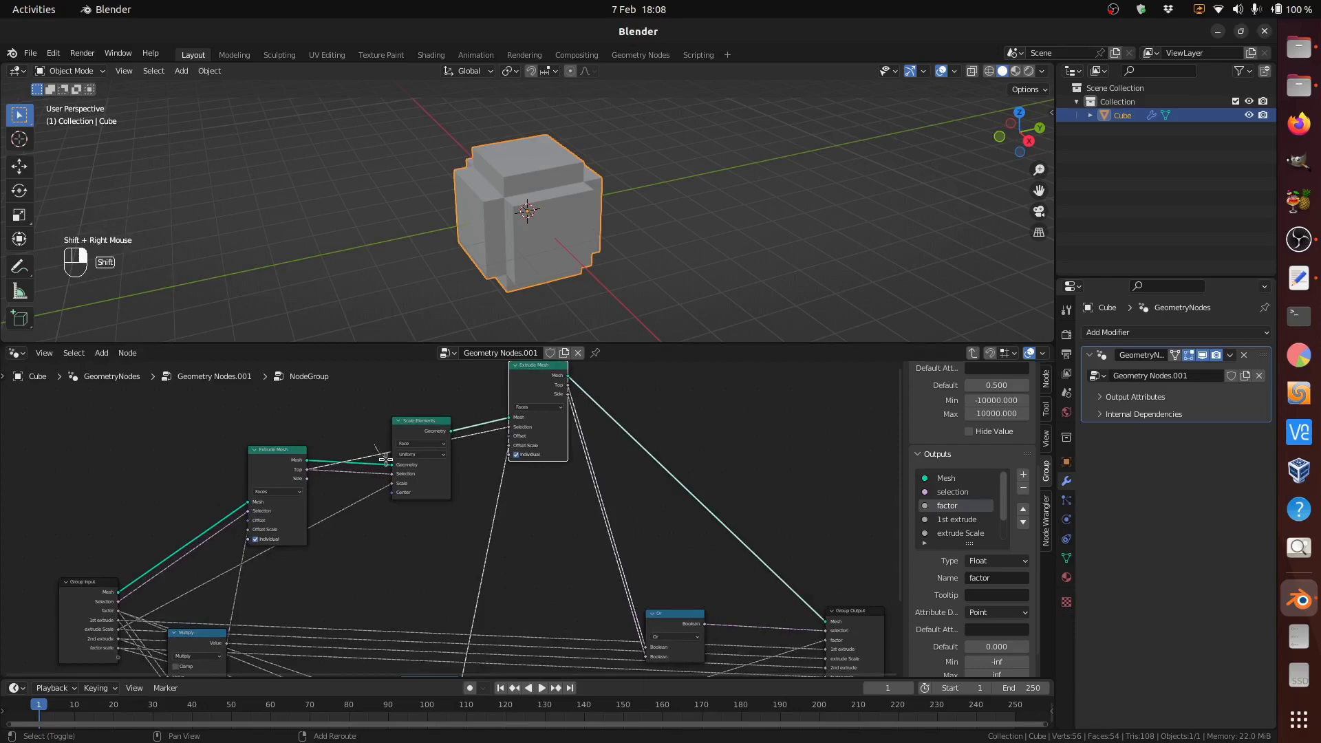
key("g")
left_click_drag(544, 614, 528, 605)
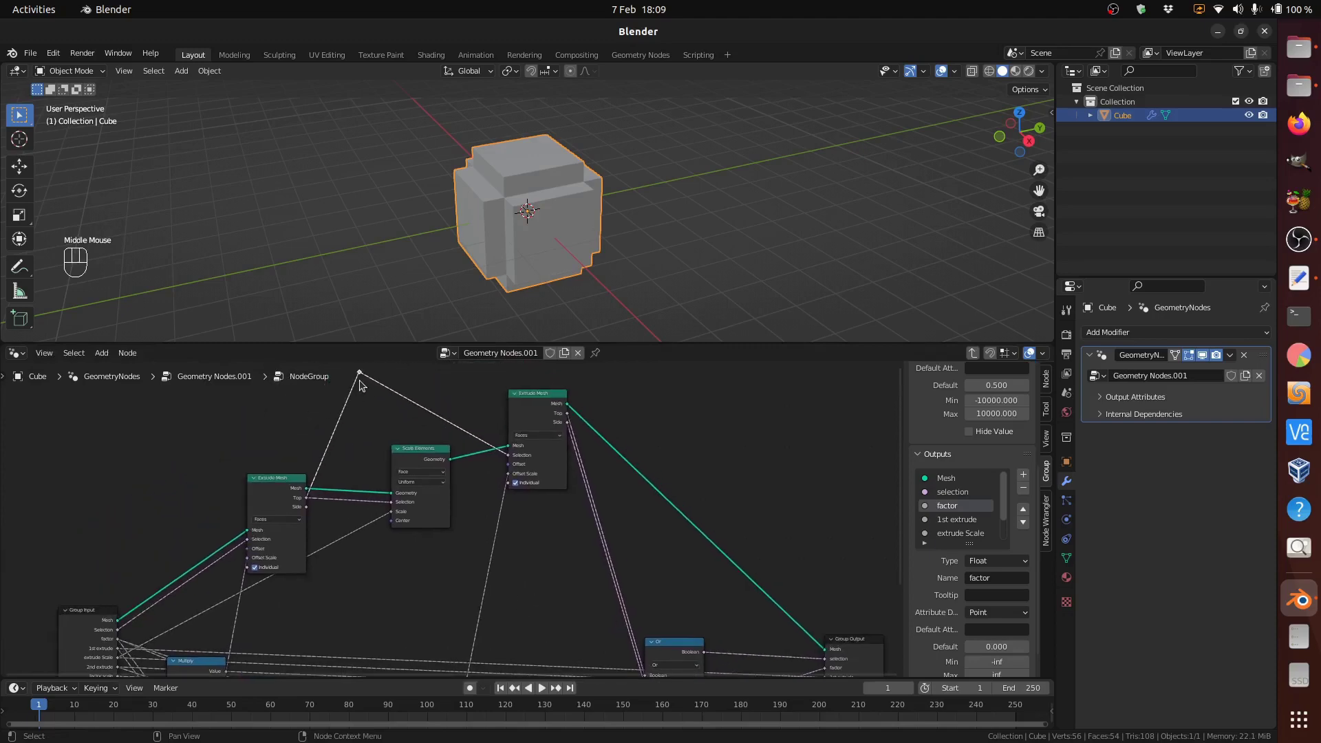
key("g")
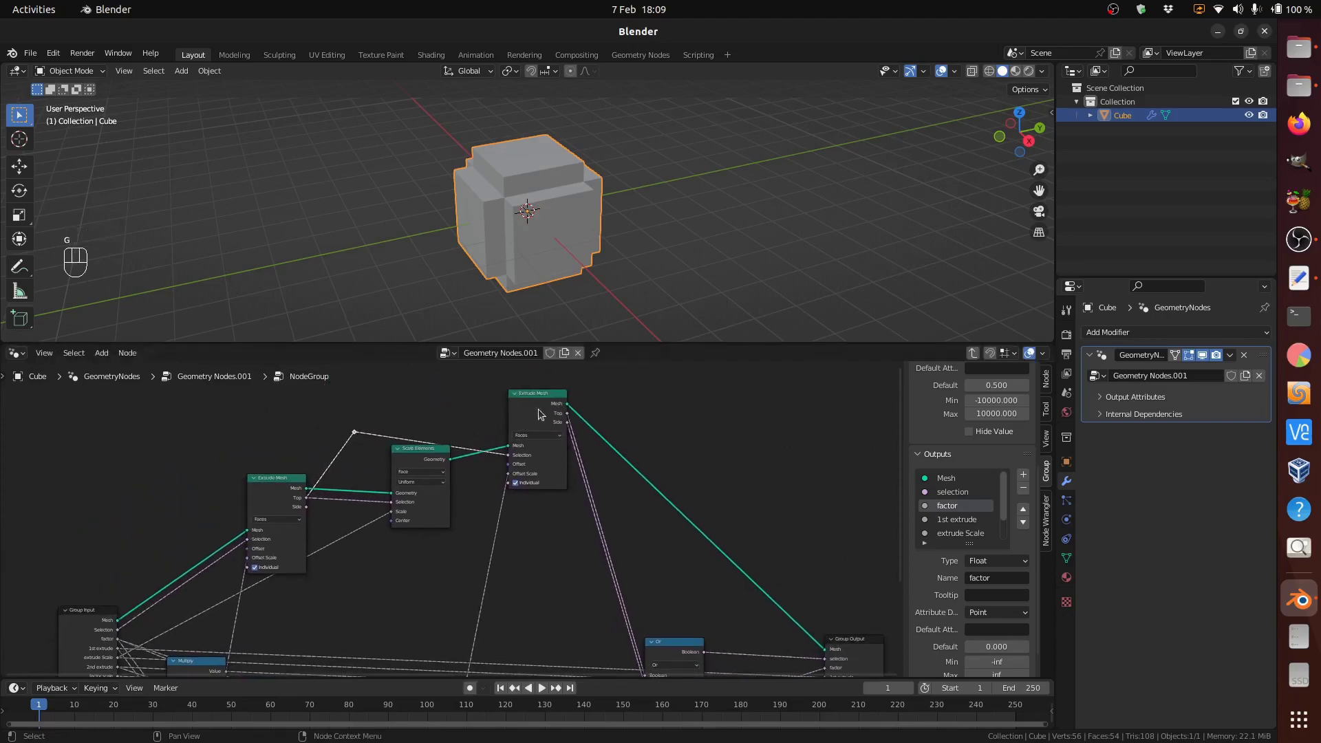
left_click_drag(534, 401, 491, 619)
left_click_drag(491, 618, 485, 471)
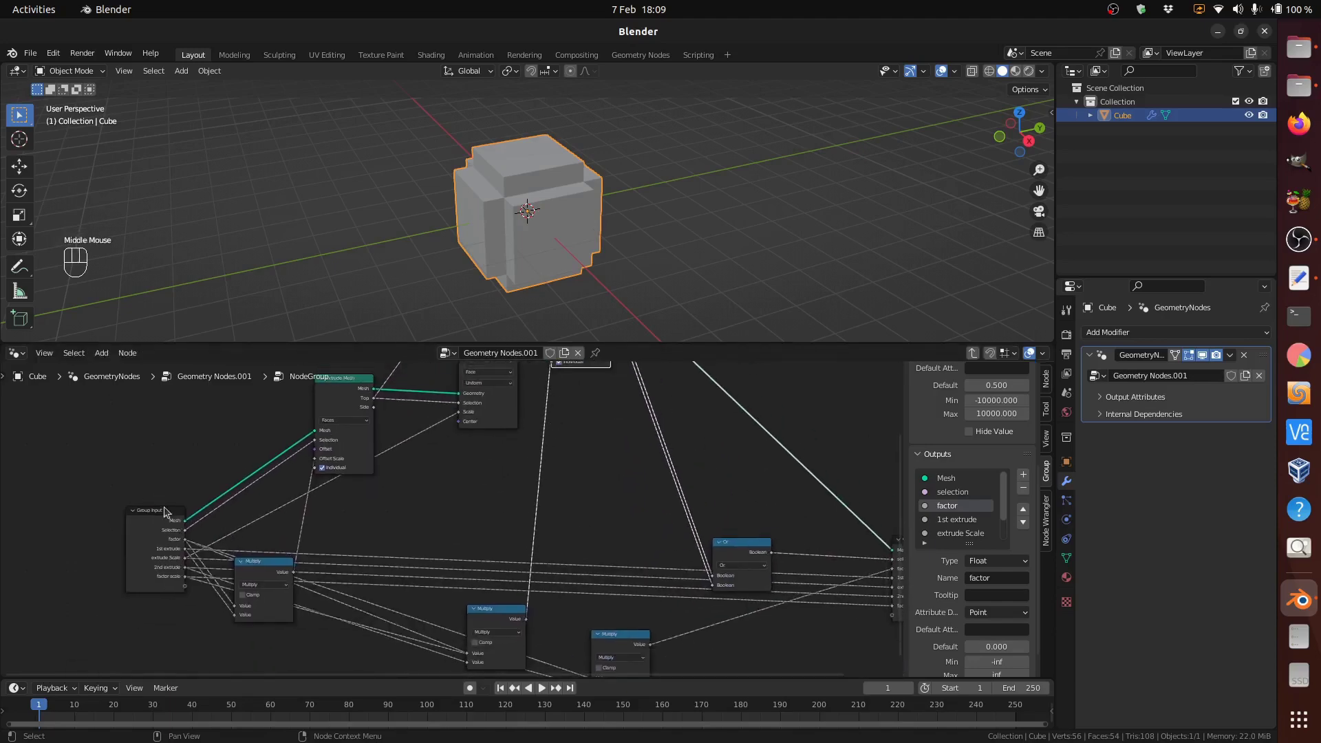
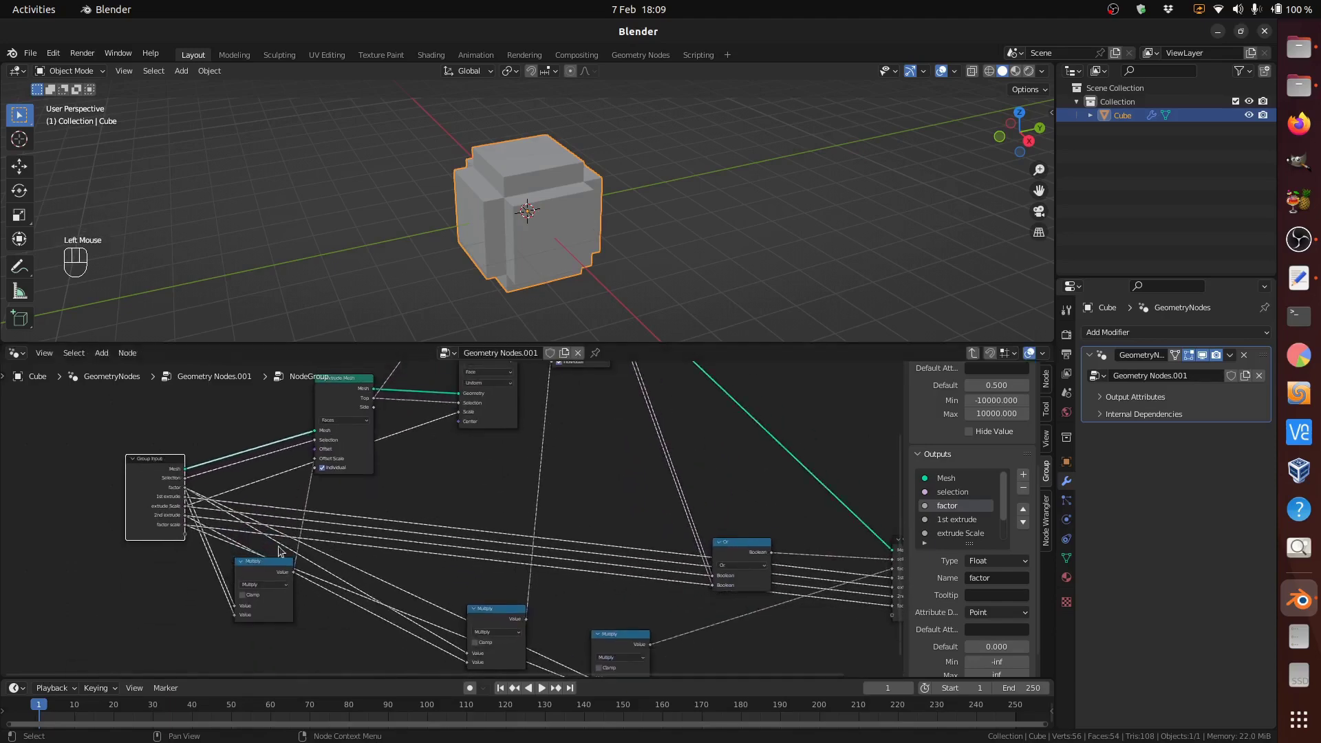
left_click(152, 463)
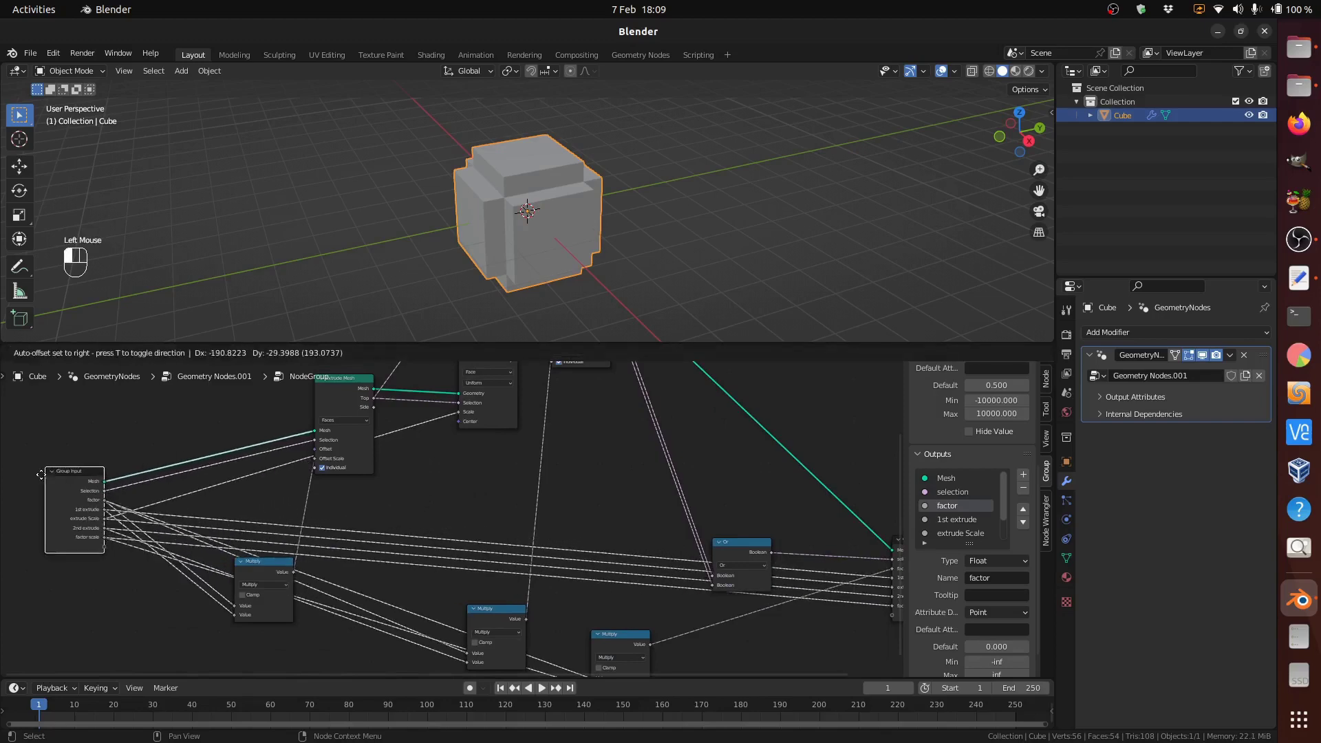
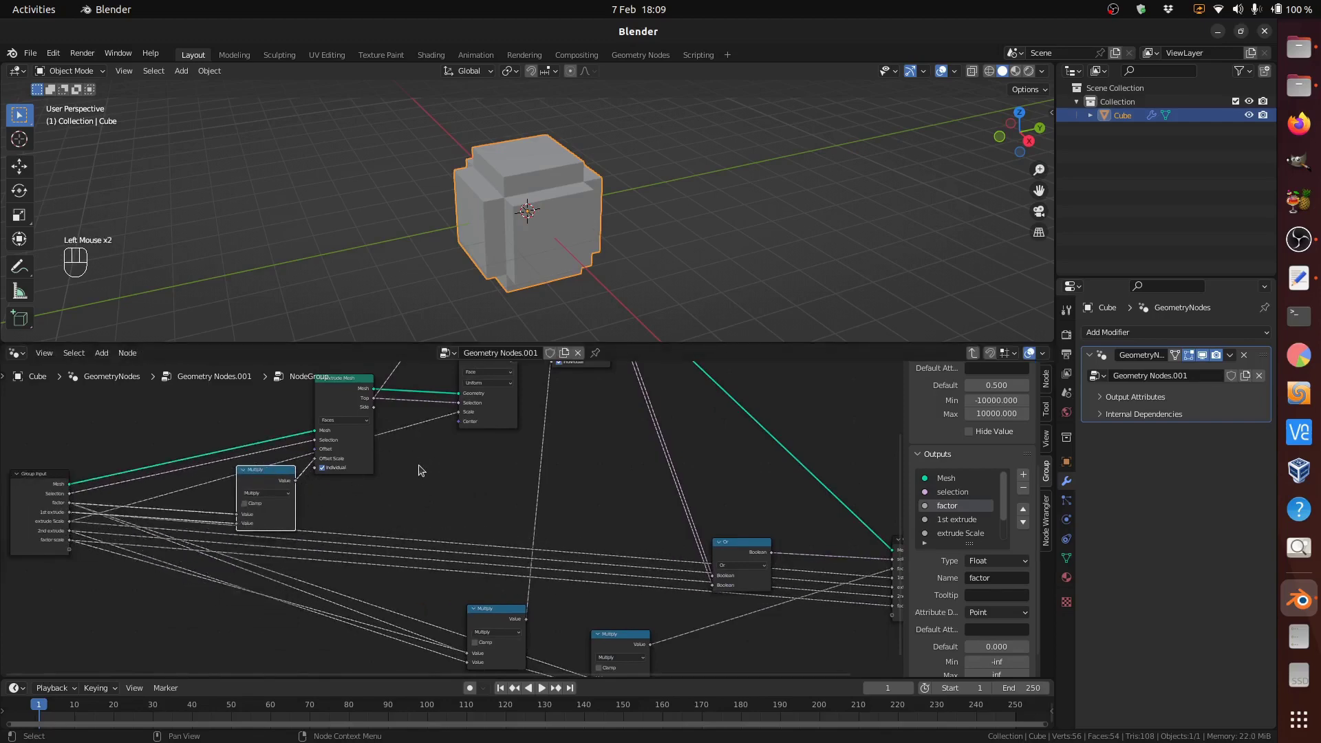
left_click_drag(419, 467, 442, 475)
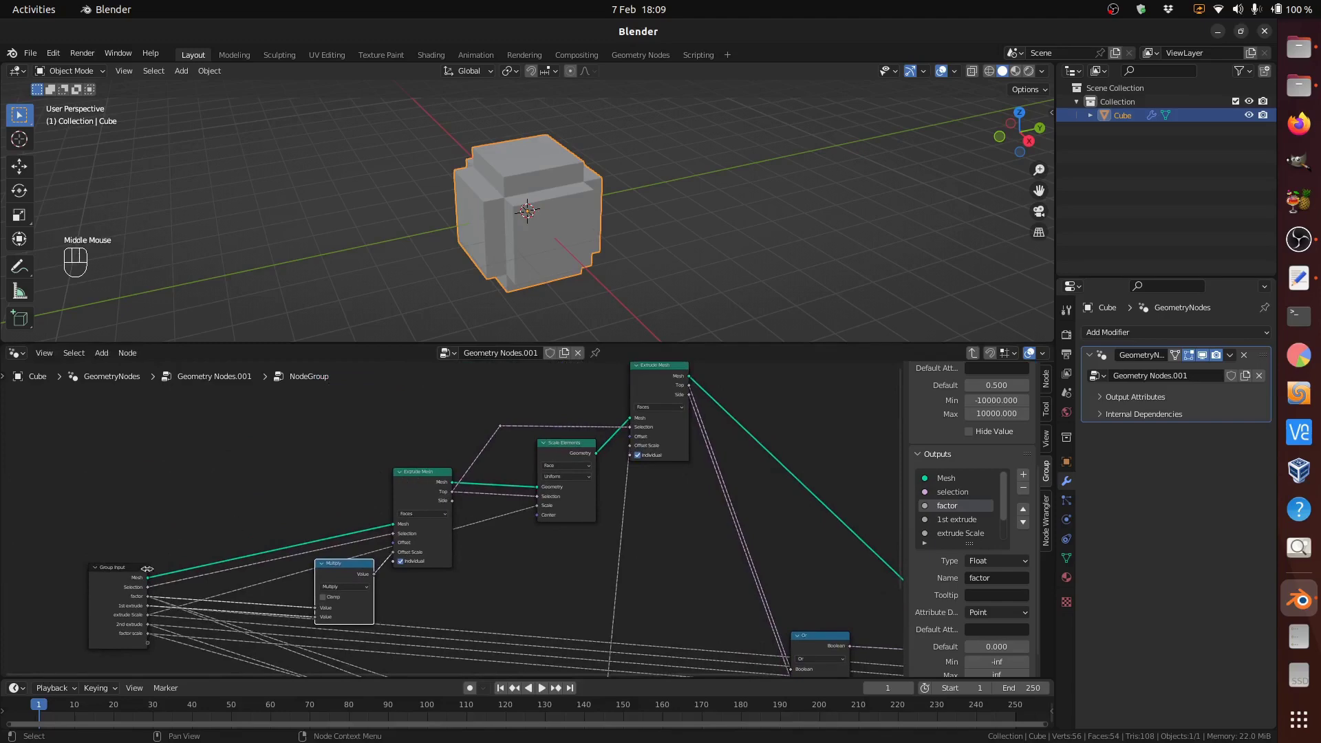
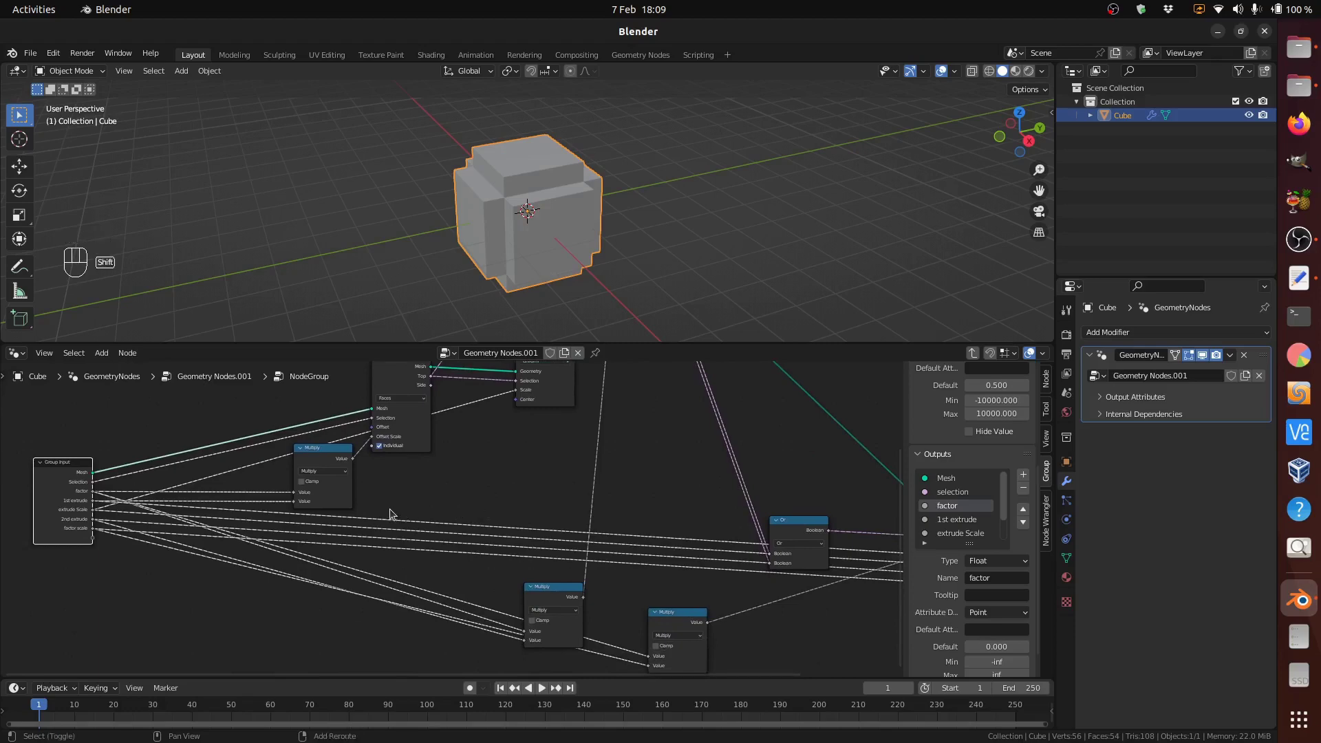
right_click(386, 508)
right_click(493, 505)
scroll("down", 3)
key("g")
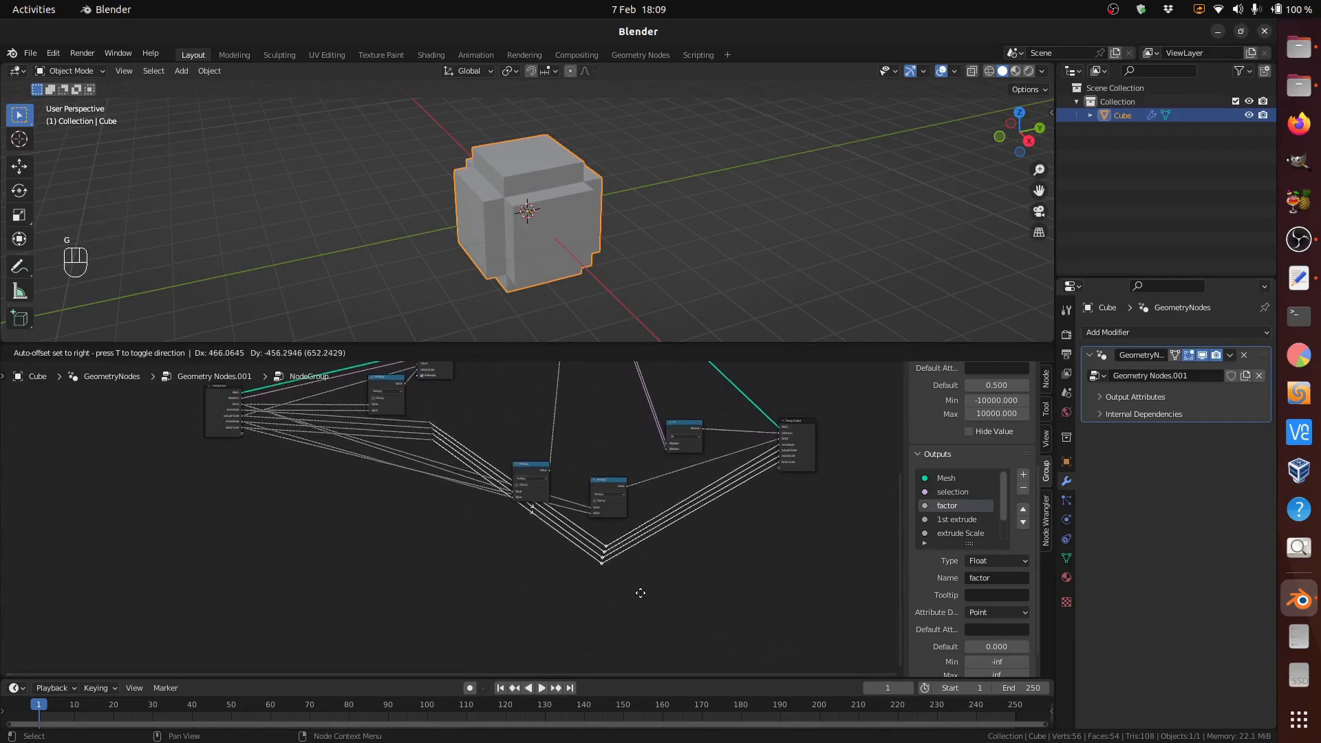
Step: Move the lower Multiply node up beside the extrude and scale nodes
left_click(611, 628)
left_click(617, 621)
scroll("up", 3)
scroll("down", 3)
left_click_drag(597, 417, 665, 611)
left_click(598, 639)
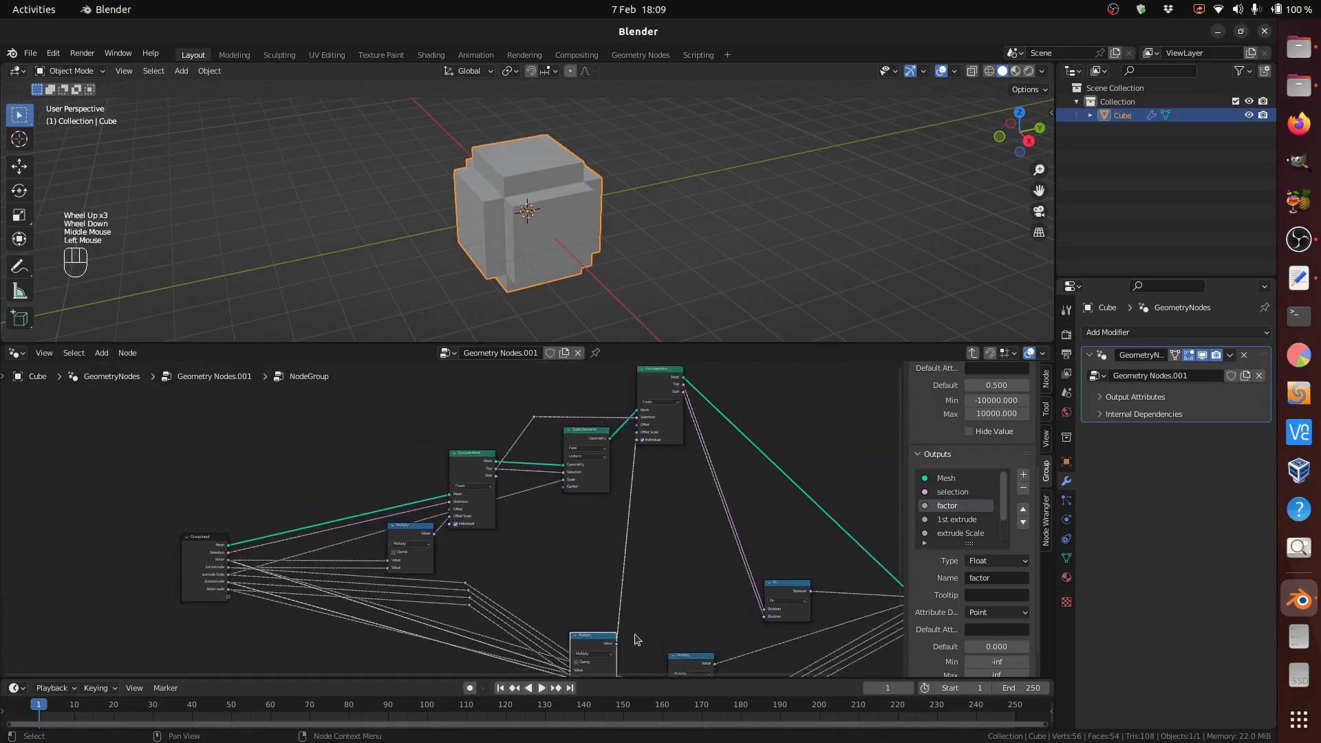
key("g")
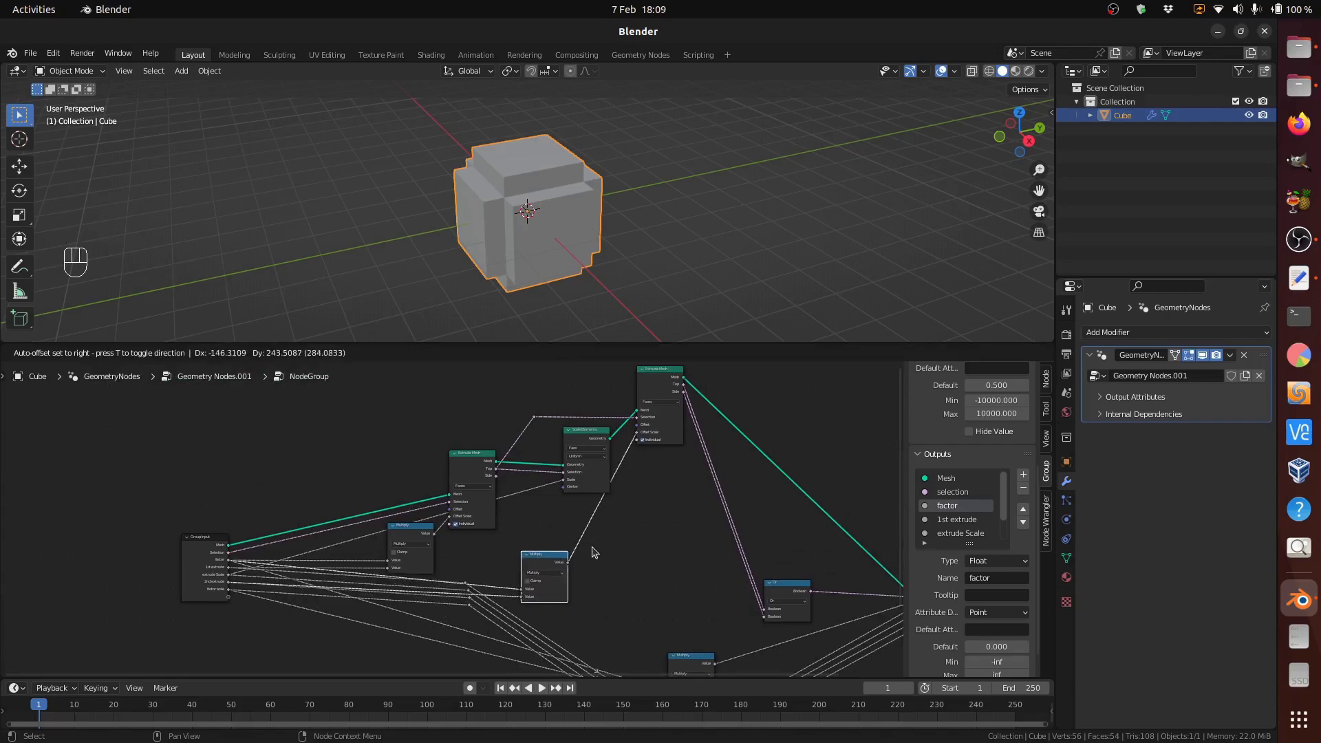
left_click(586, 436)
key("g")
Step: Reposition the Or node near the extrusion and raise the bundle of reroute bends
left_click(781, 587)
key("g")
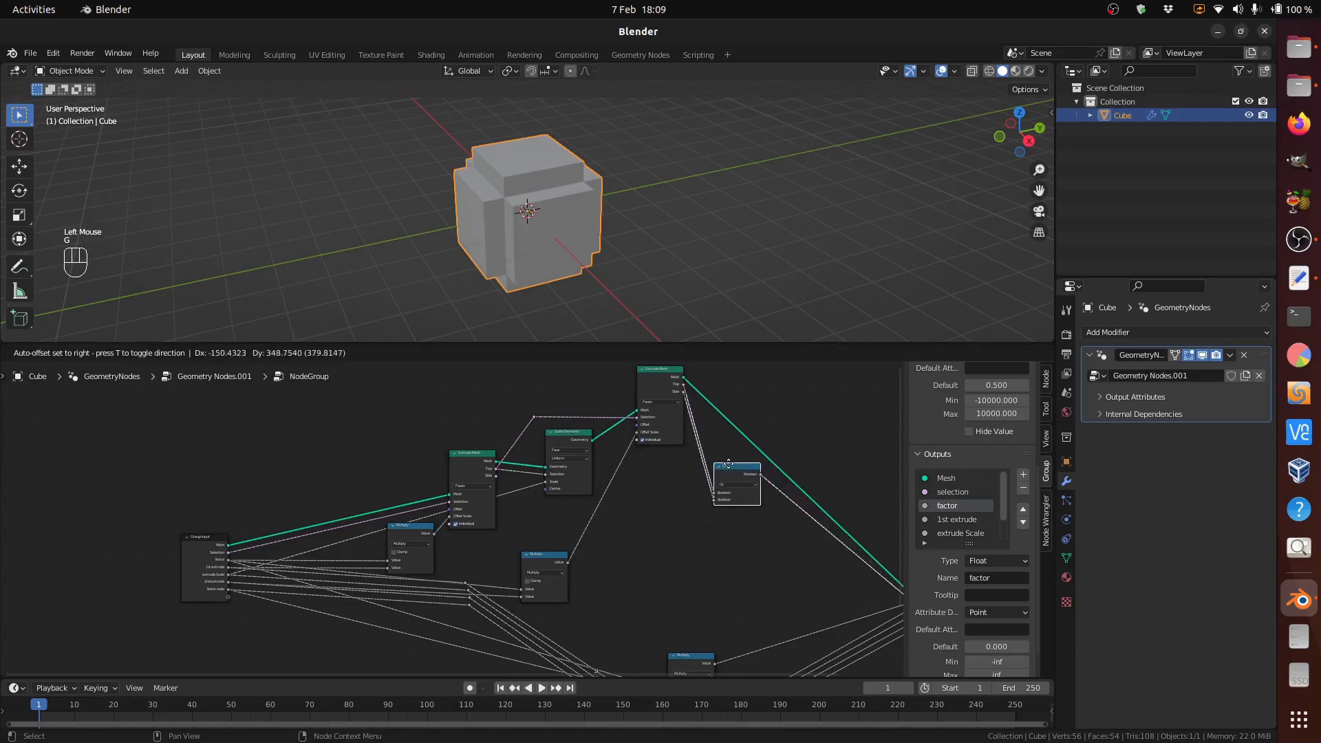
left_click(696, 655)
key("g")
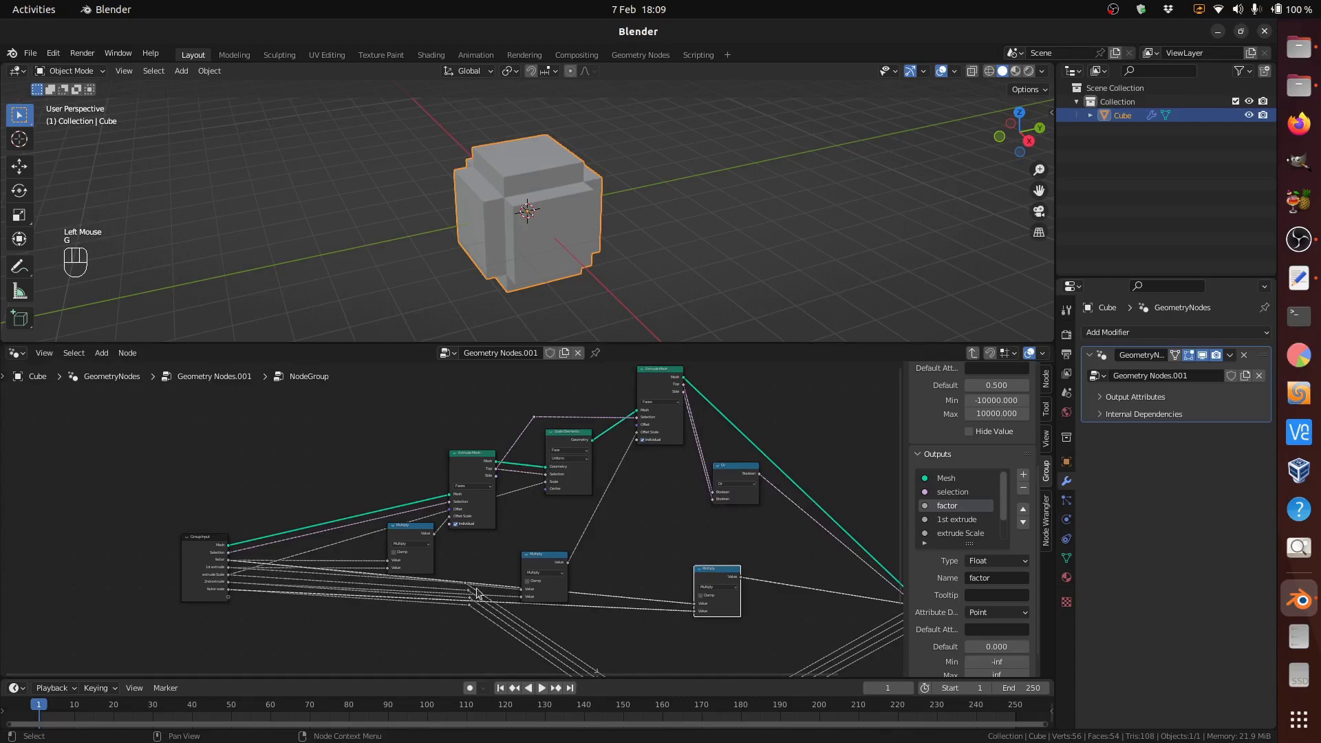
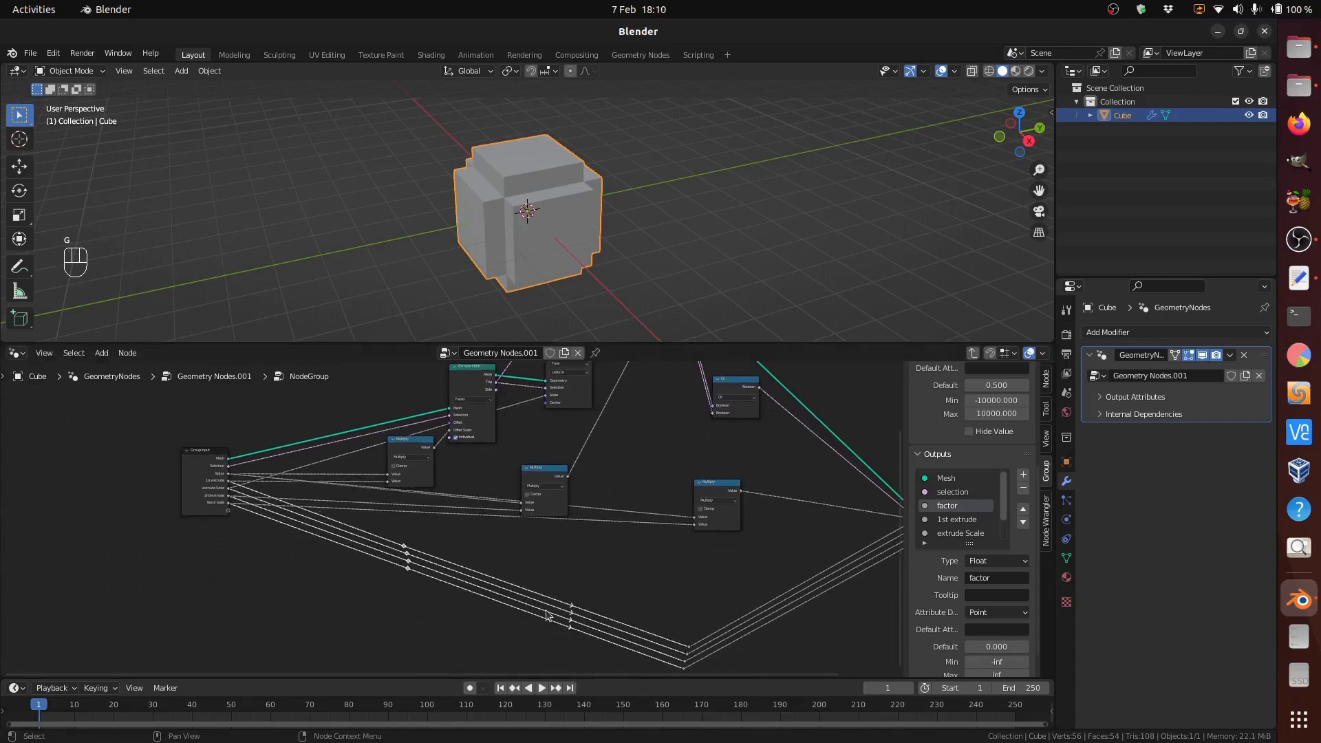
left_click_drag(665, 623, 718, 686)
key("g")
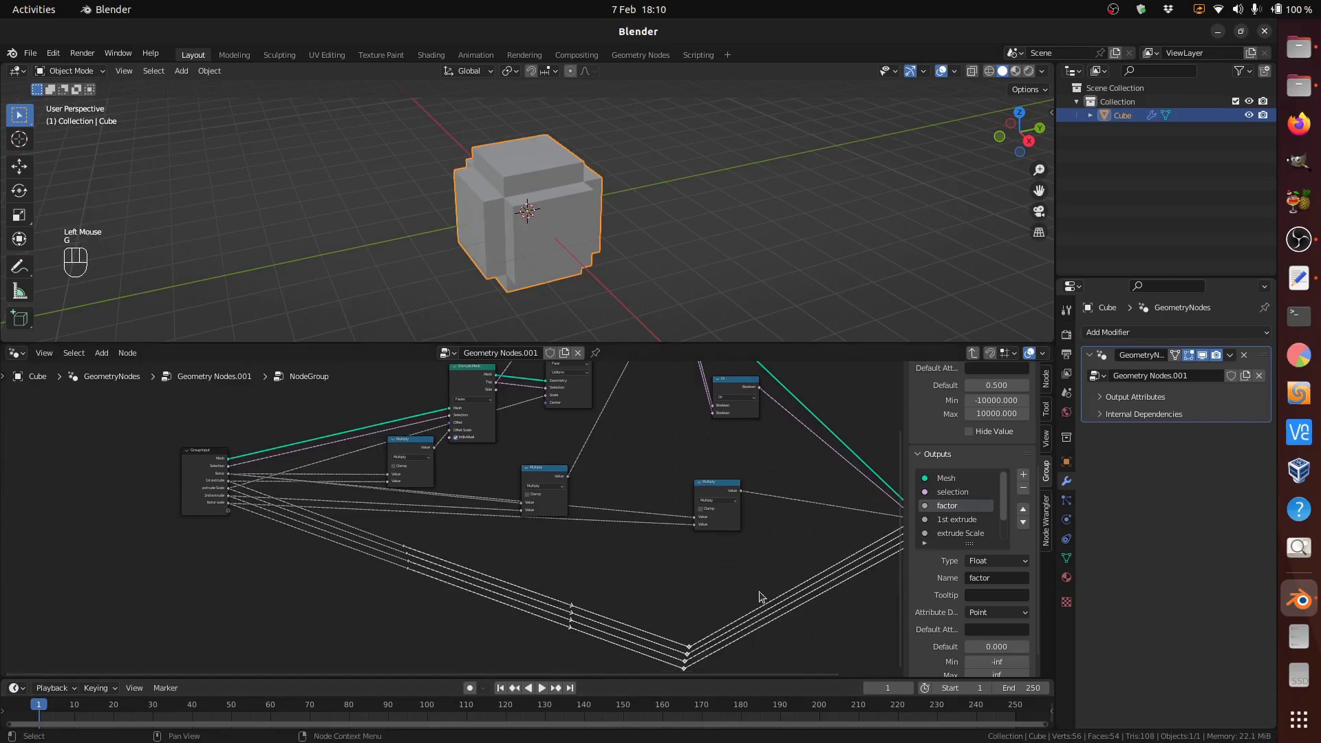
key("g")
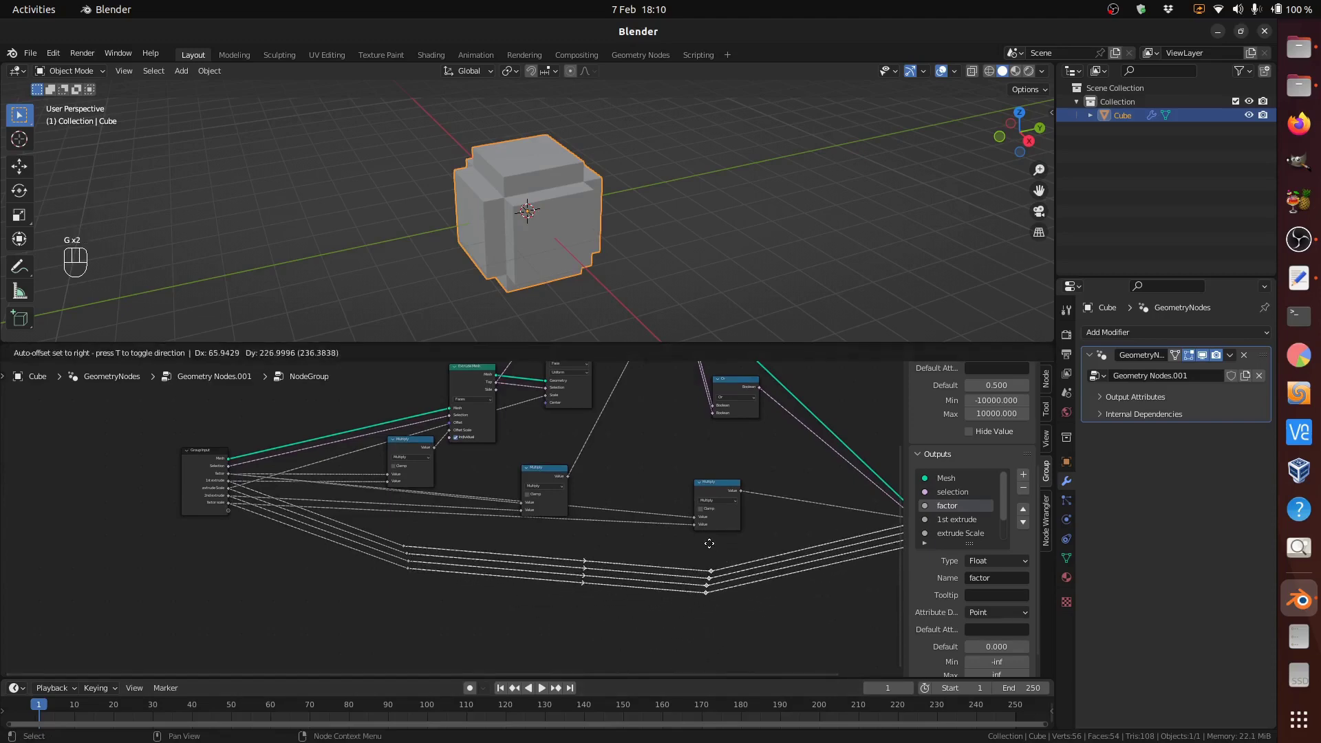
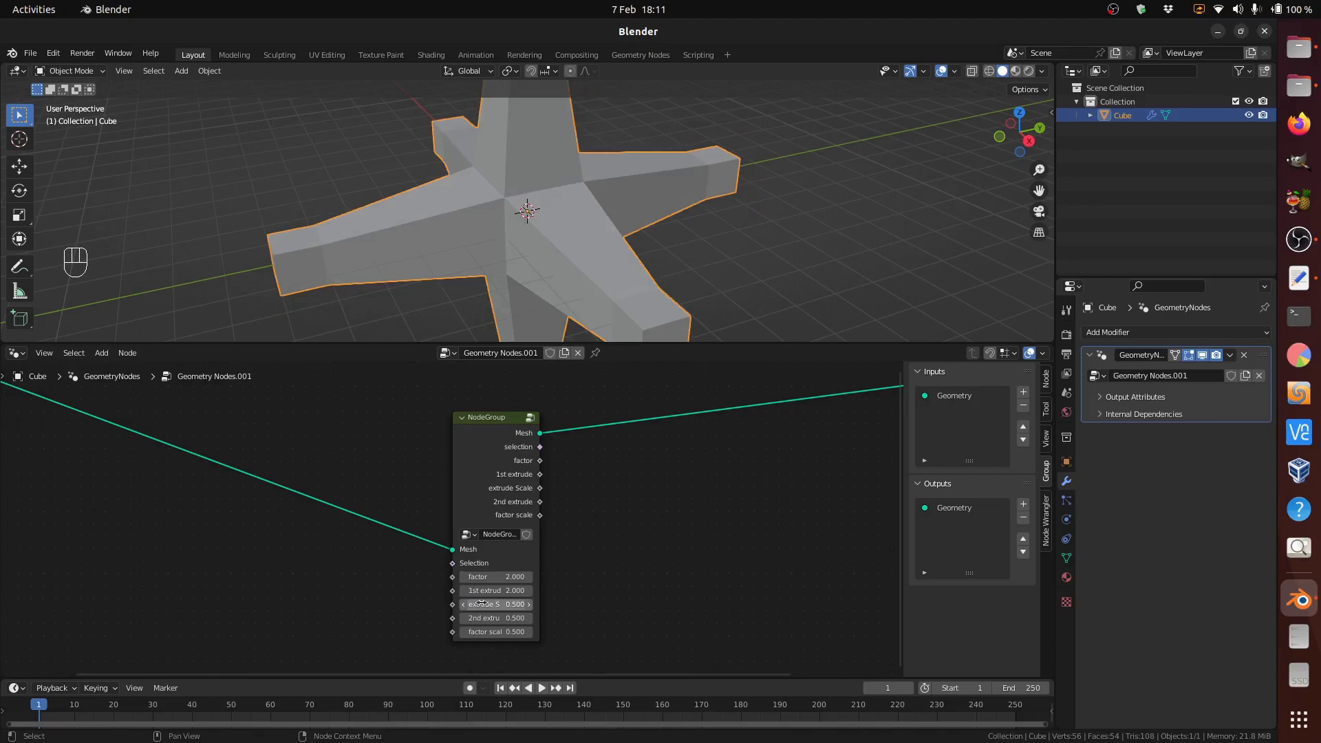
Step: Duplicate the node group onto the output link and pass all of its outputs into the copy
scroll("down", 3)
left_click_drag(665, 529, 510, 534)
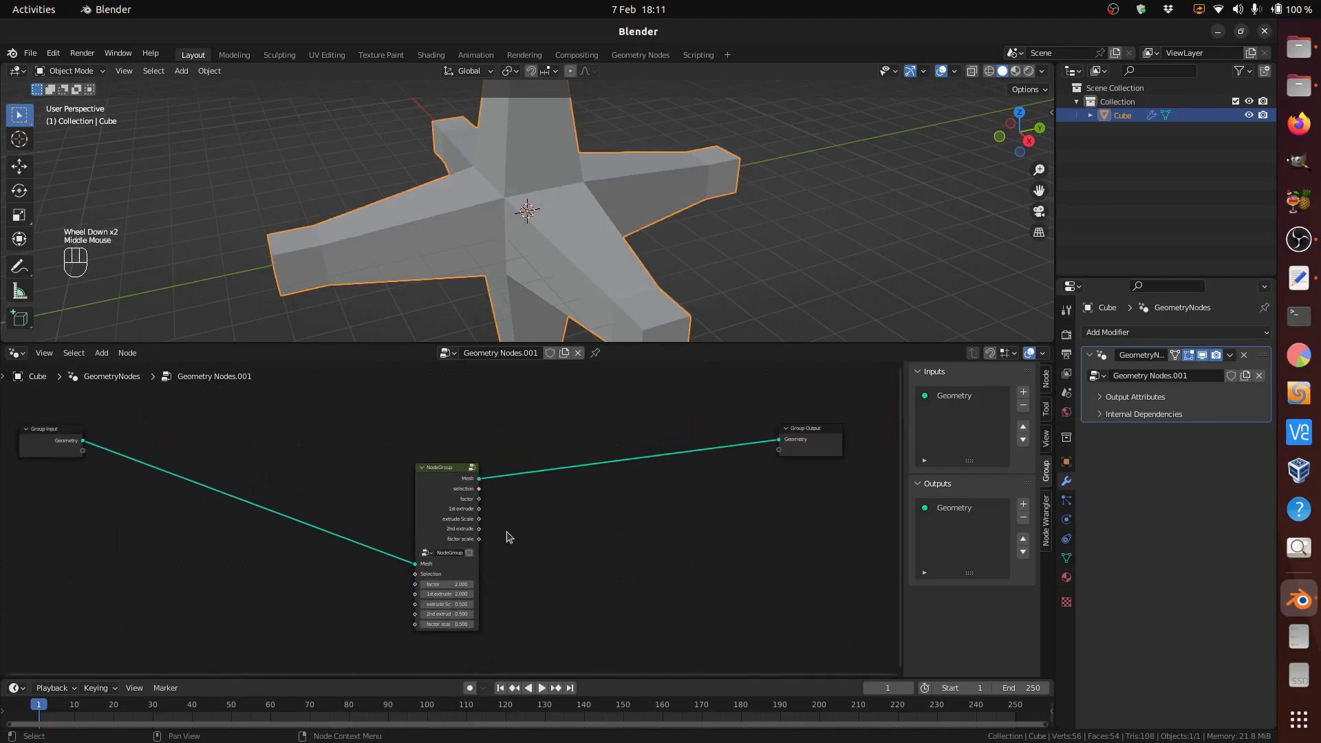
left_click(457, 472)
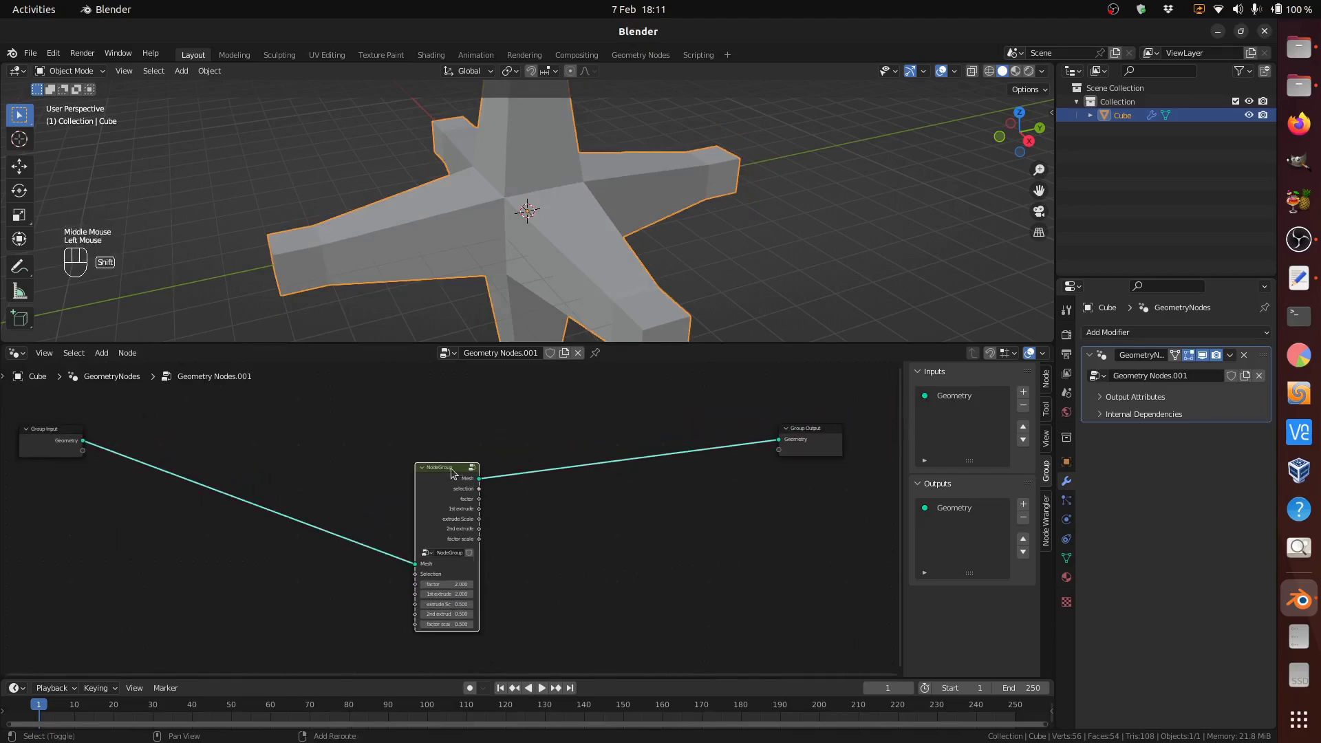
key("shift+d")
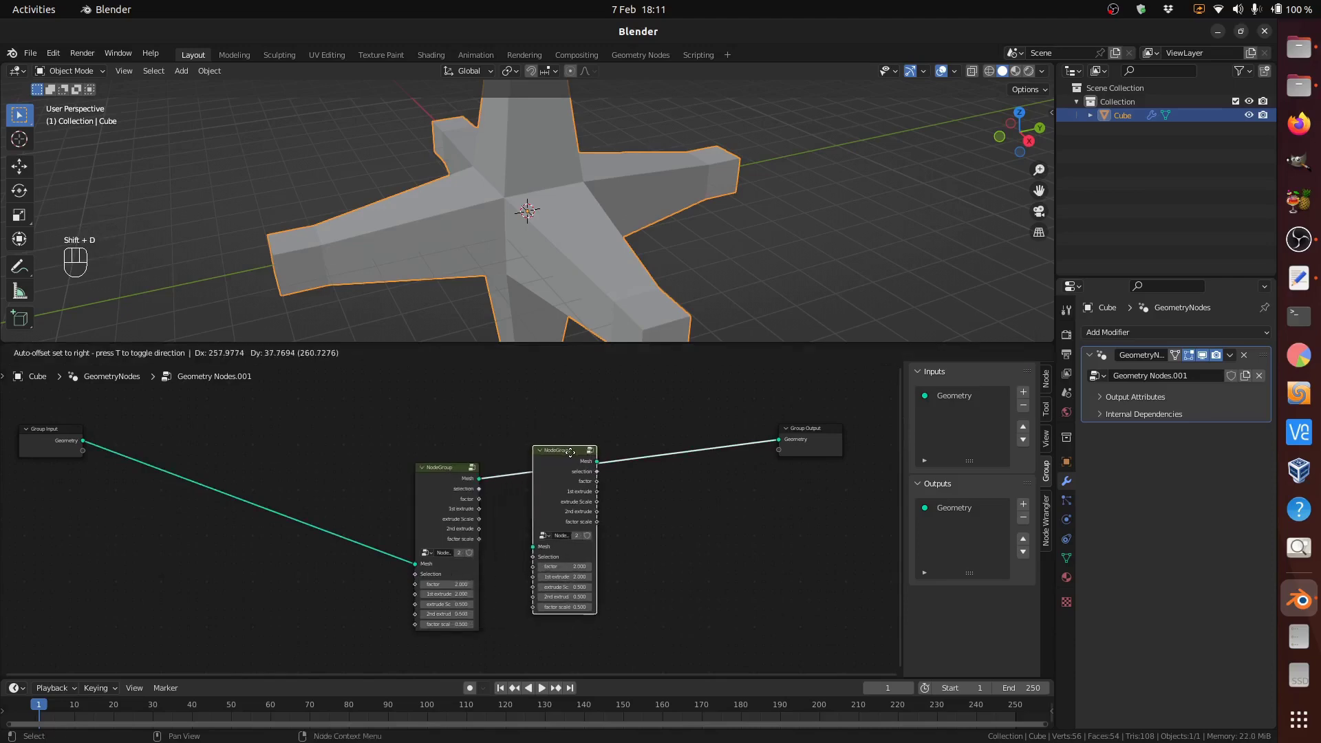
left_click(573, 456)
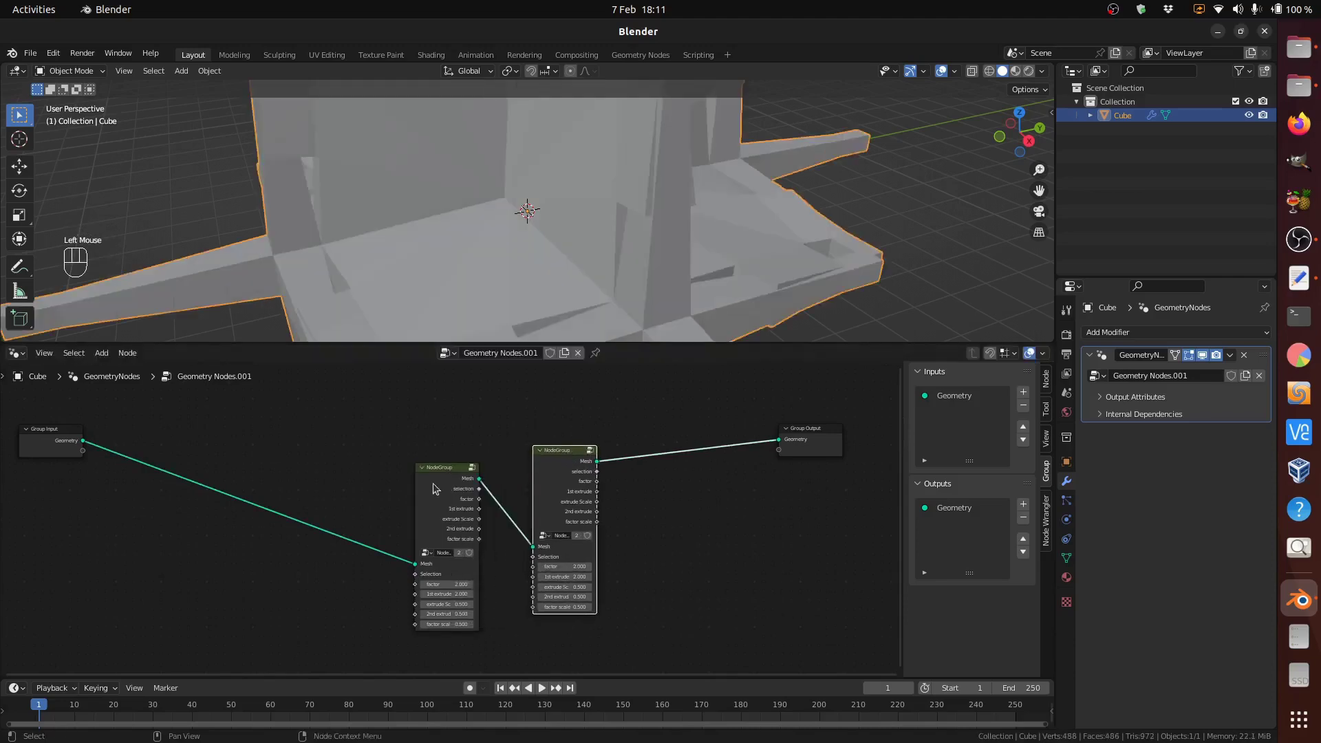
left_click(449, 481)
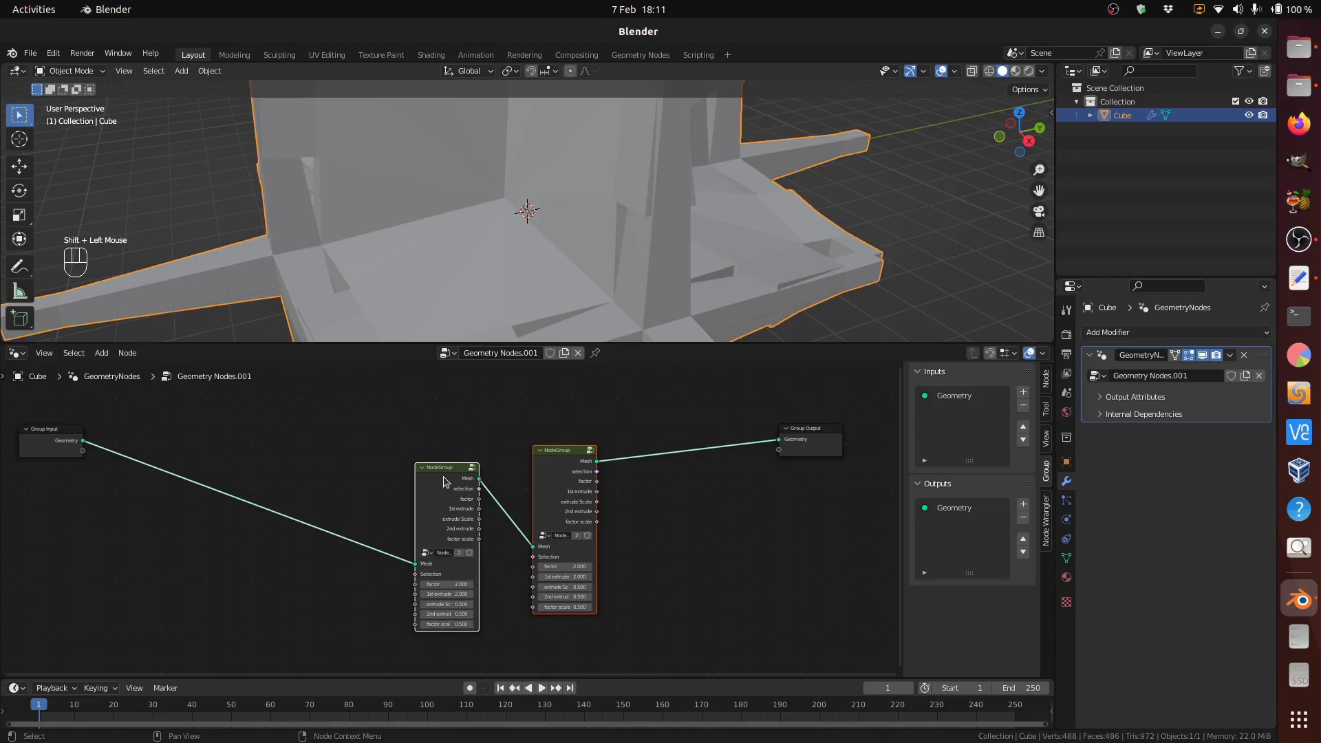
key("f")
key("f")
key("f")
key("f")
key("f")
key("f")
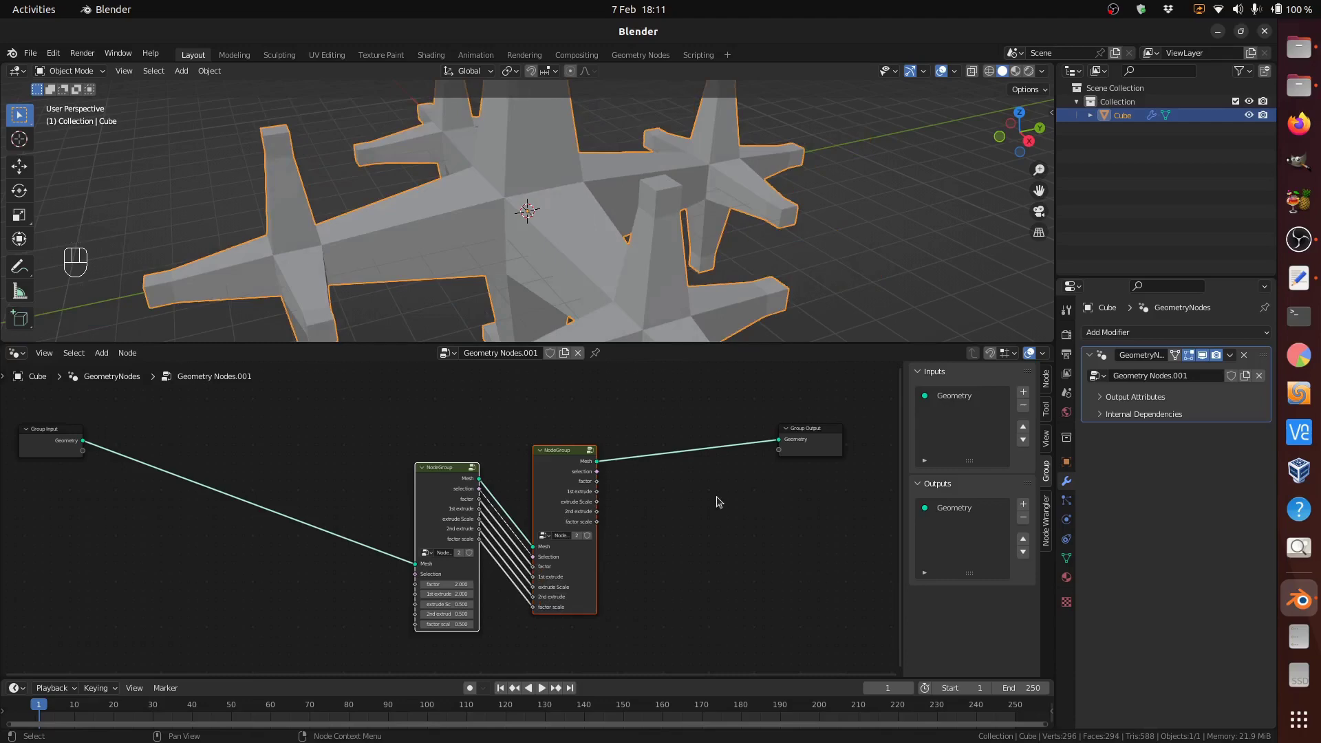
Step: Add a third chained copy before the output and pass every output into it too
scroll("down", 3)
left_click(589, 462)
scroll("down", 3)
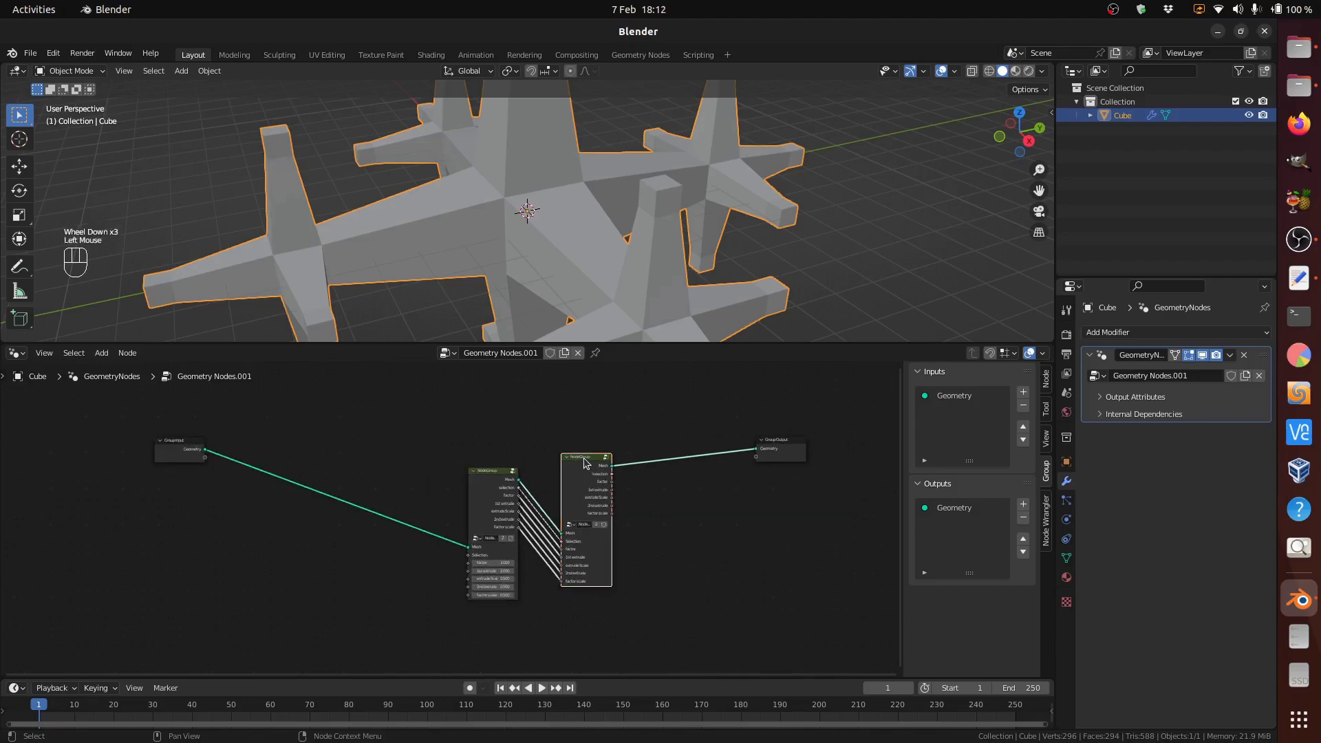
key("shift+d")
left_click(672, 450)
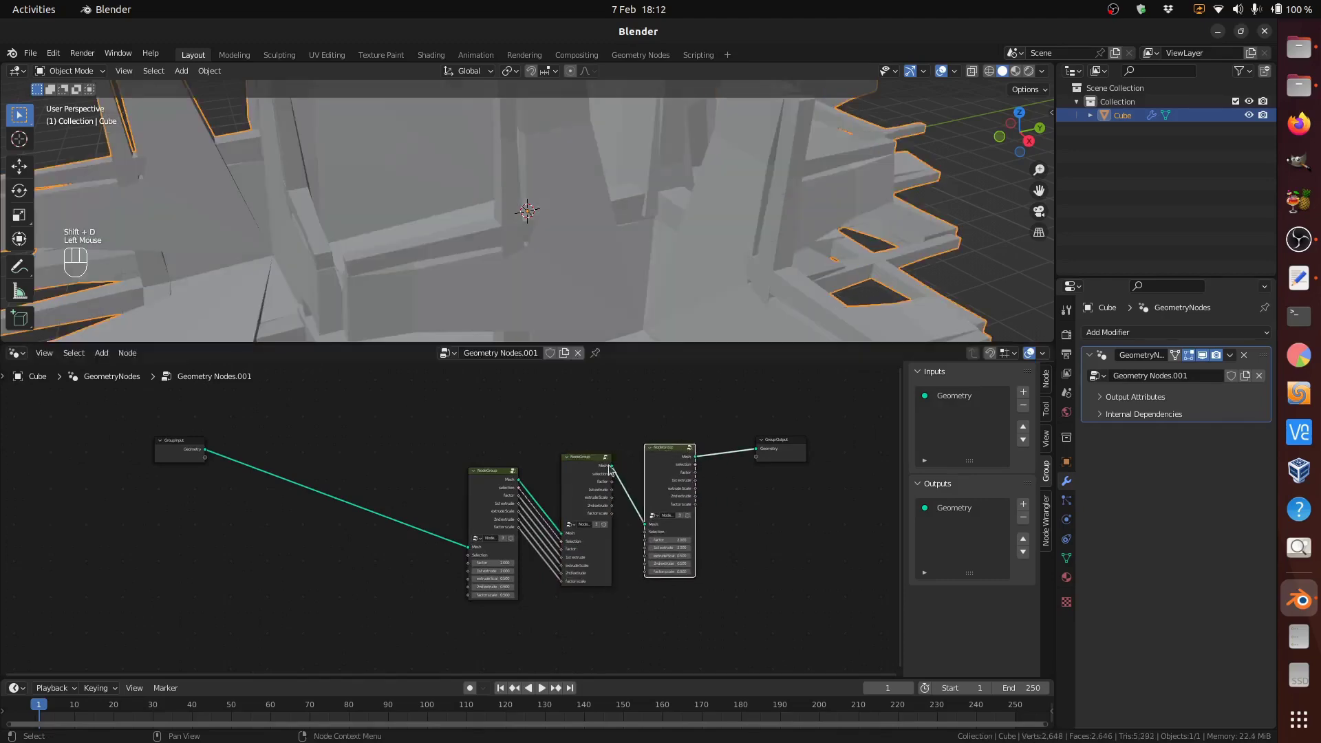
left_click(588, 471)
key("d")
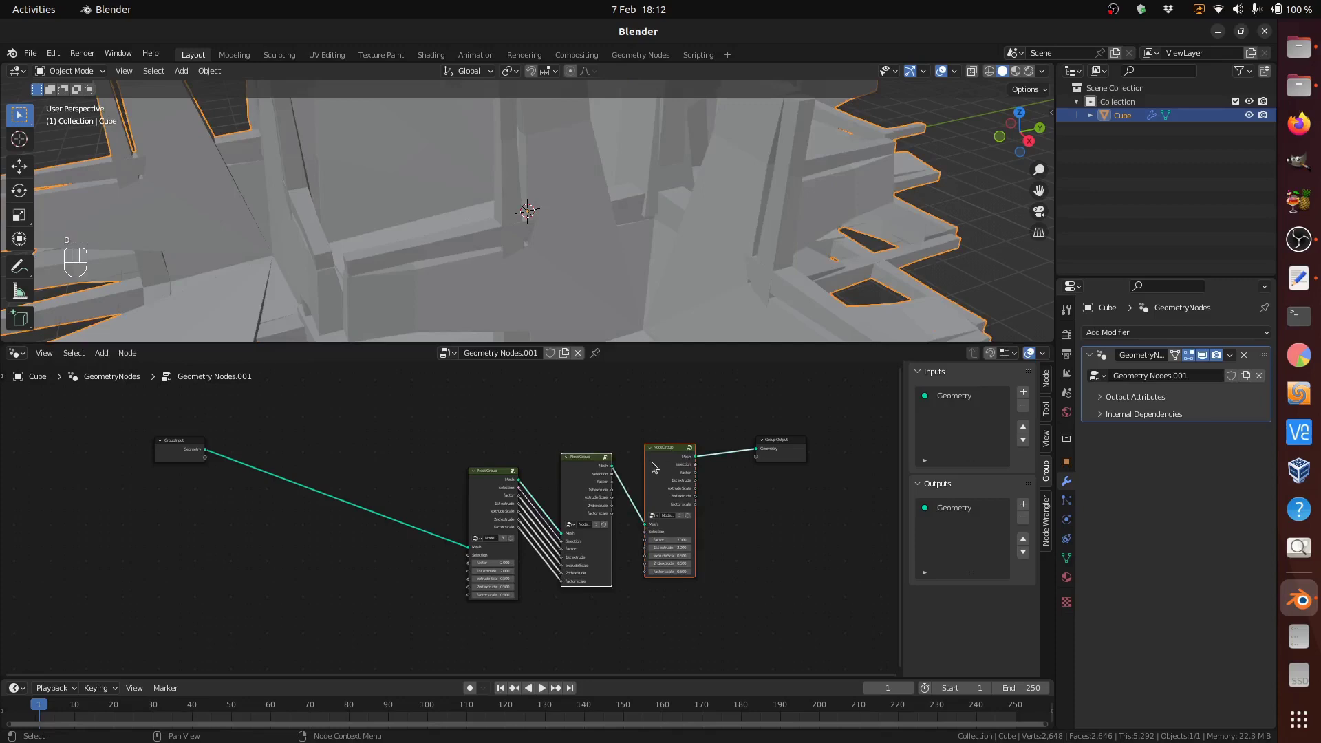
key("f")
key("f")
key("f")
key("f")
key("f")
key("f")
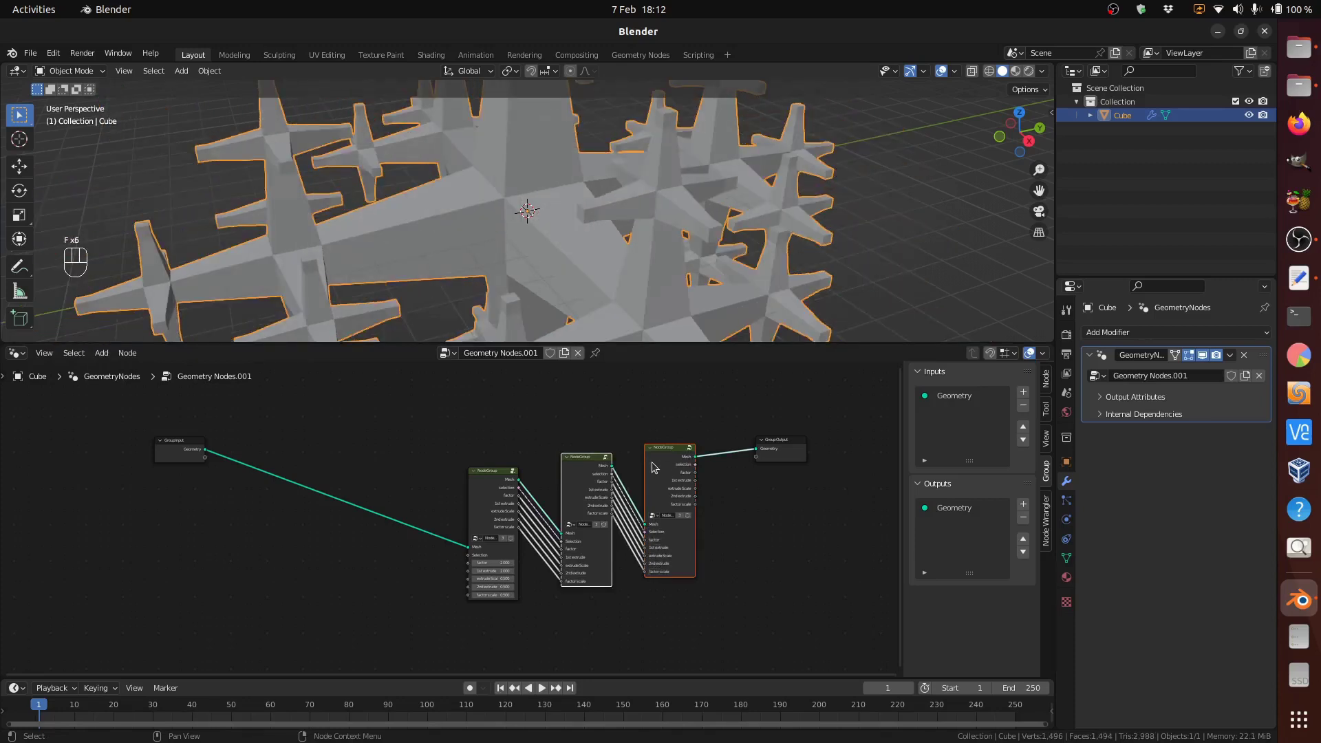
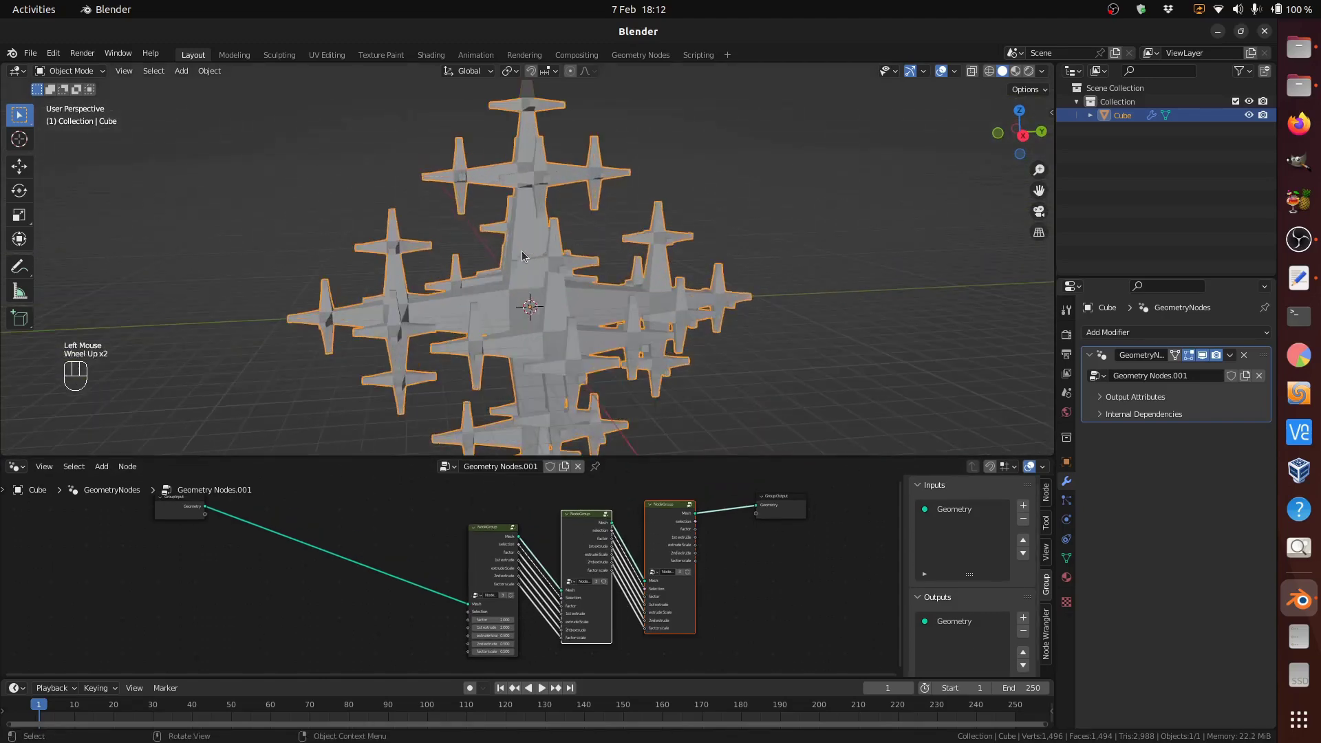
Step: Inspect the resulting fractal and align all nodes in the tree neatly with the add-on tools
left_click_drag(552, 272, 439, 515)
left_click_drag(660, 592, 719, 621)
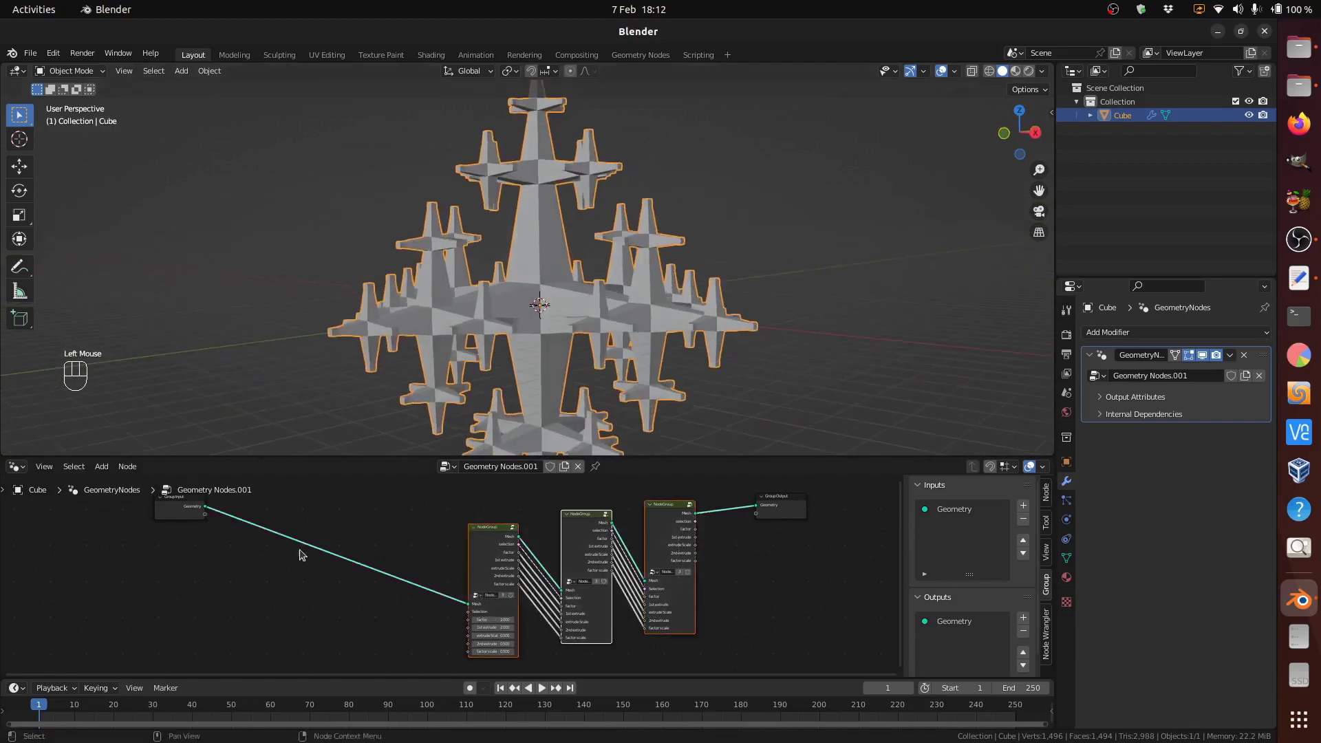
key("a")
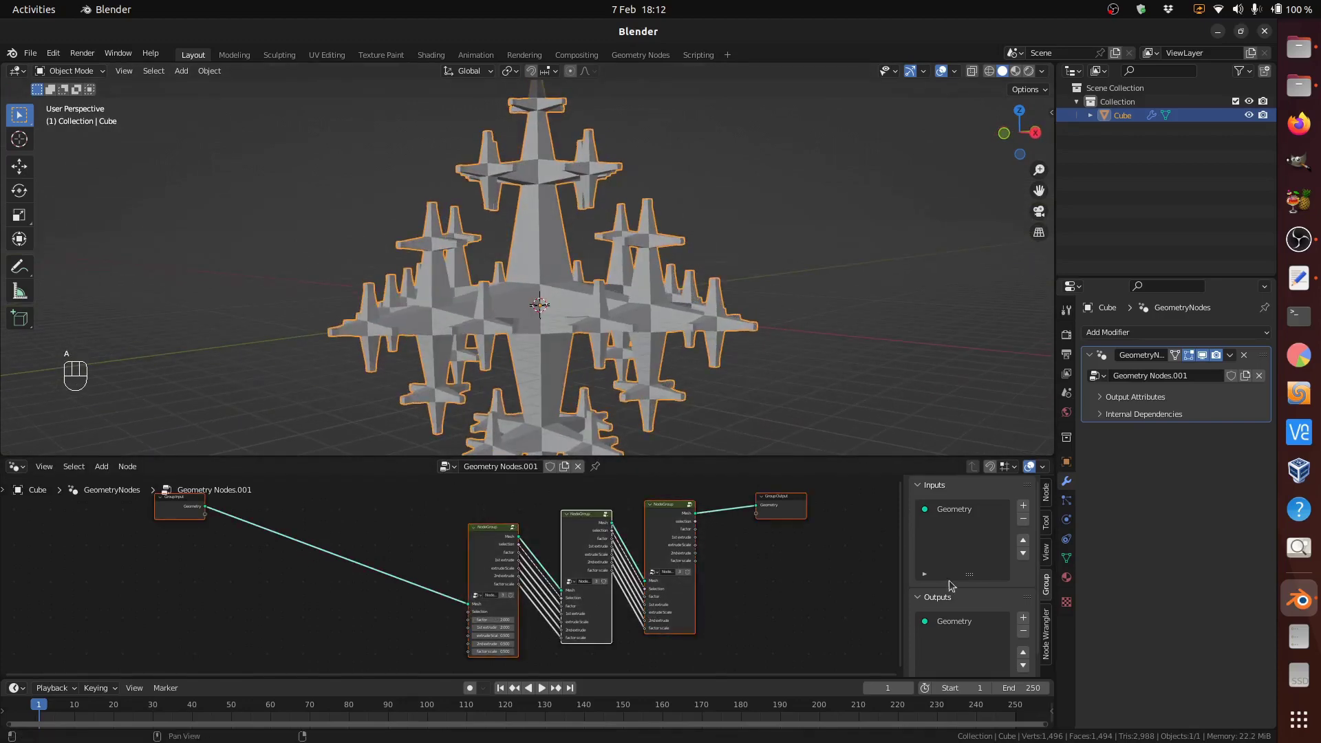
left_click(1050, 631)
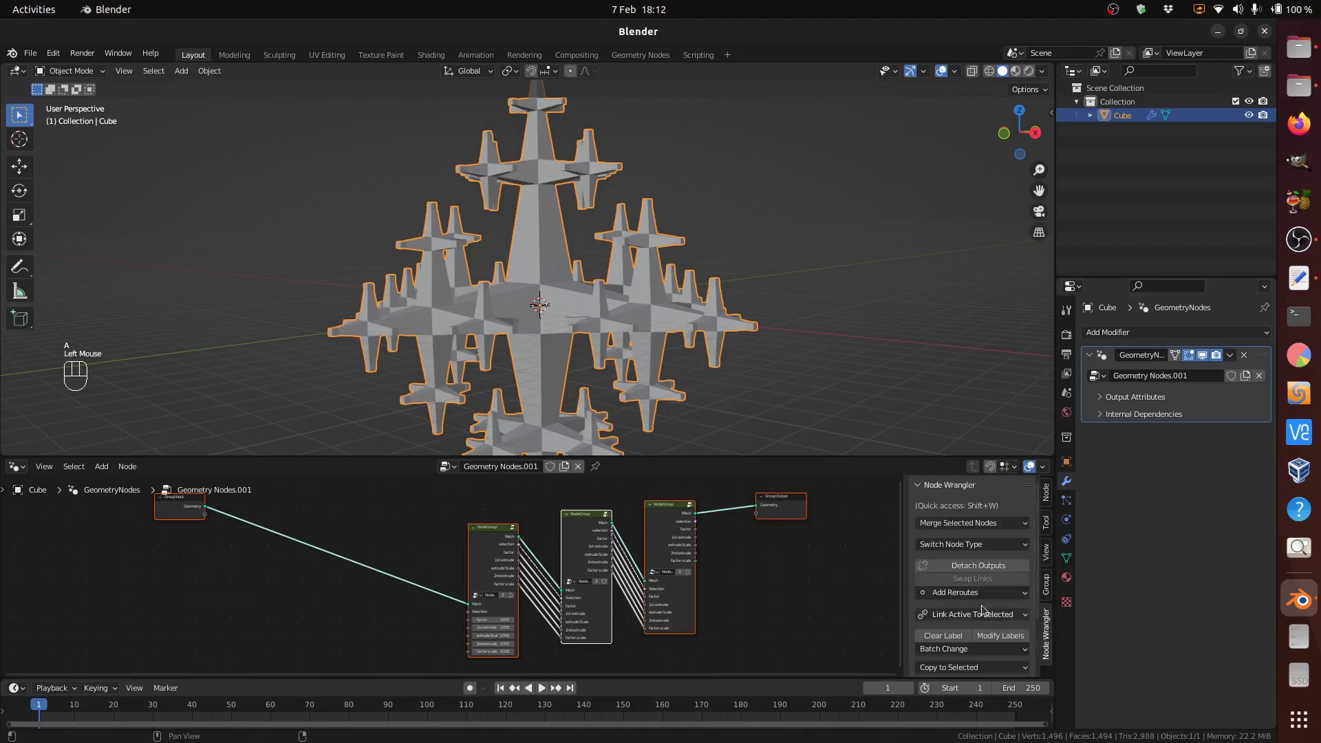
scroll("down", 3)
left_click(962, 642)
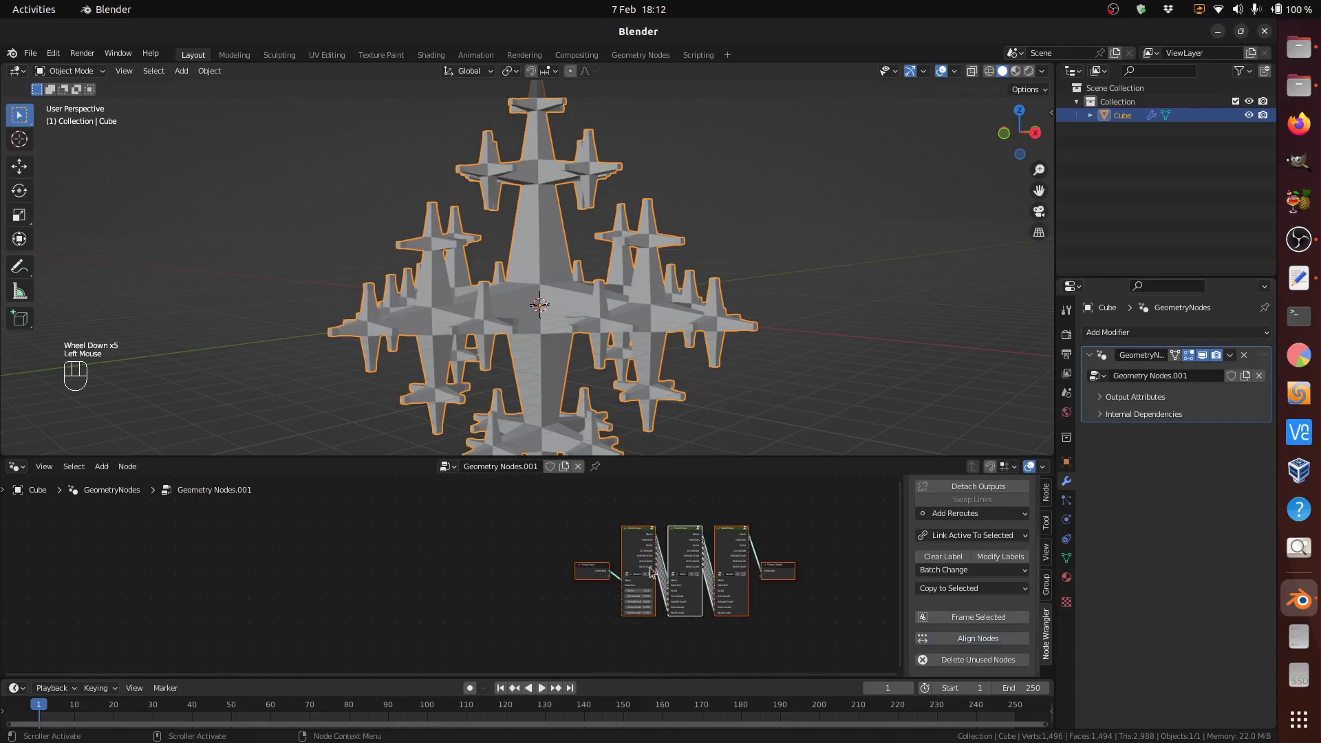
scroll("up", 3)
left_click_drag(746, 576, 527, 593)
scroll("up", 3)
left_click(1136, 613)
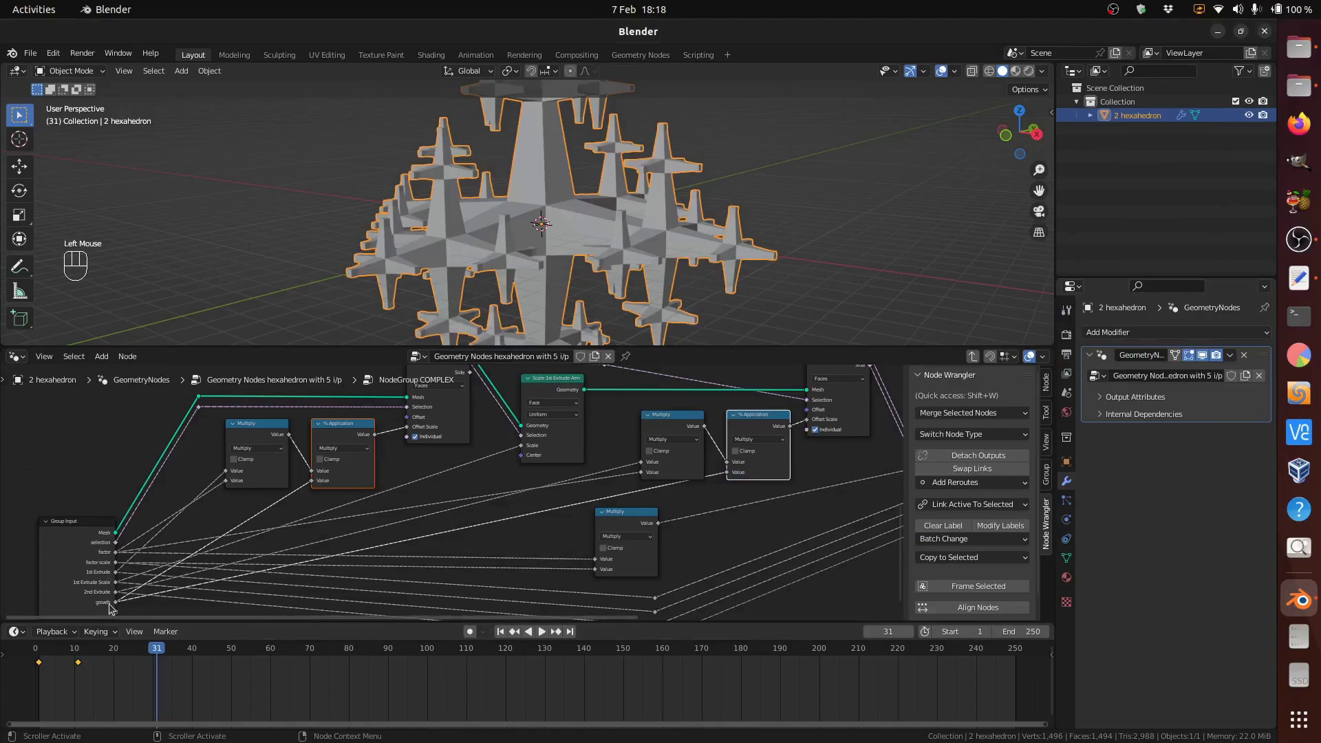
left_click(347, 436)
left_click(756, 425)
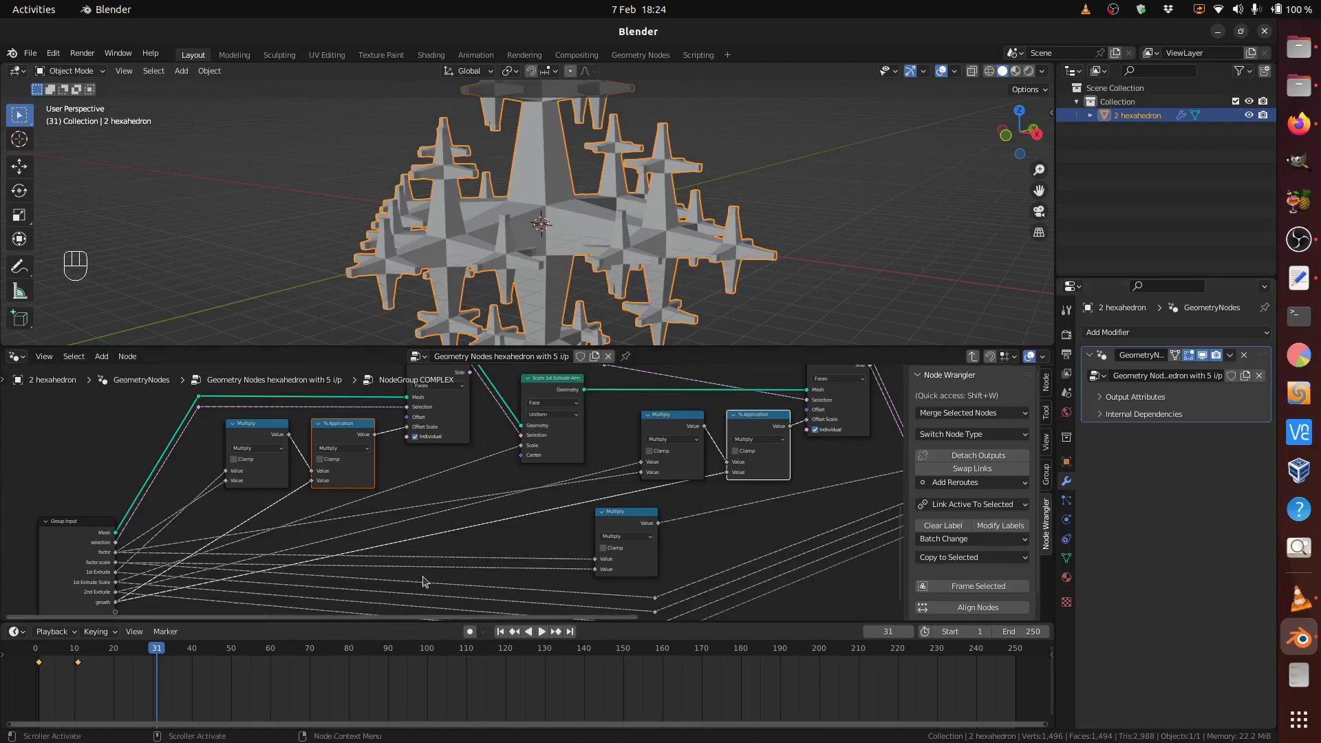
key("Tab")
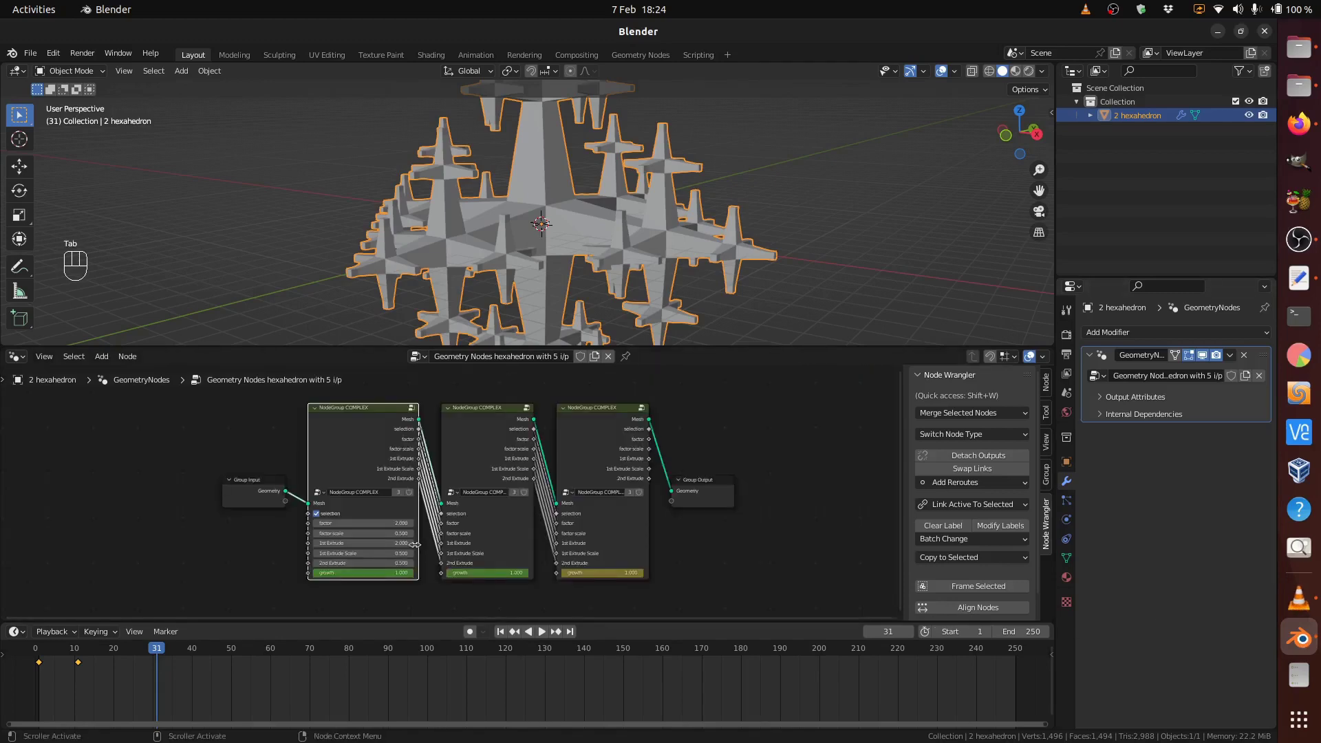
scroll("up", 3)
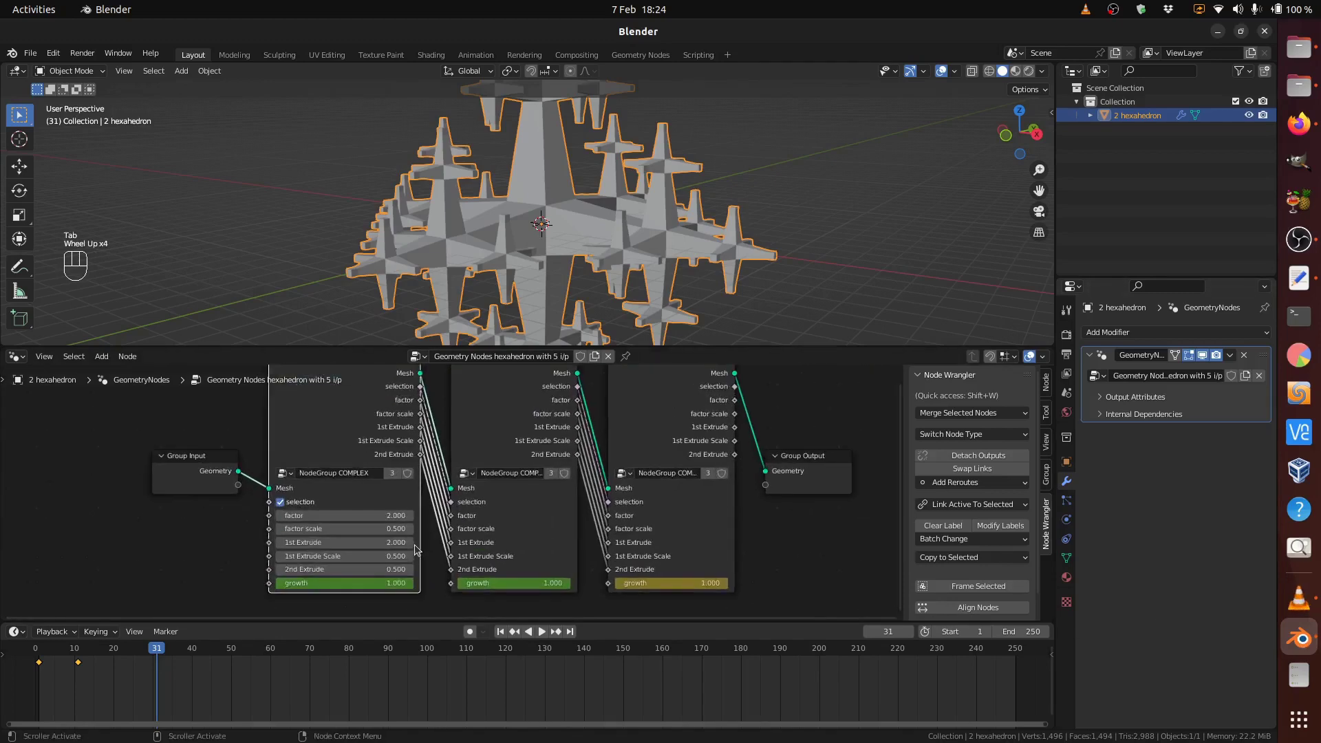
scroll("up", 3)
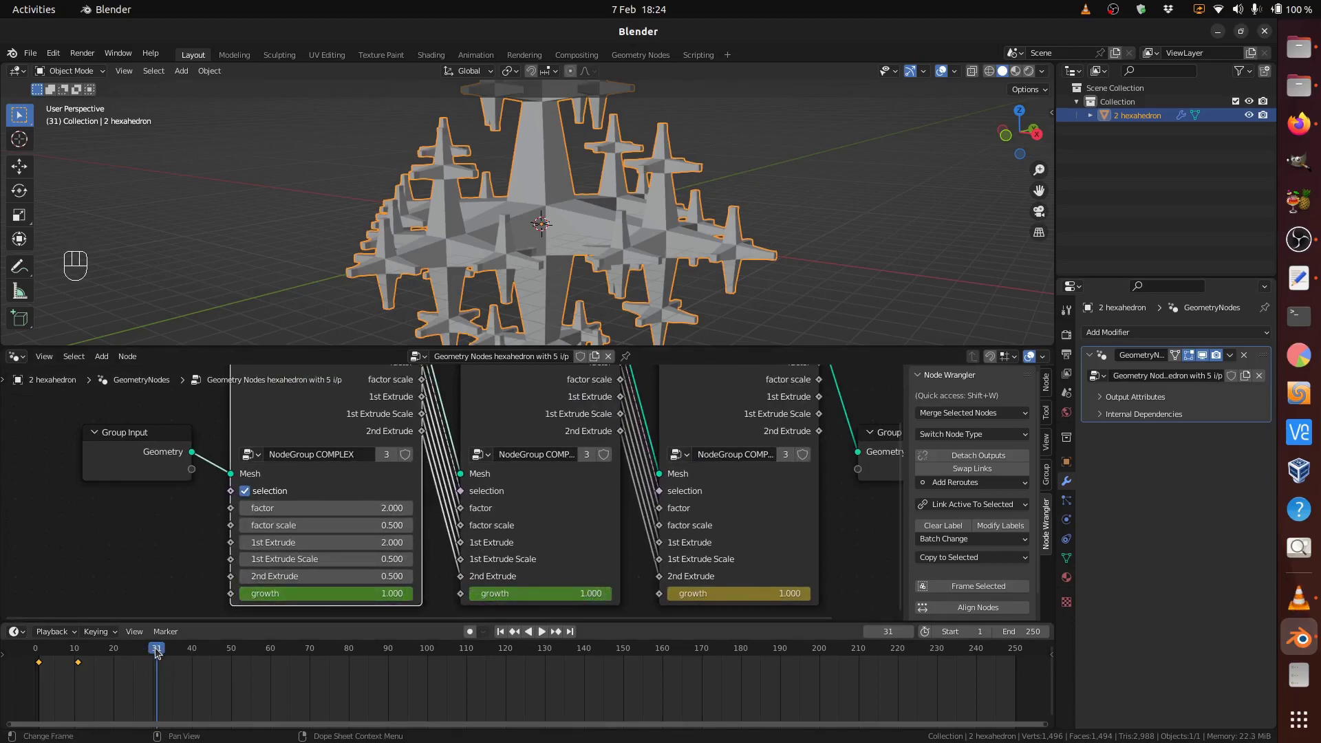
left_click_drag(162, 652, 167, 638)
left_click(154, 620)
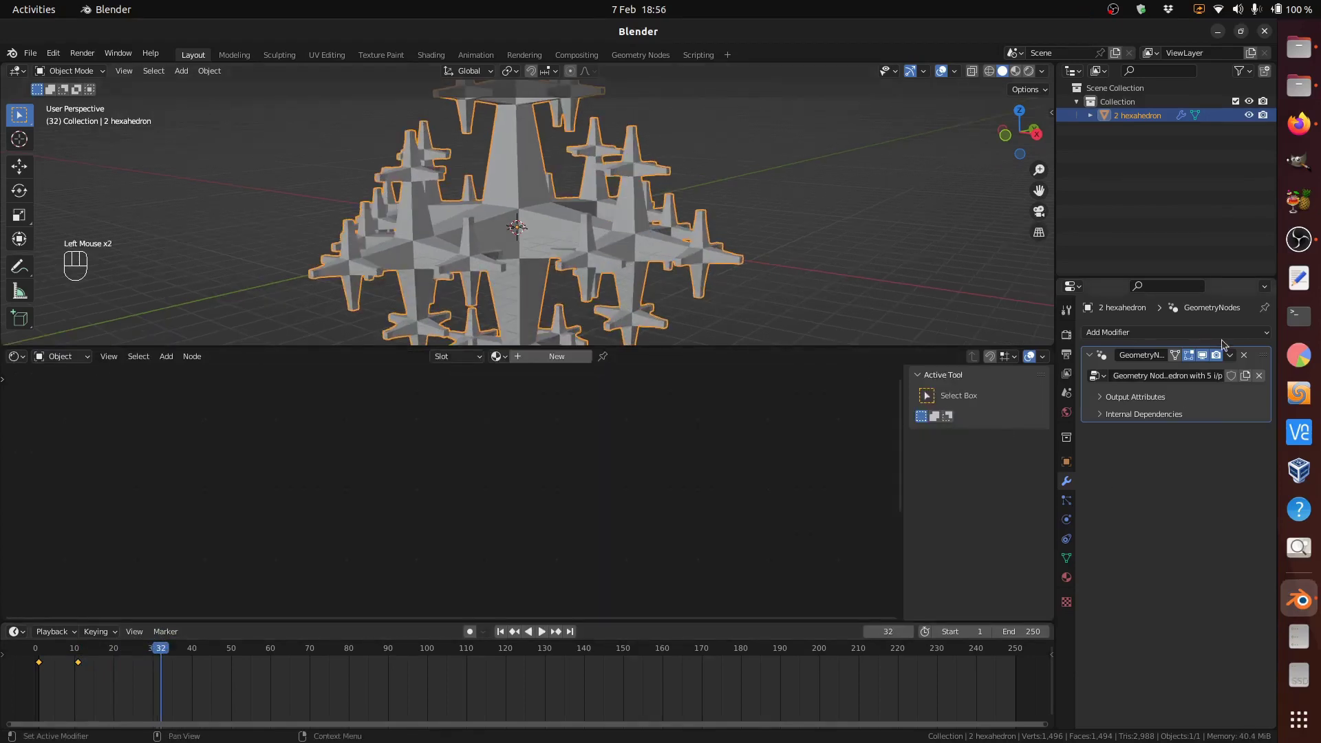
Step: Add a Subdivision Surface modifier after Geometry Nodes with viewport and render levels 3
left_click_drag(1221, 340, 1031, 583)
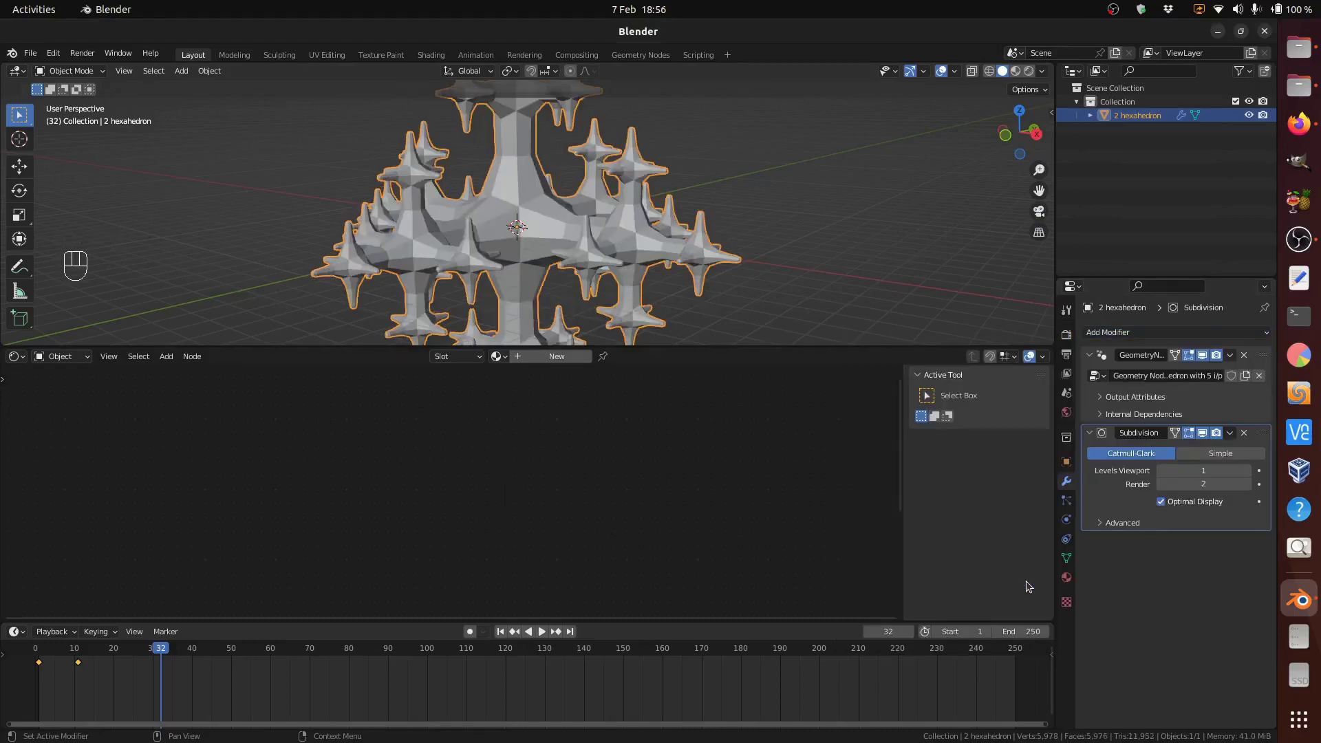
left_click(1253, 472)
left_click(1252, 472)
left_click(1253, 485)
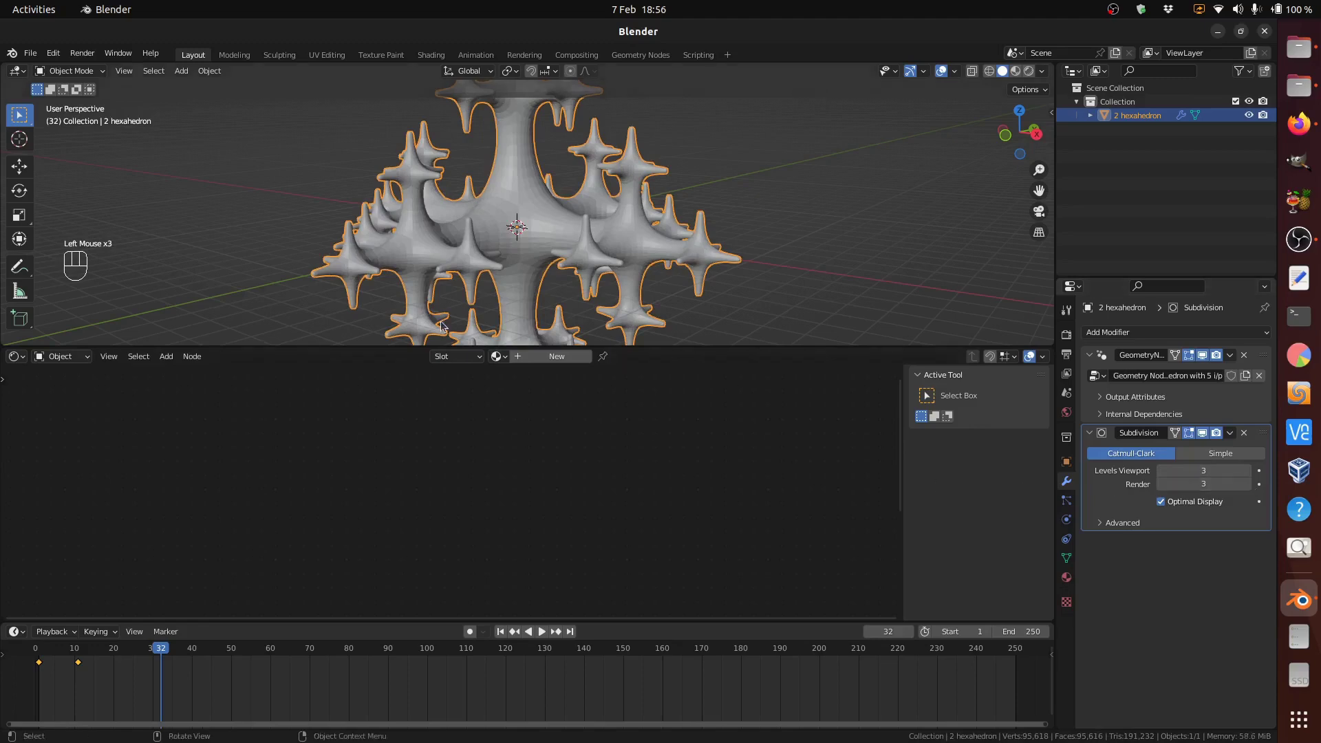
left_click_drag(214, 69, 274, 373)
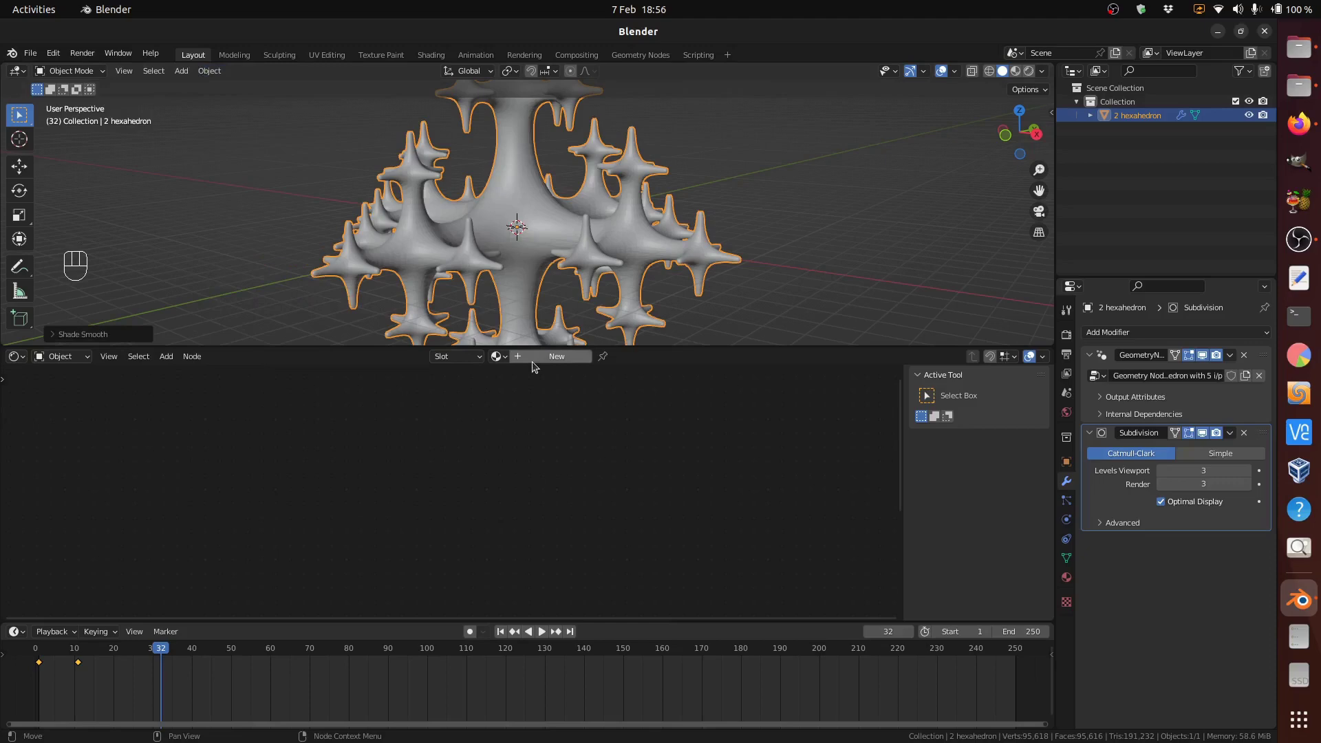
Step: Create a new material with Principled BSDF metallic 0.99 and roughness 0.1
left_click(541, 357)
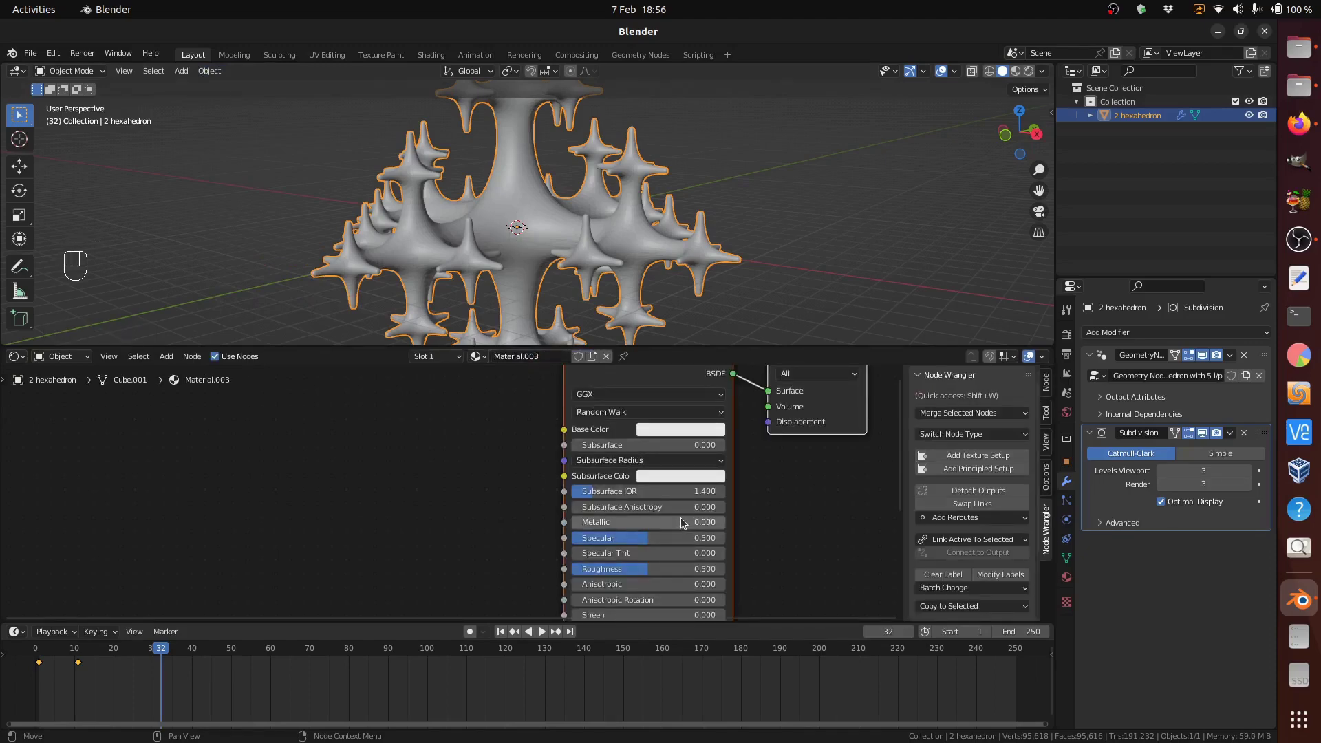
left_click_drag(686, 522, 686, 521)
key("KP_9")
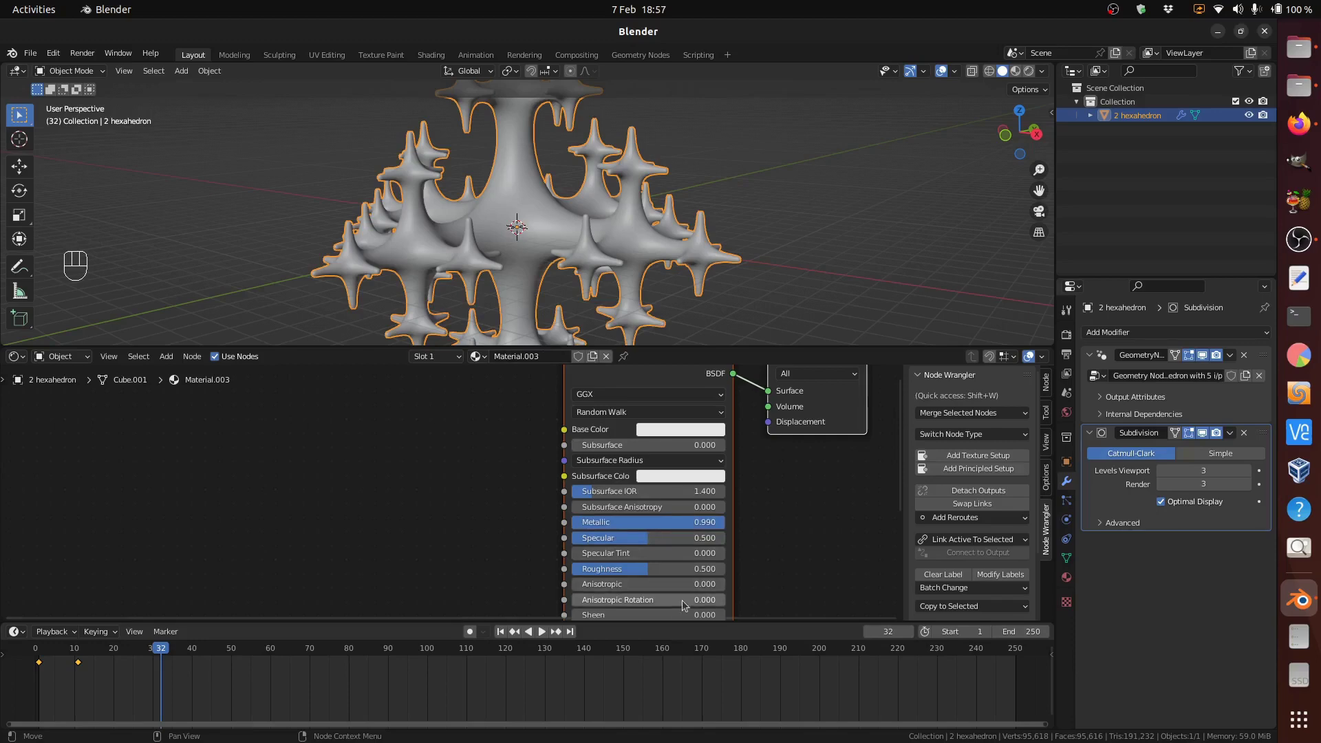
left_click_drag(627, 572, 627, 572)
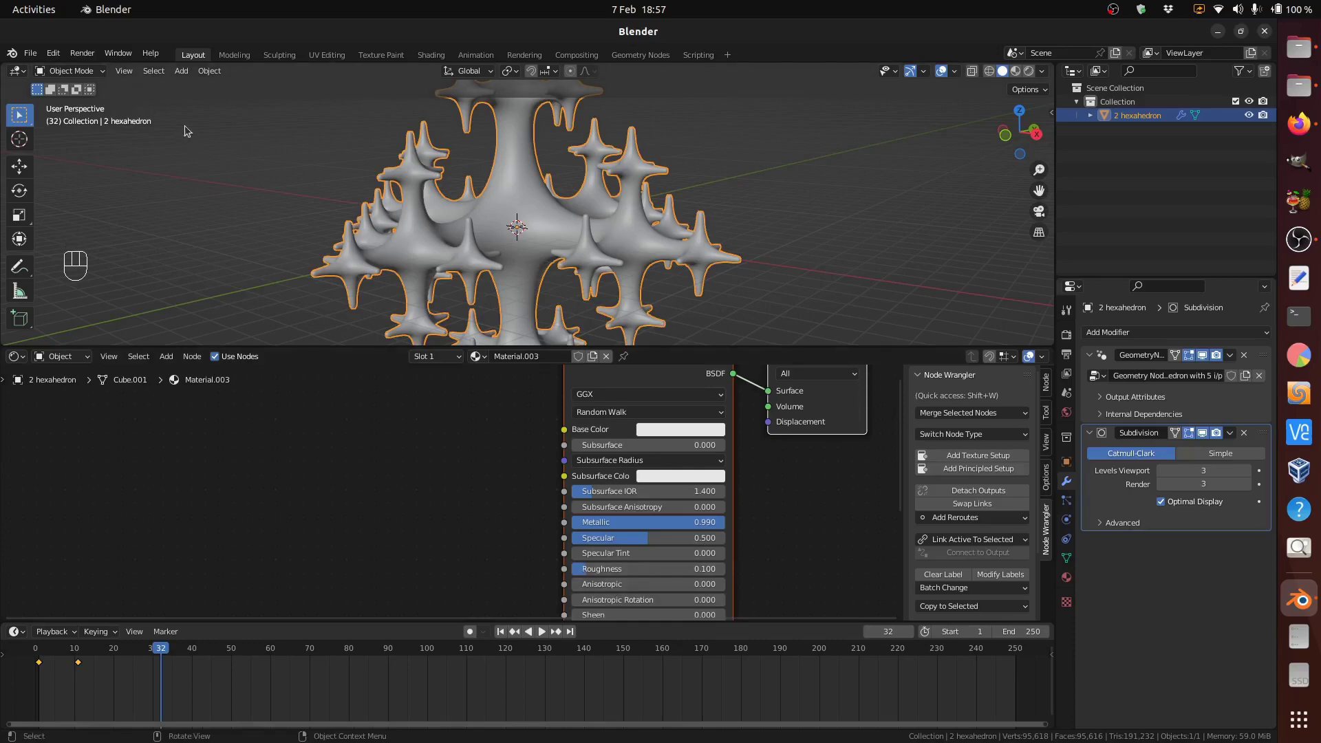
left_click_drag(187, 73, 1074, 538)
Step: Add a Sun light at strength 100 and view the metallic fractal in Rendered shading up close
left_click(1071, 524)
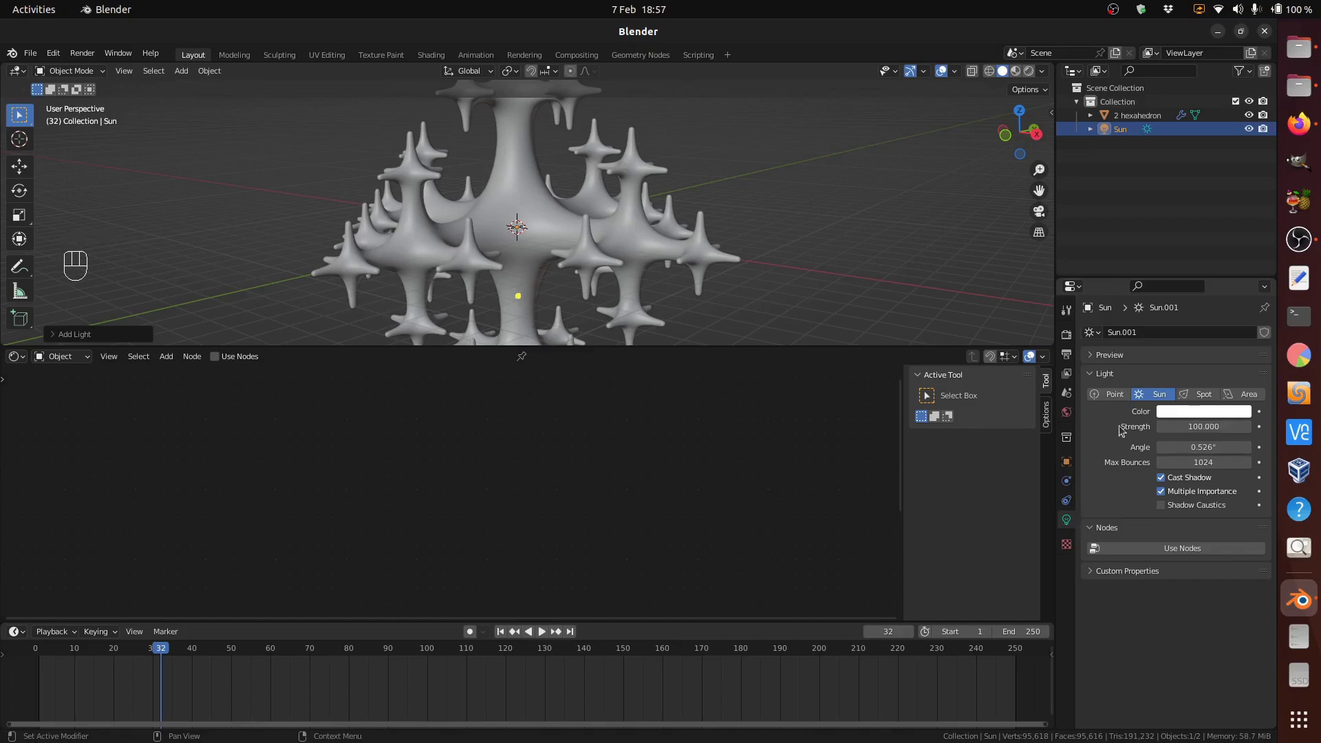
left_click(1034, 75)
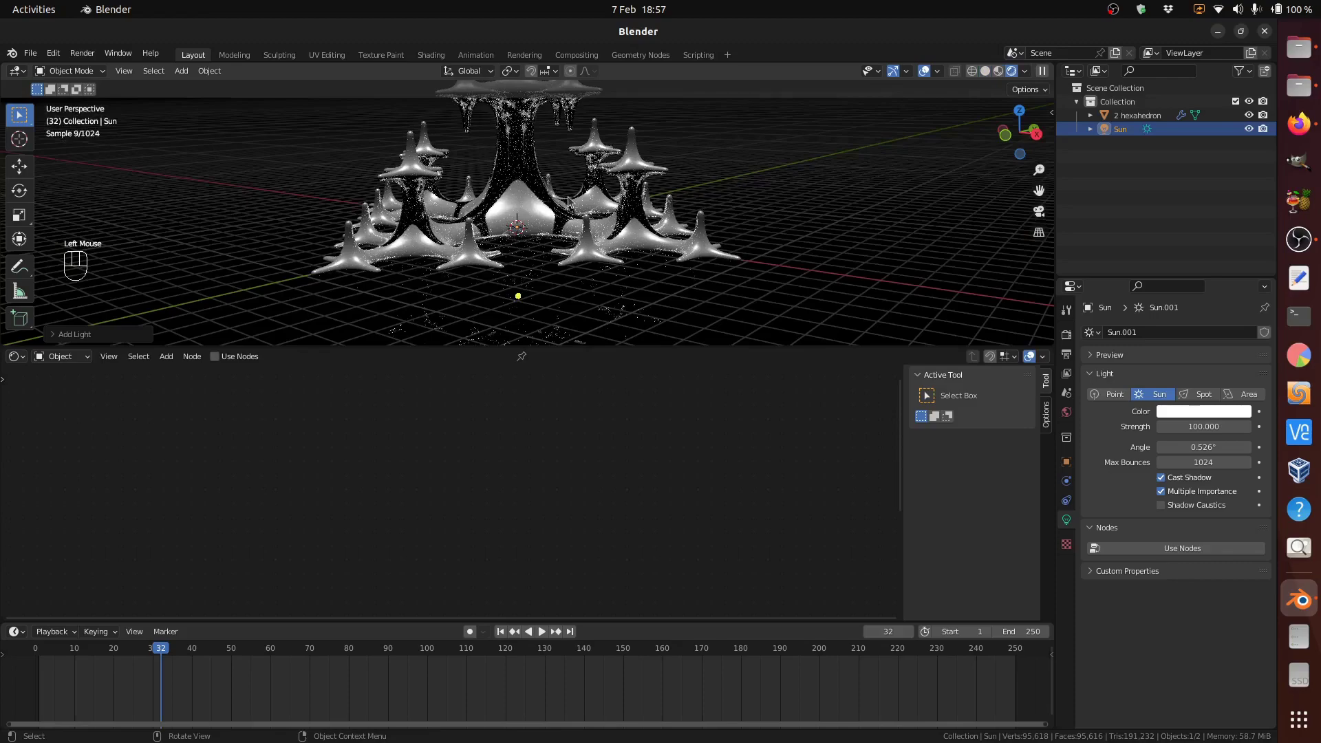
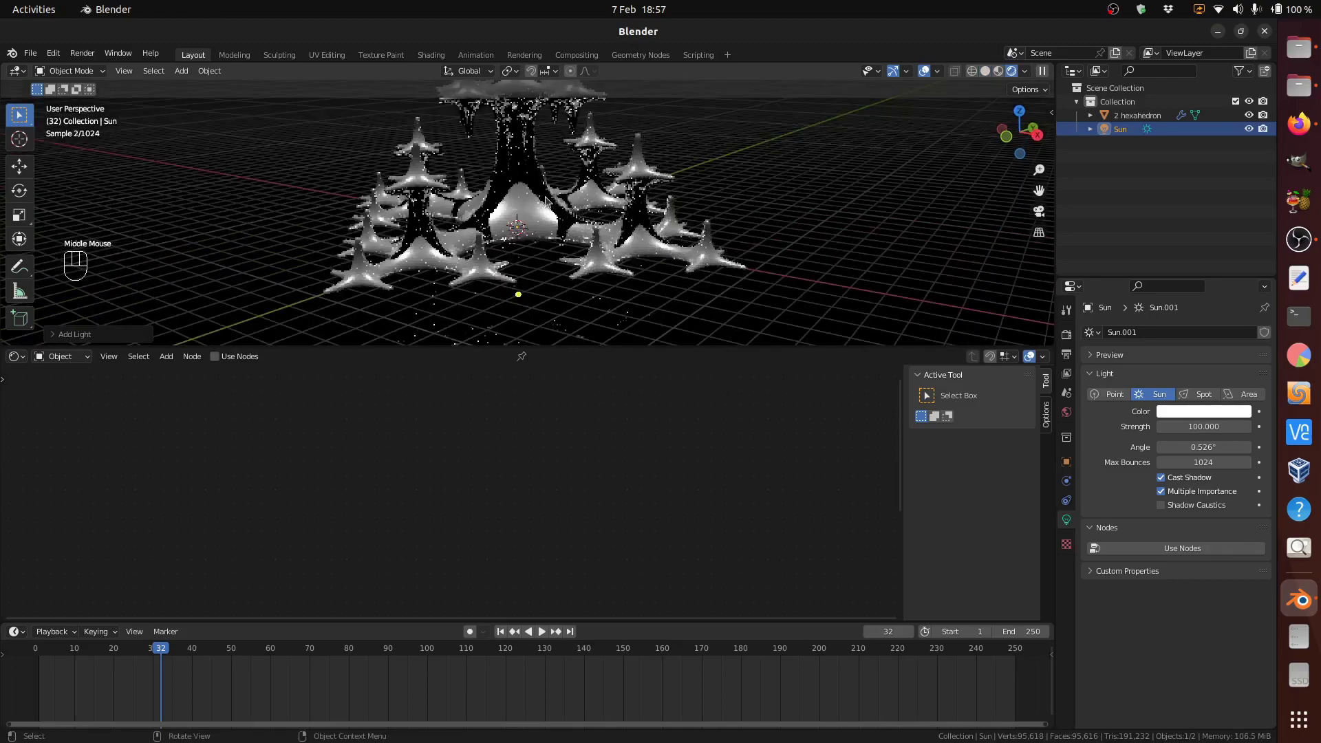
middle_click(551, 188)
left_click_drag(581, 258, 560, 228)
scroll("up", 3)
scroll("up", 3)
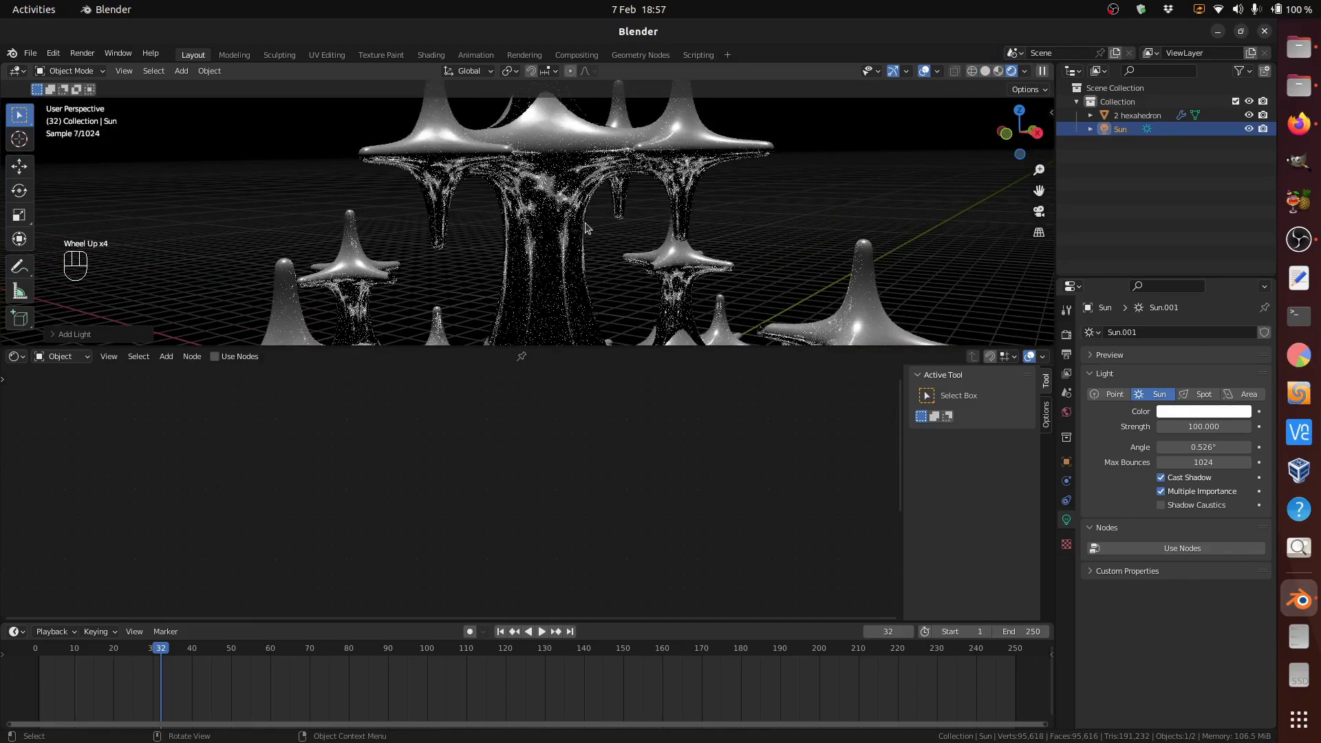
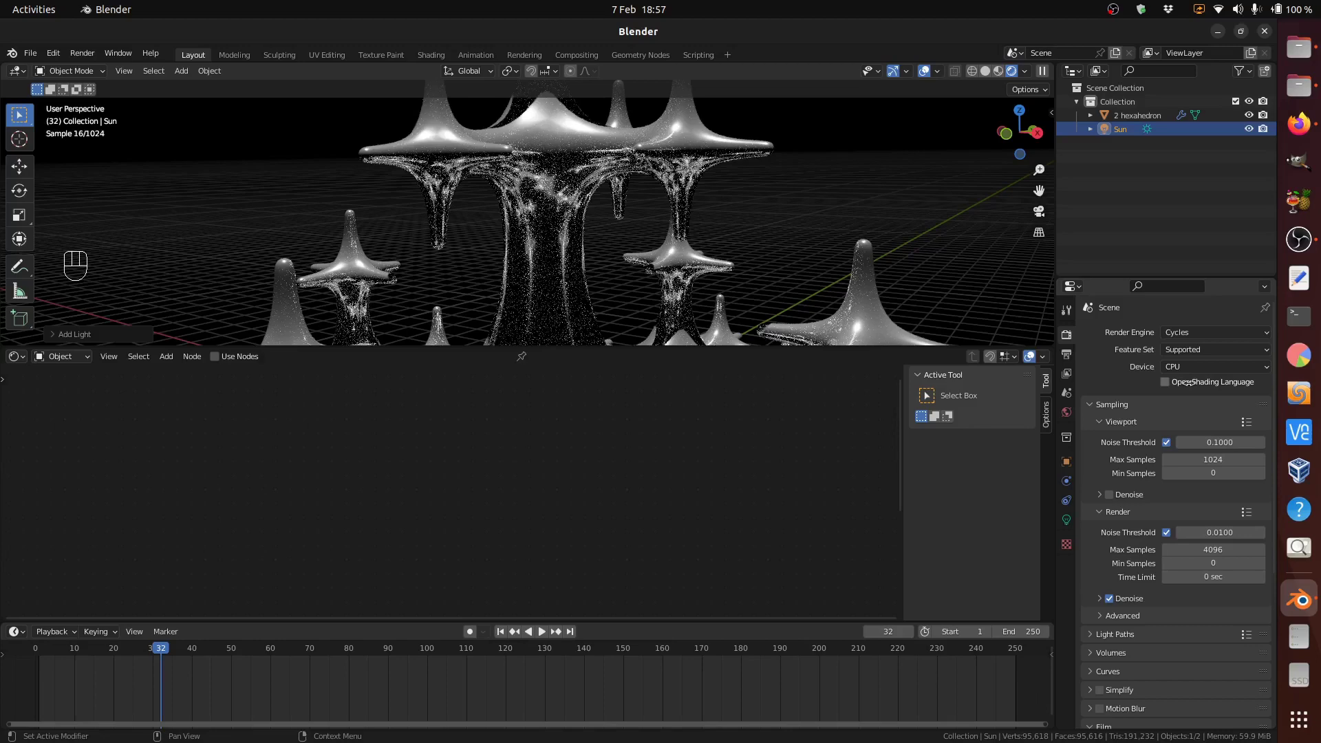
Step: Enable Extra Objects, add a Regular Solid and set its preset to Dodecahedron
left_click(215, 265)
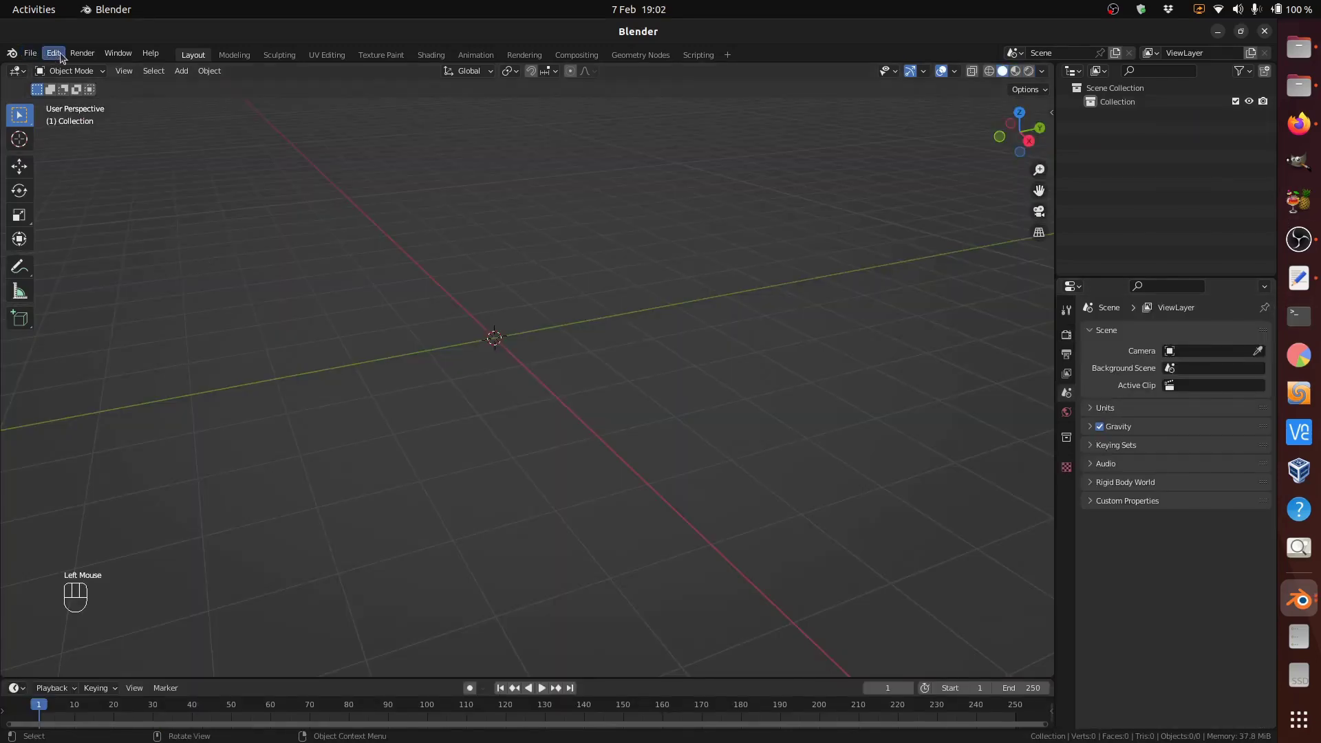
left_click_drag(55, 56, 108, 253)
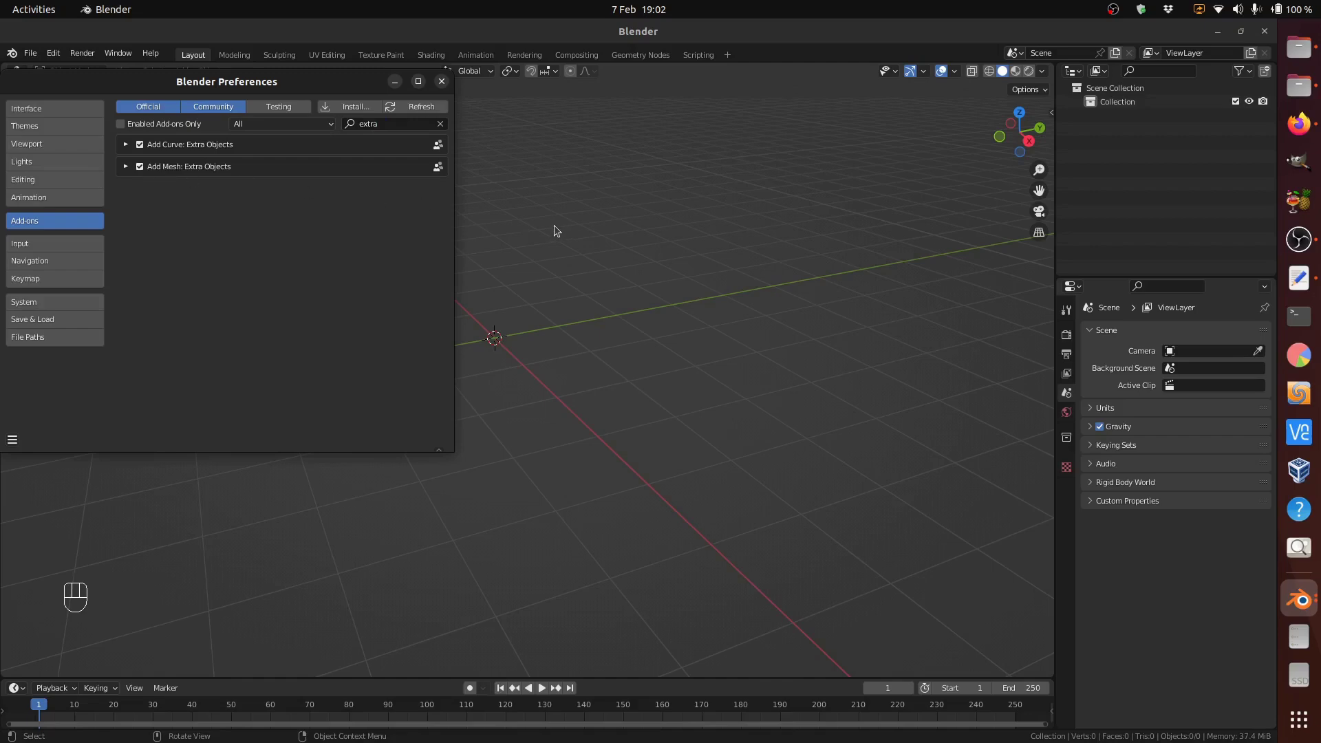
left_click_drag(559, 227, 287, 246)
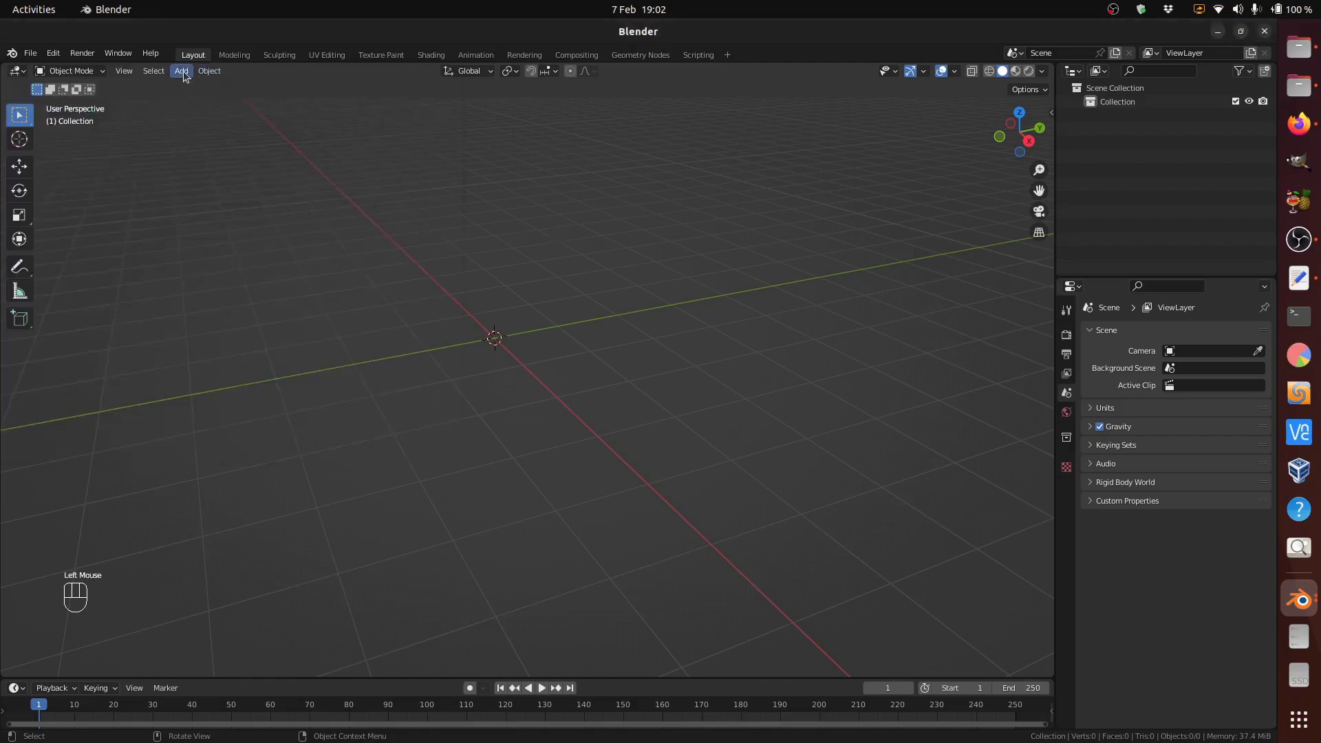
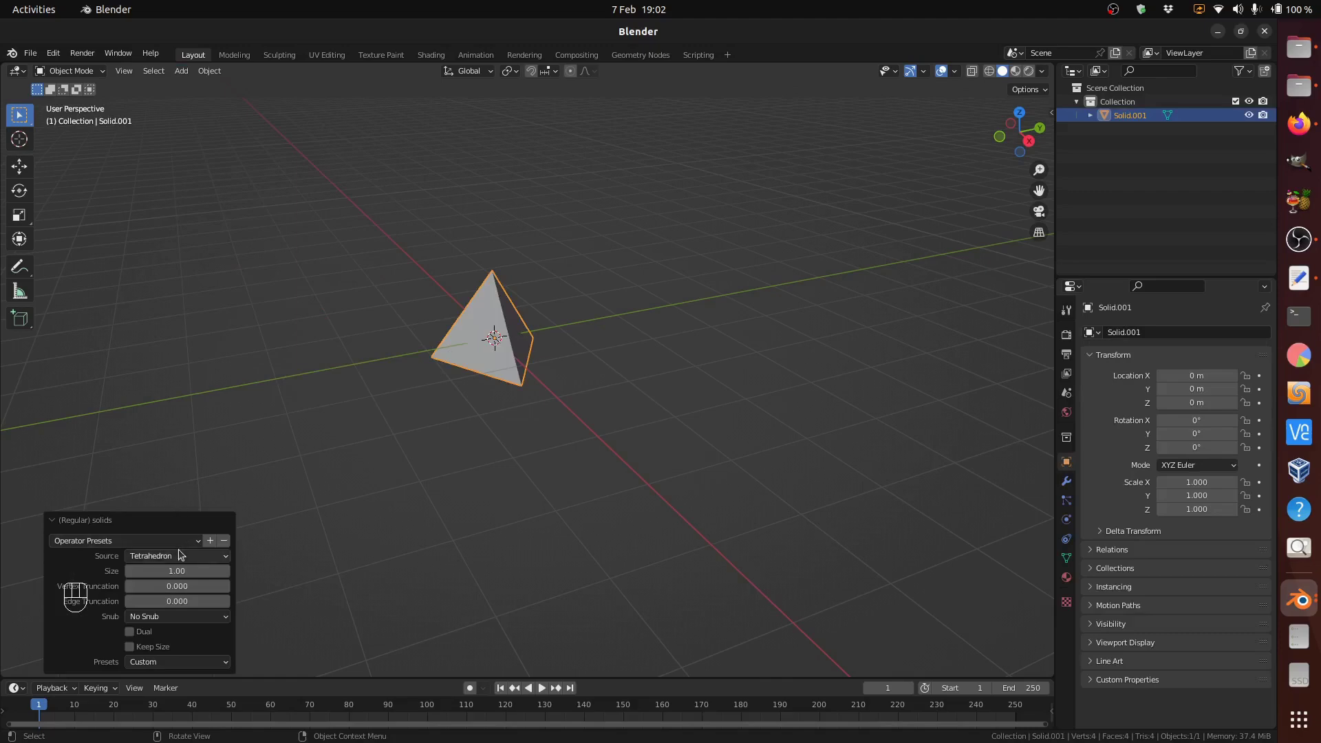
left_click_drag(185, 559, 188, 567)
left_click_drag(189, 559, 190, 620)
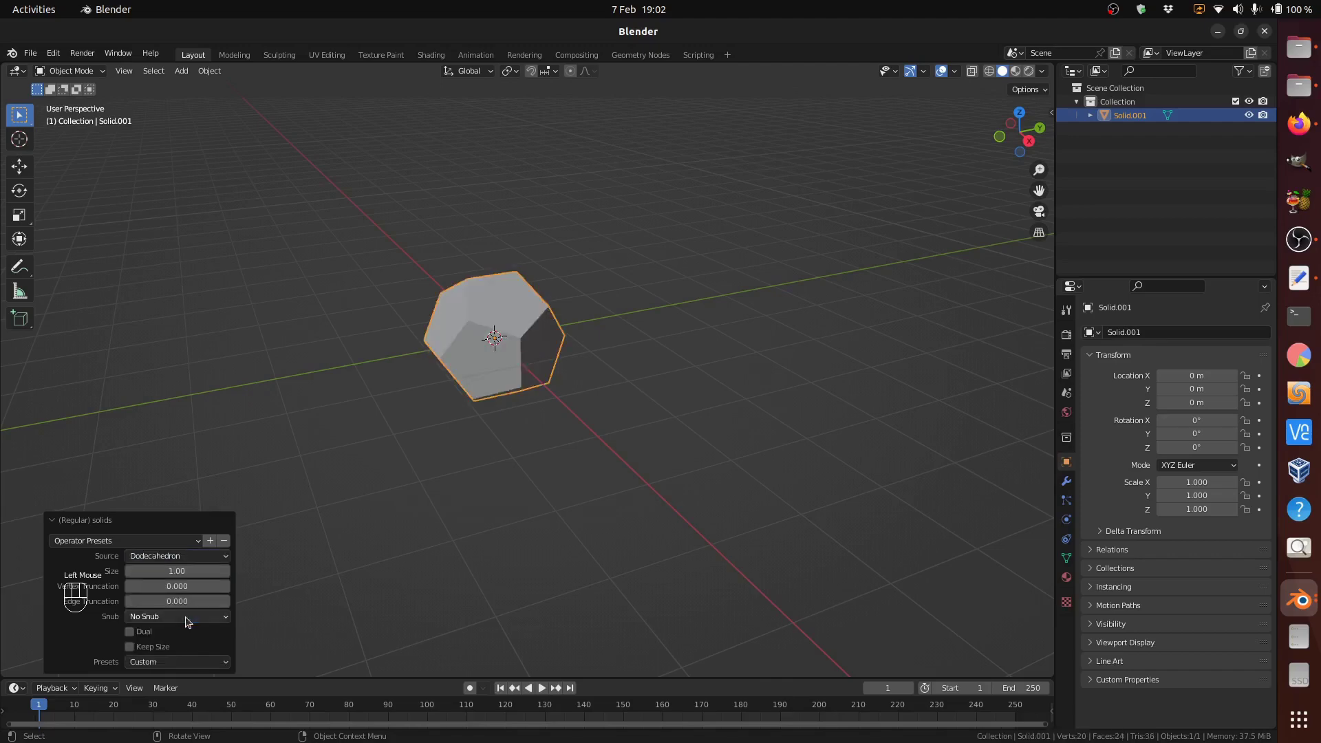
Step: Dissolve the dodecahedron's diagonal edges into pentagons, then show the finished platonic-solid fractals file
left_click(501, 360)
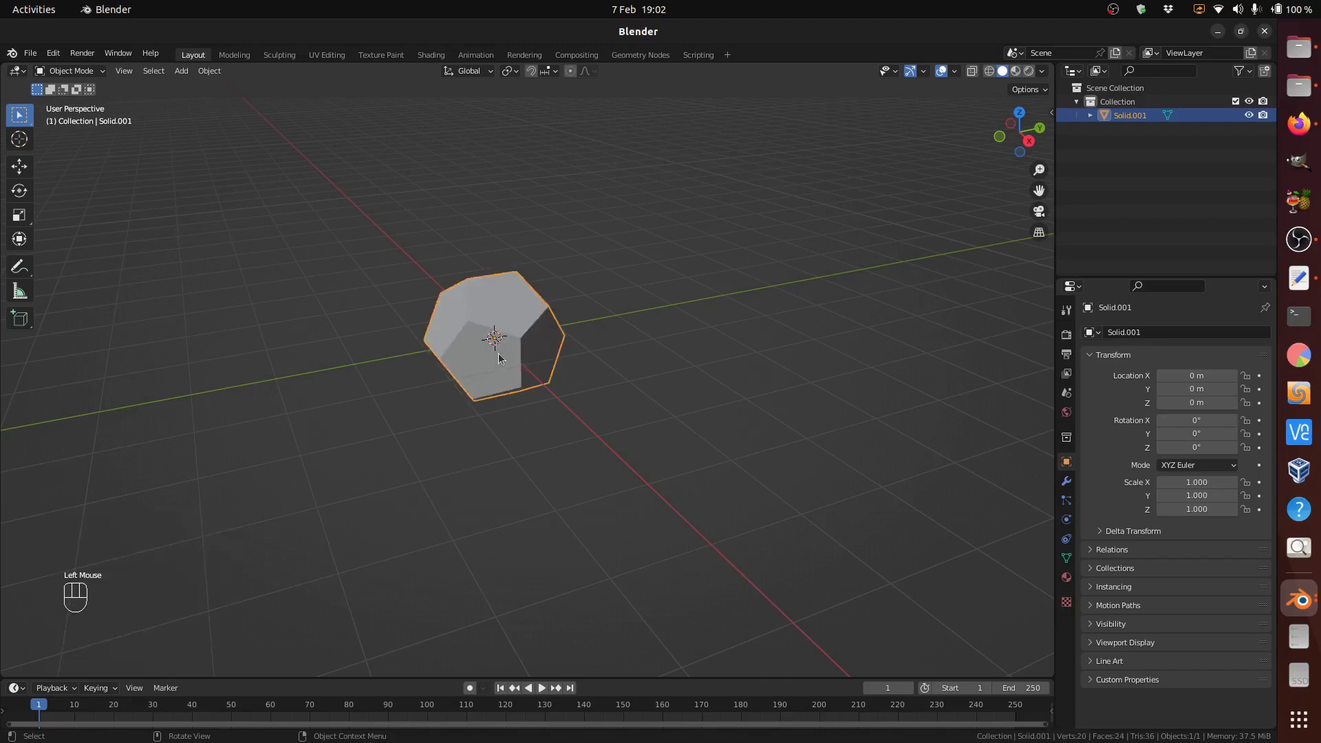
key("Tab")
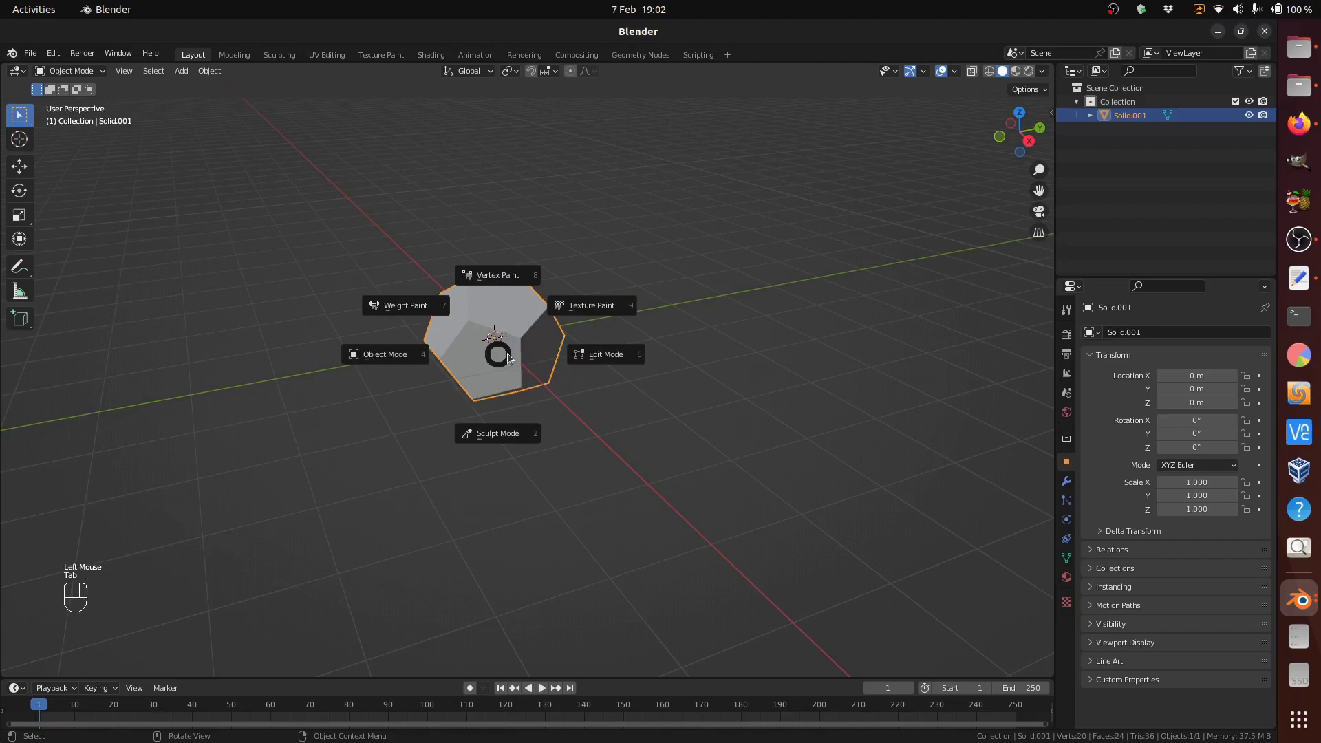
scroll("up", 3)
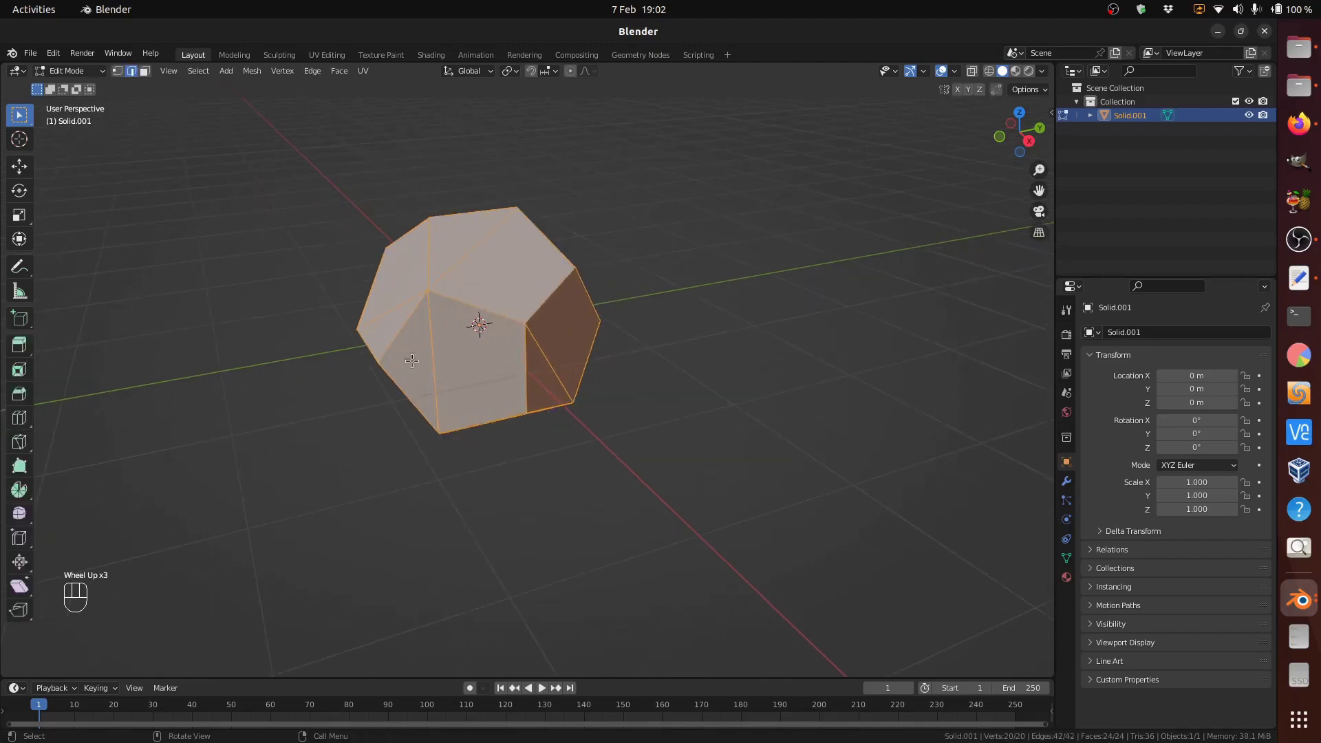
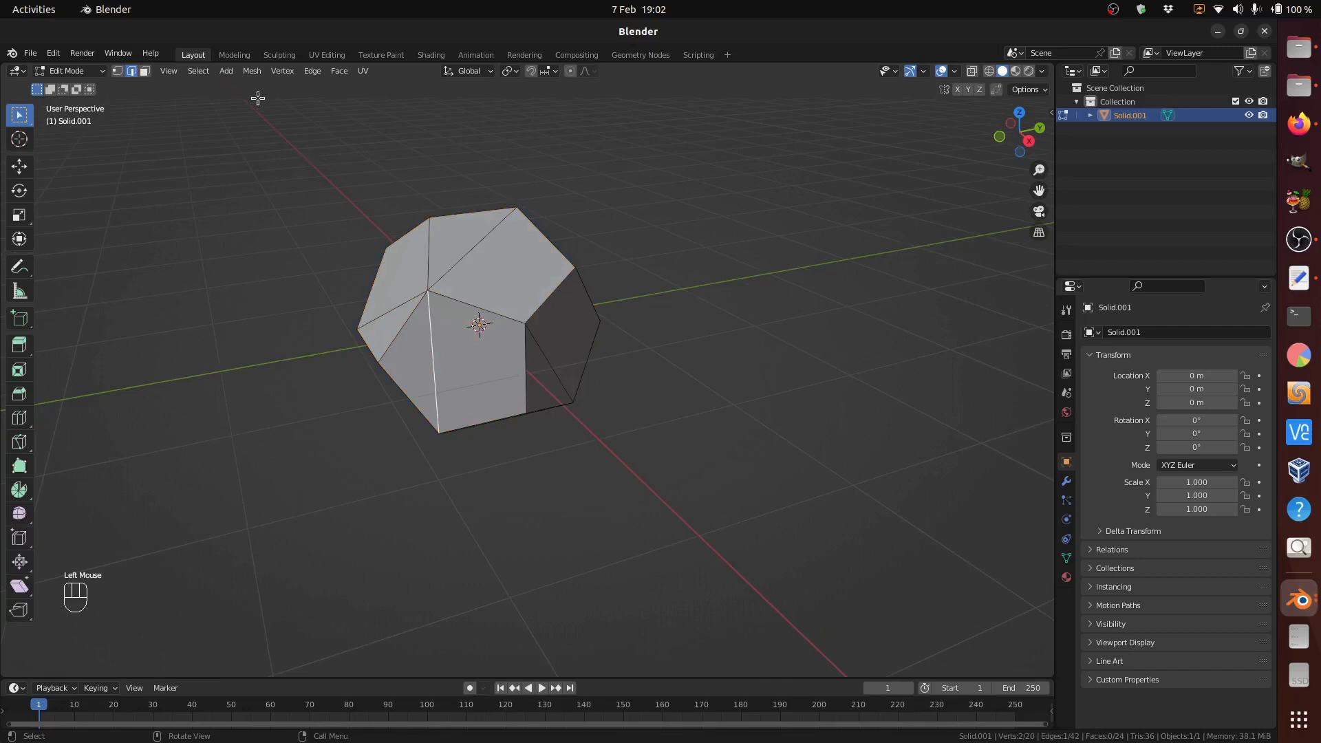
left_click_drag(203, 76, 362, 234)
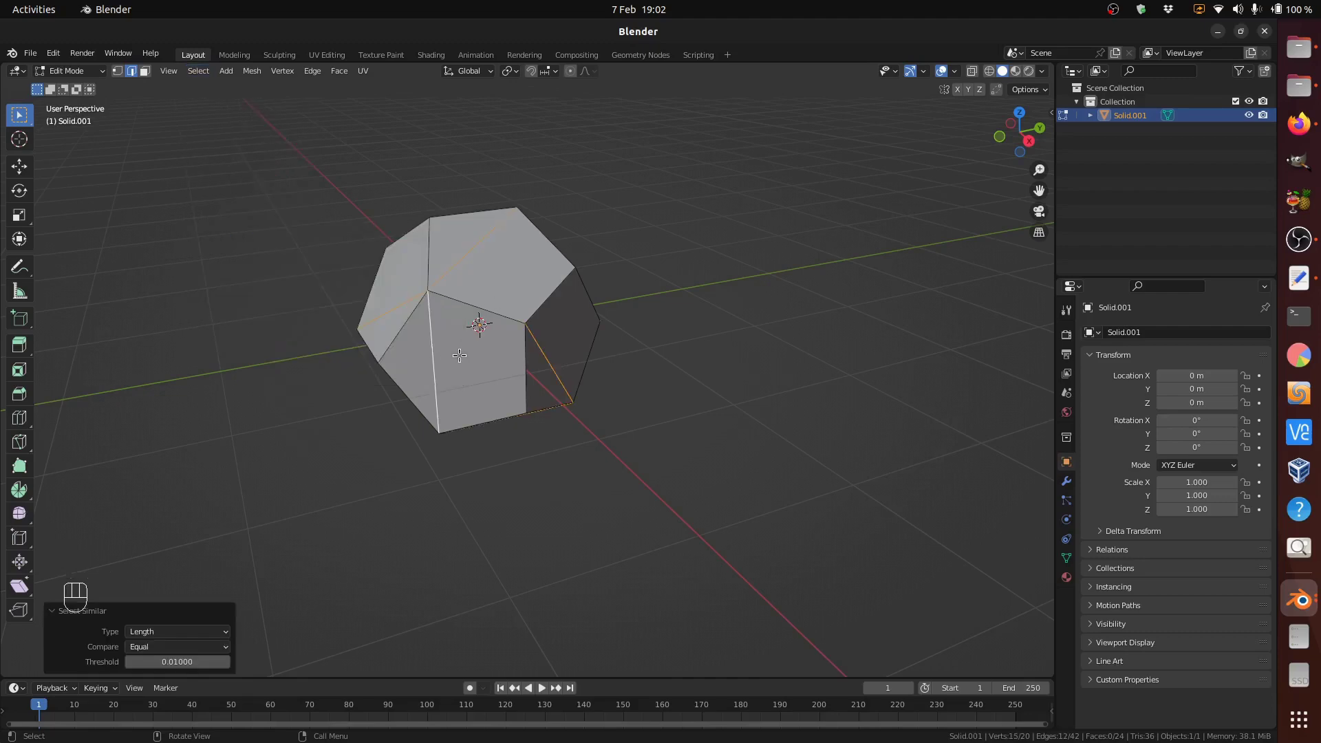
key("x")
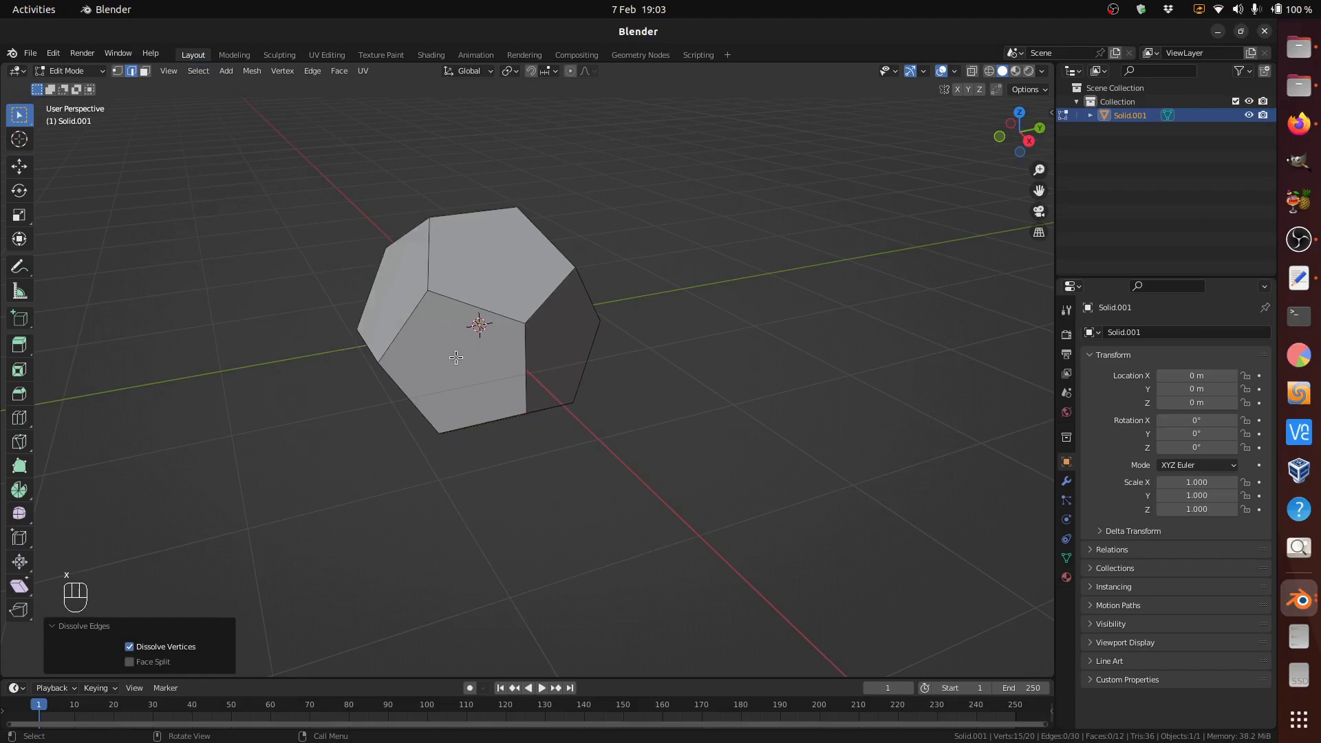
left_click(1225, 219)
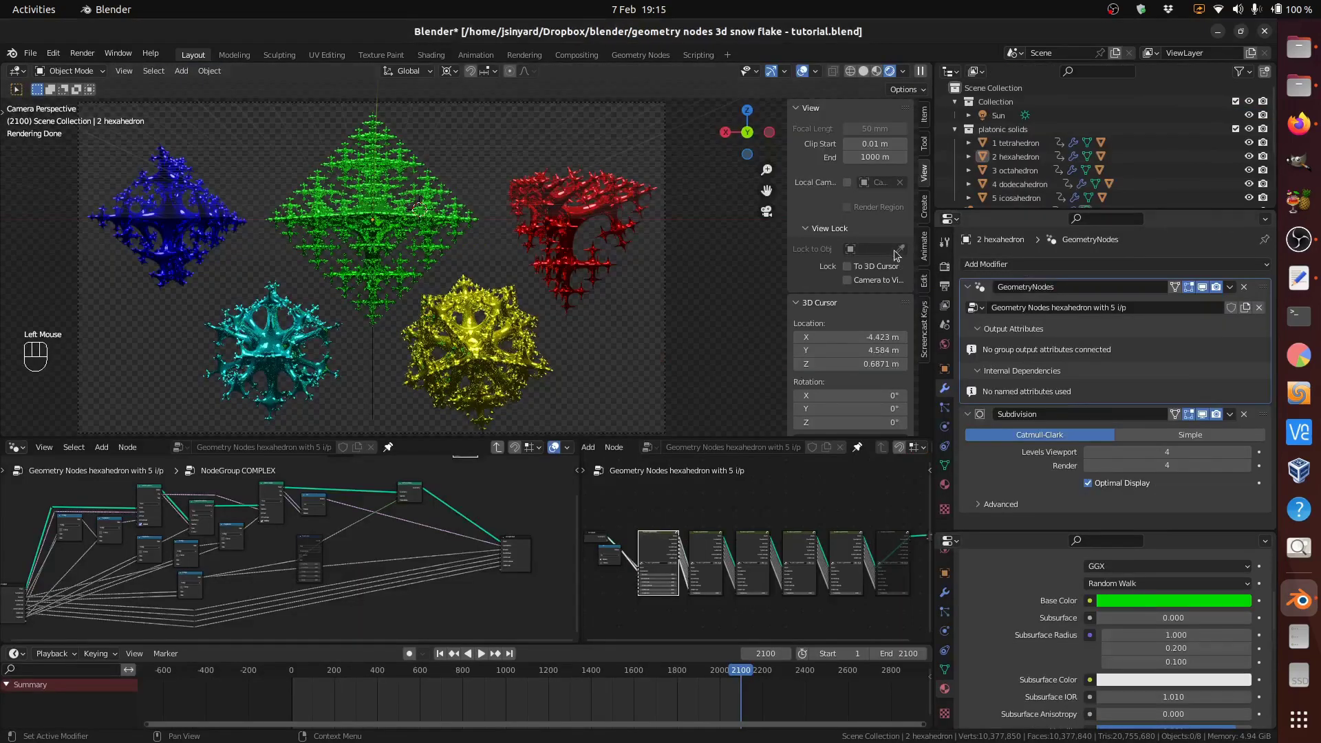